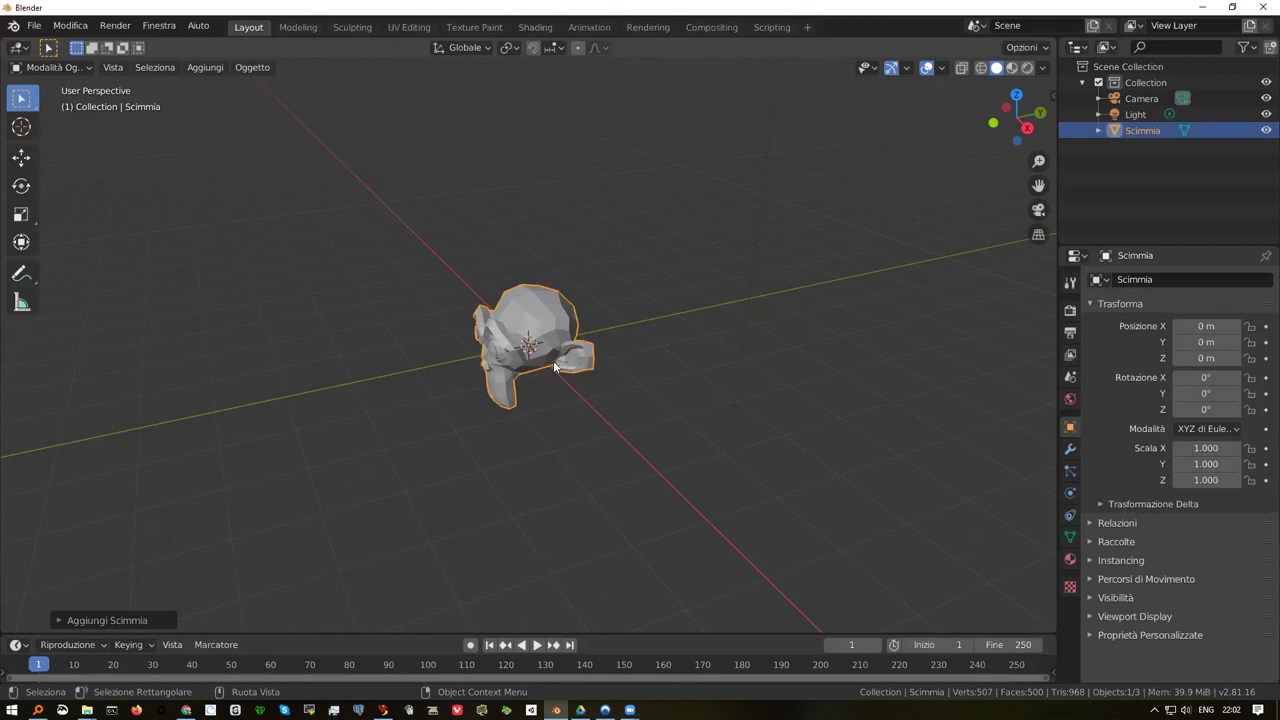
Orbit and zoom around the faceted grey monkey and select the Scimmia object
middle_click(506, 354)
scroll("up", 3)
middle_click(528, 343)
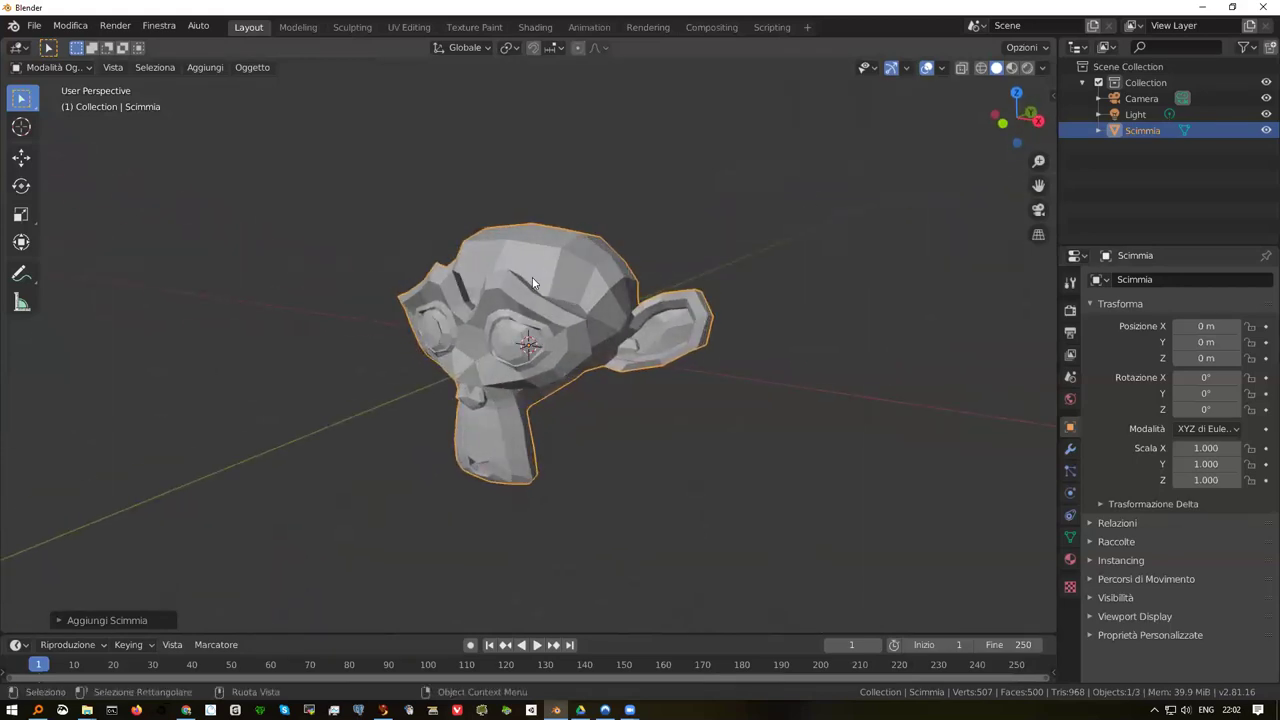
left_click(557, 275)
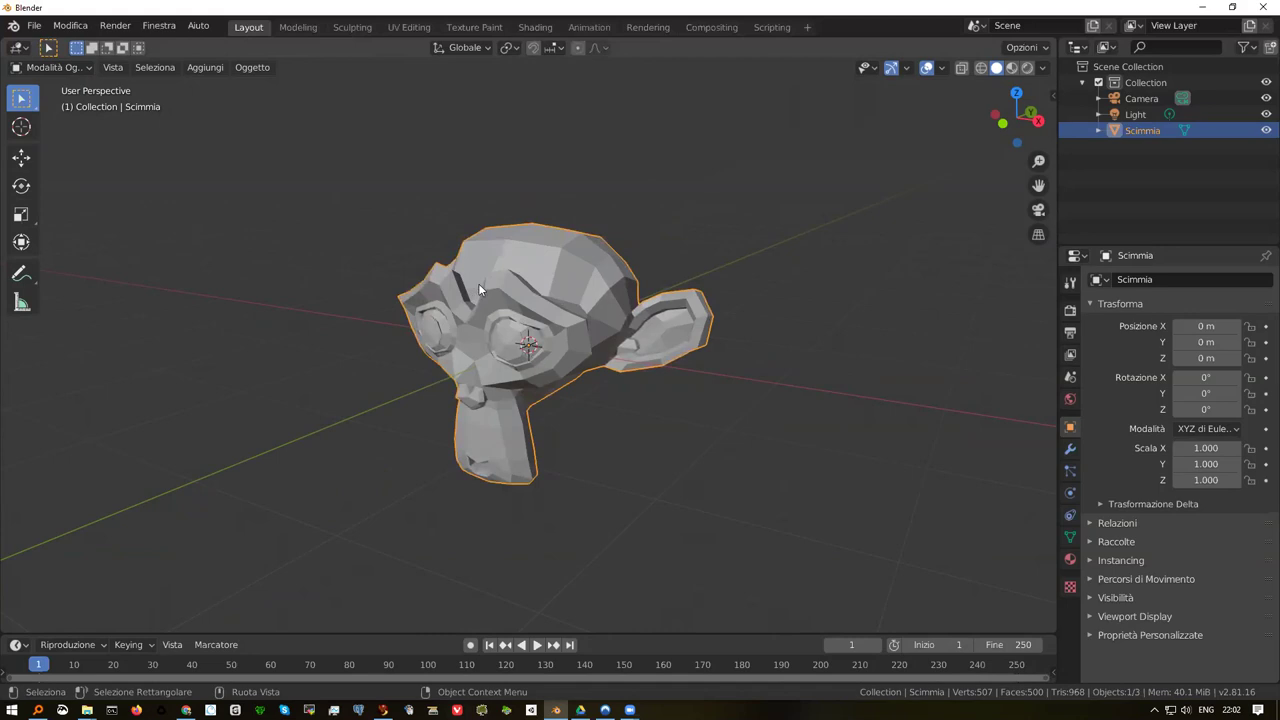
scroll("up", 3)
Apply Shade Smooth (Ombreggiatura Levigata) to the Scimmia head and inspect it front and back
right_click(573, 240)
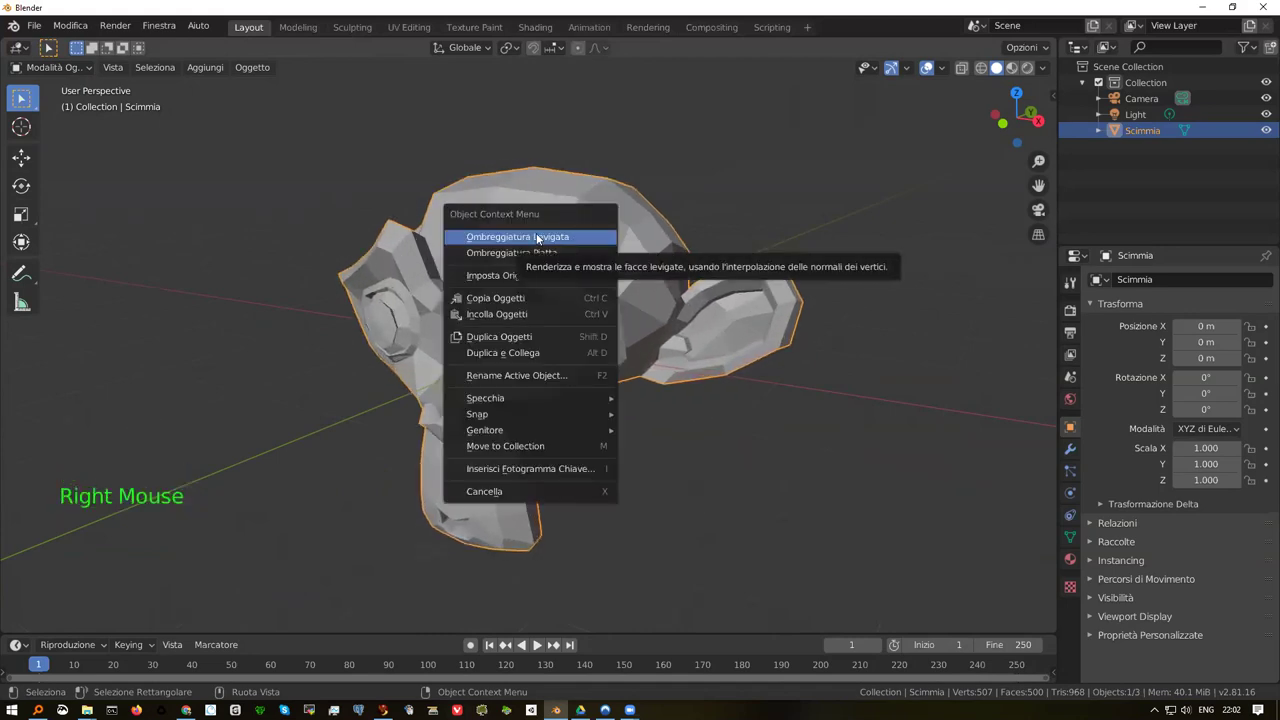
middle_click(548, 299)
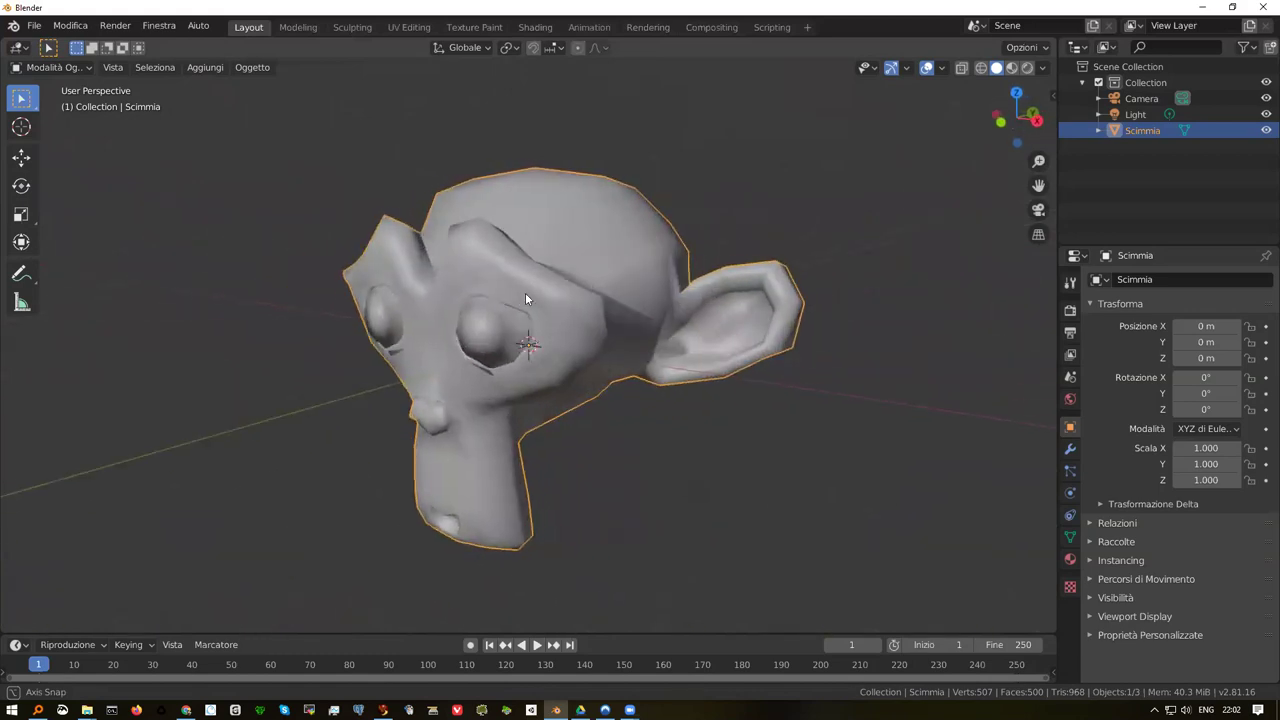
right_click(573, 227)
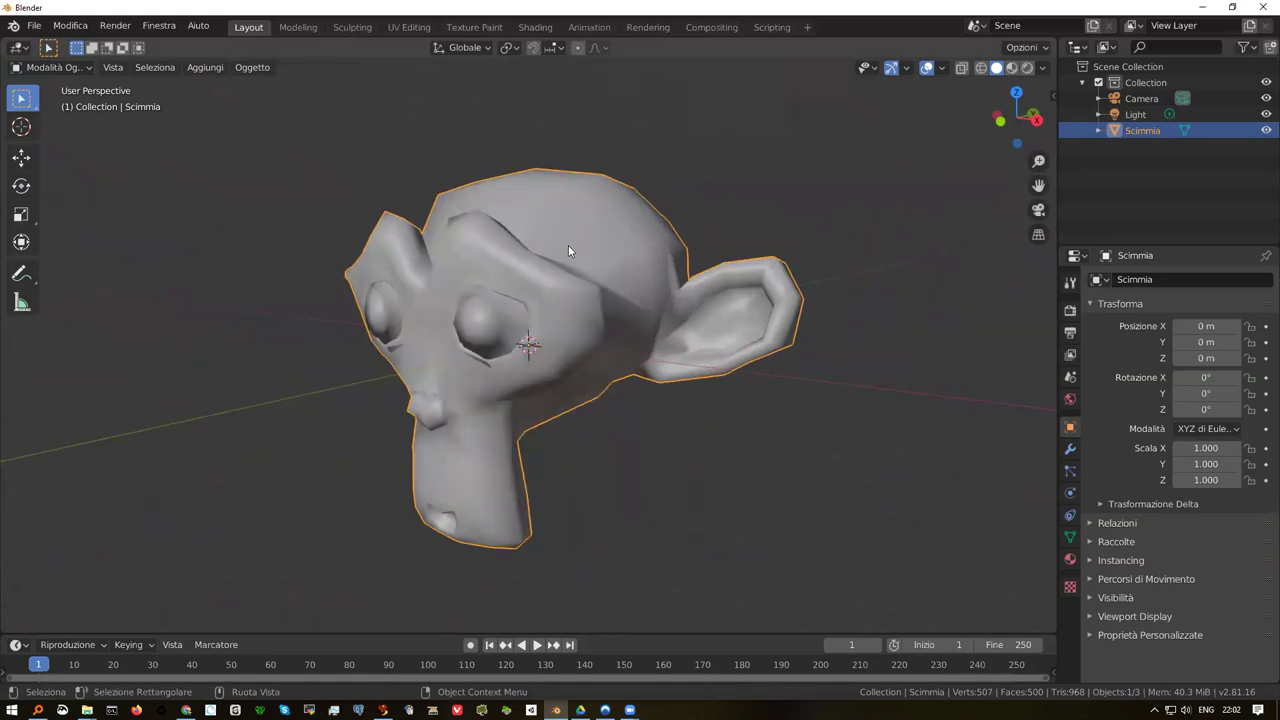
middle_click(544, 262)
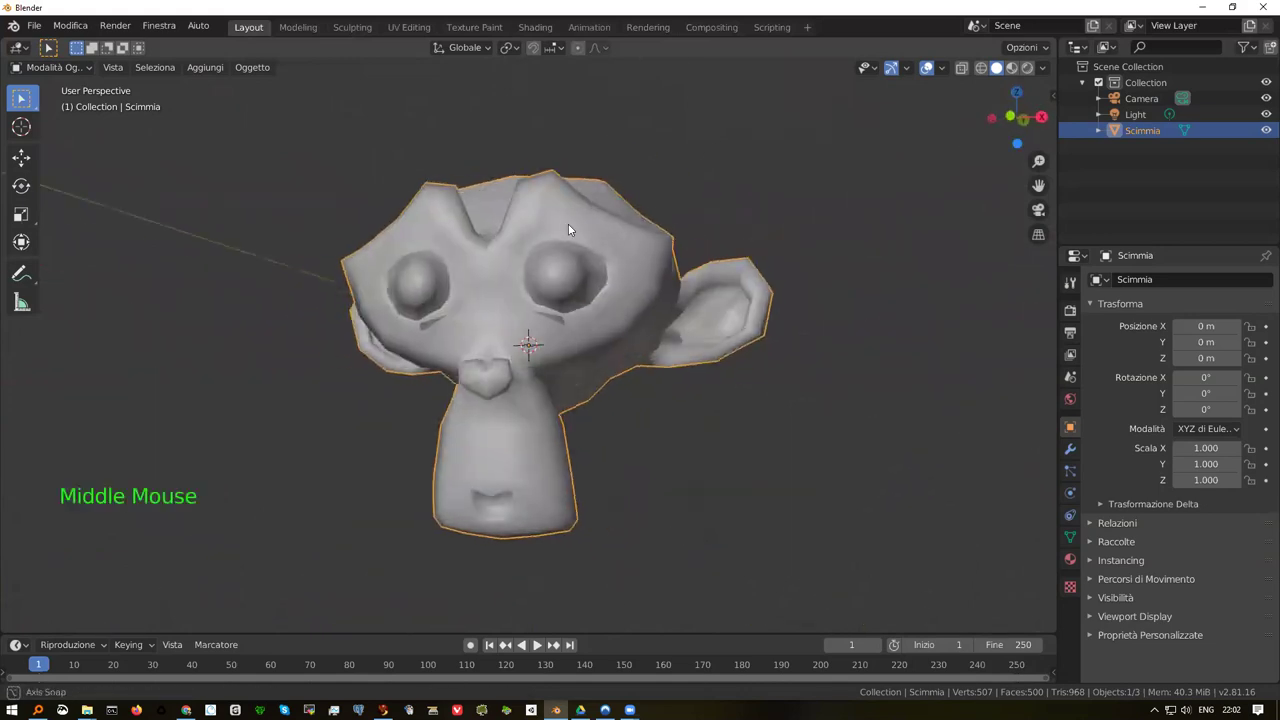
scroll("down", 3)
middle_click(508, 321)
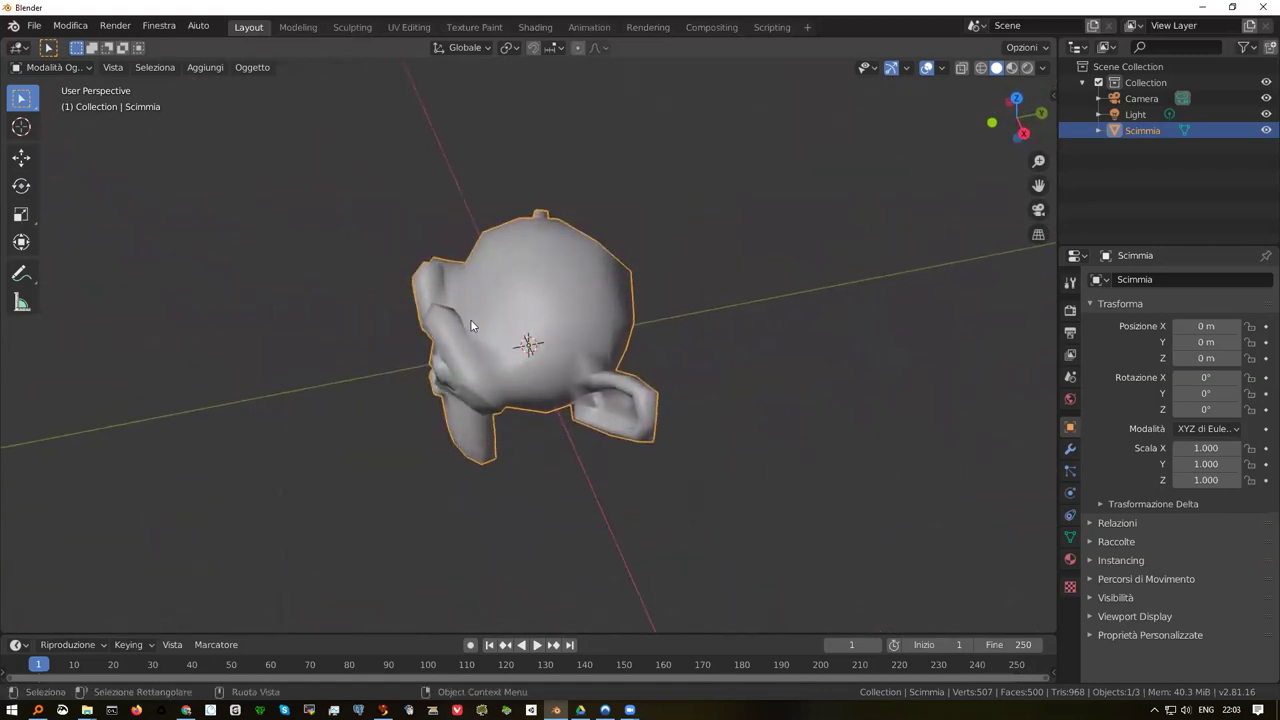
middle_click(453, 333)
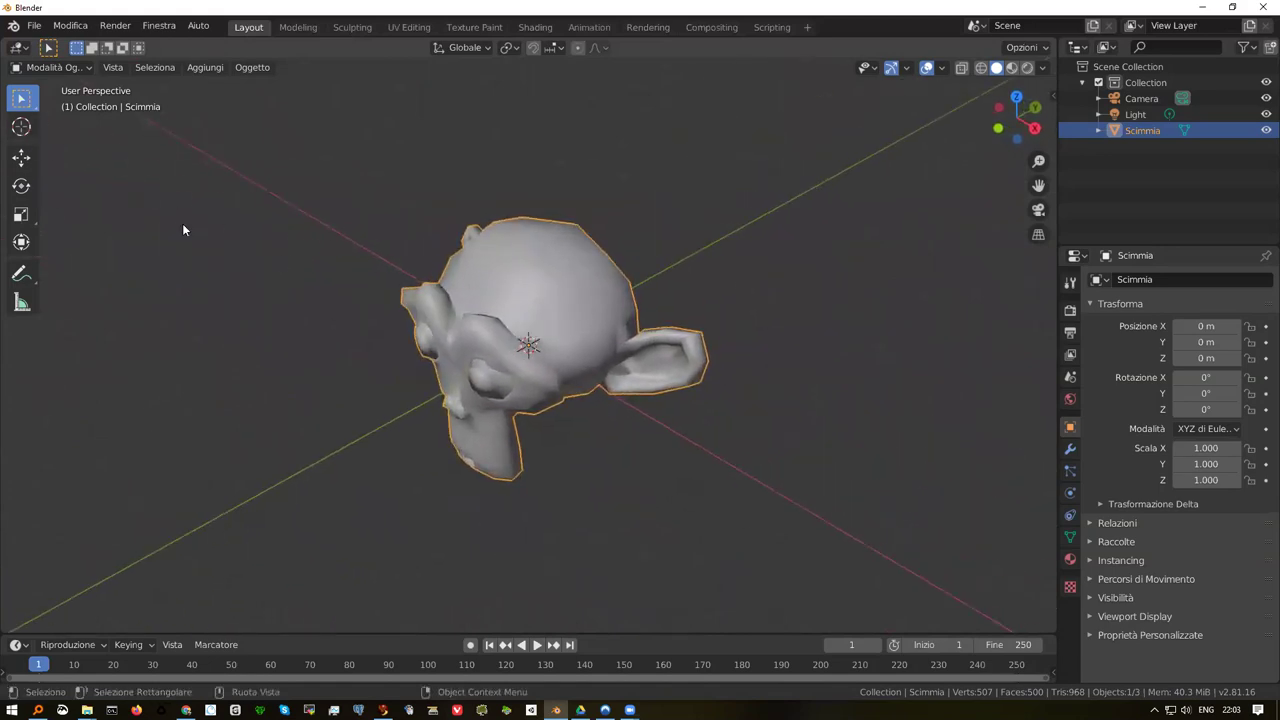
Drag the monkey with the Move tool to roughly X 0.51 m, Y 1.33 m
left_click(29, 163)
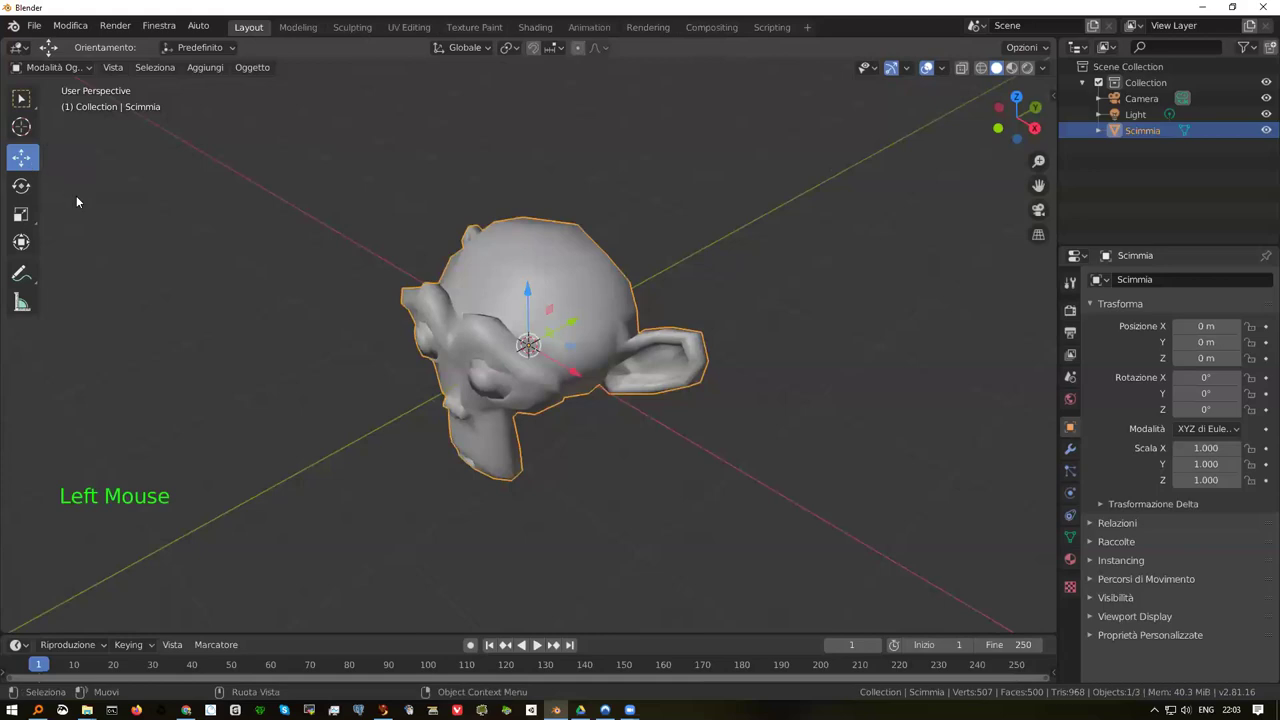
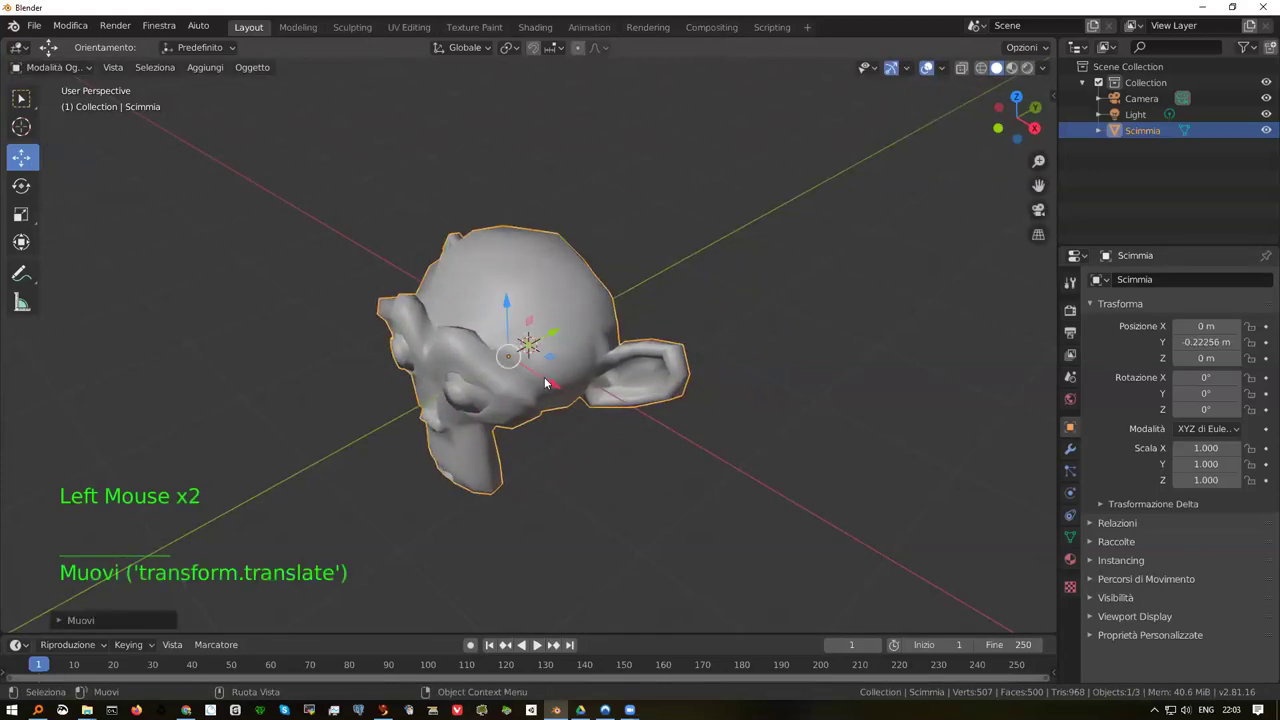
left_click(556, 382)
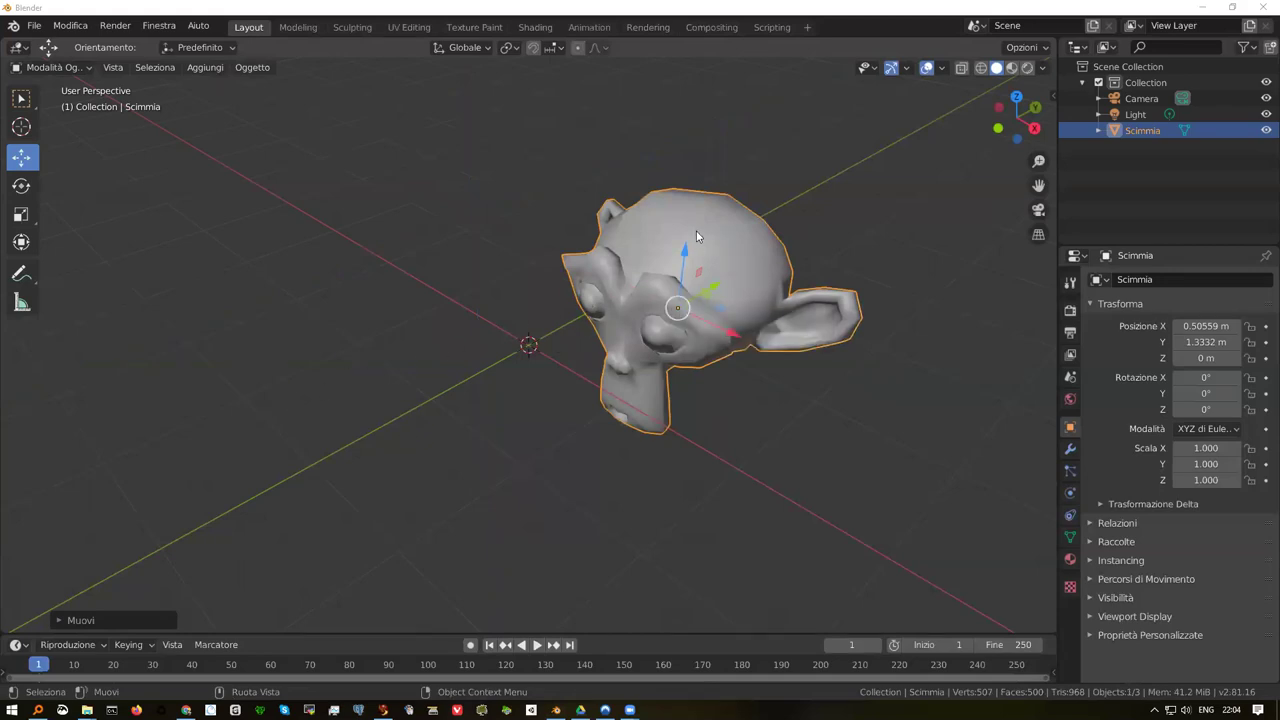
Bring up the Scimmia head's object context menu again
right_click(696, 232)
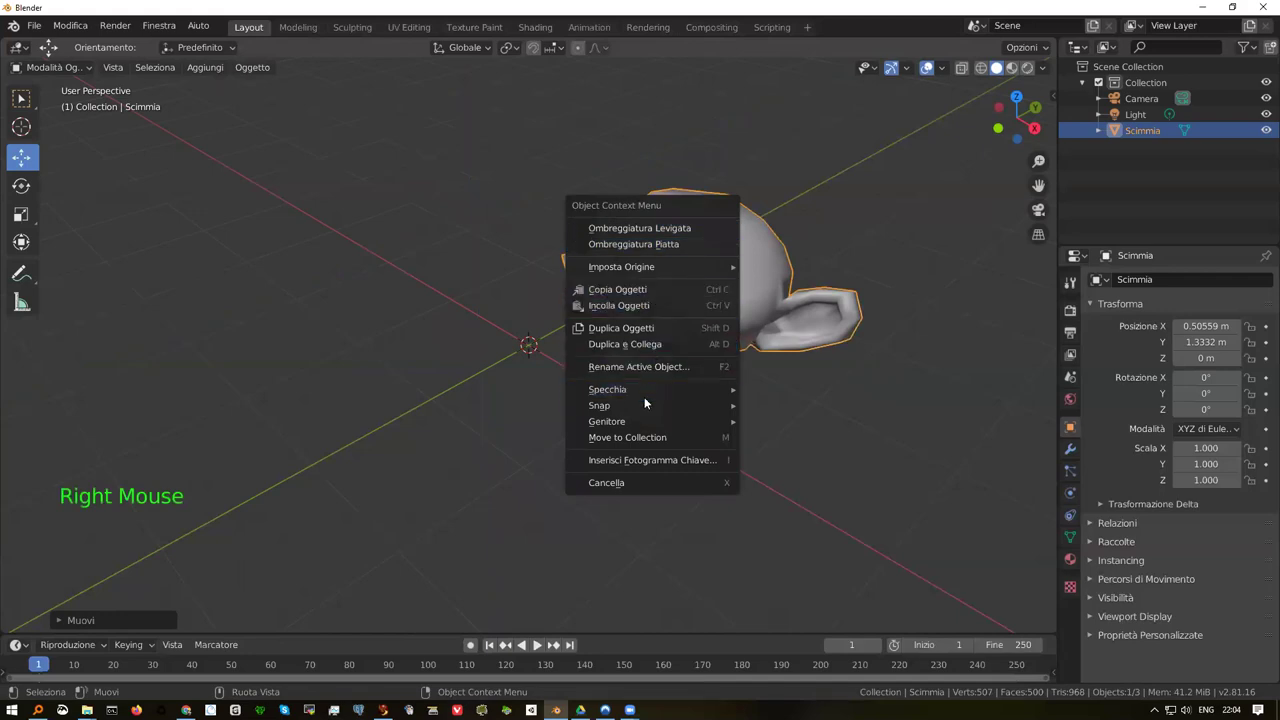
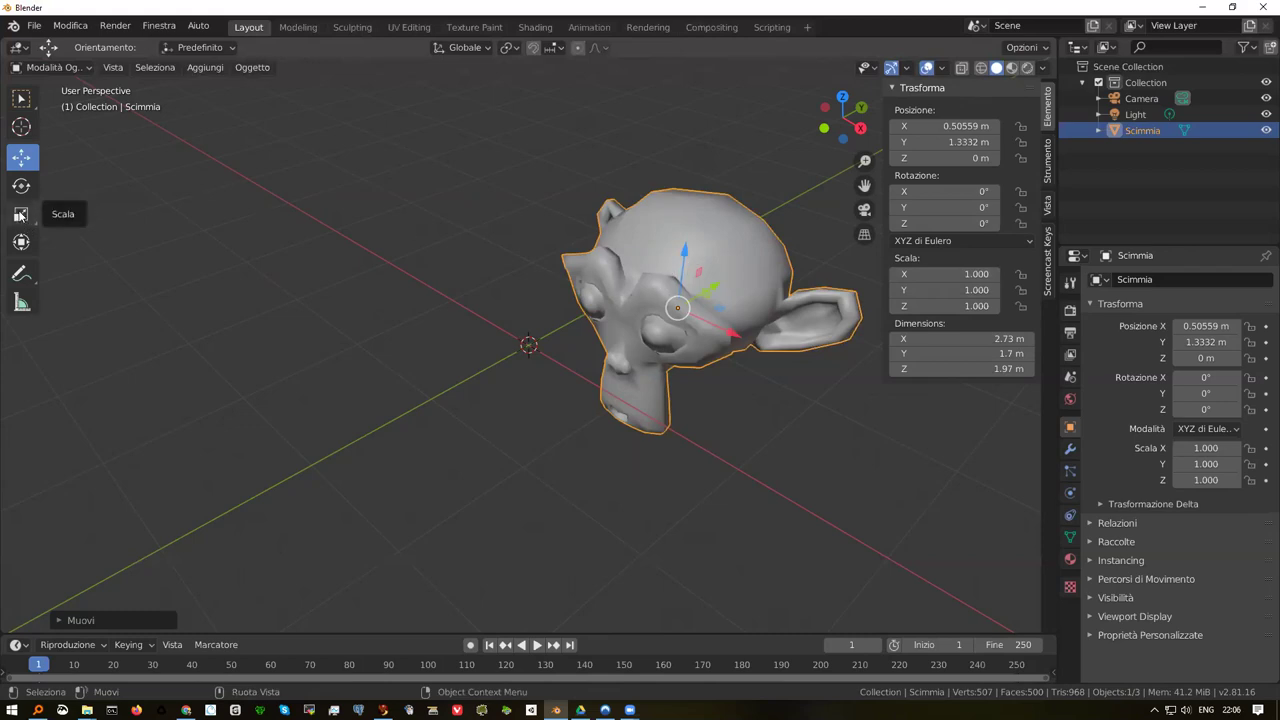
Scale the monkey uniformly to 2.055, giving about 5.62 × 3.5 × 4.05 m
left_click(22, 220)
left_click(681, 282)
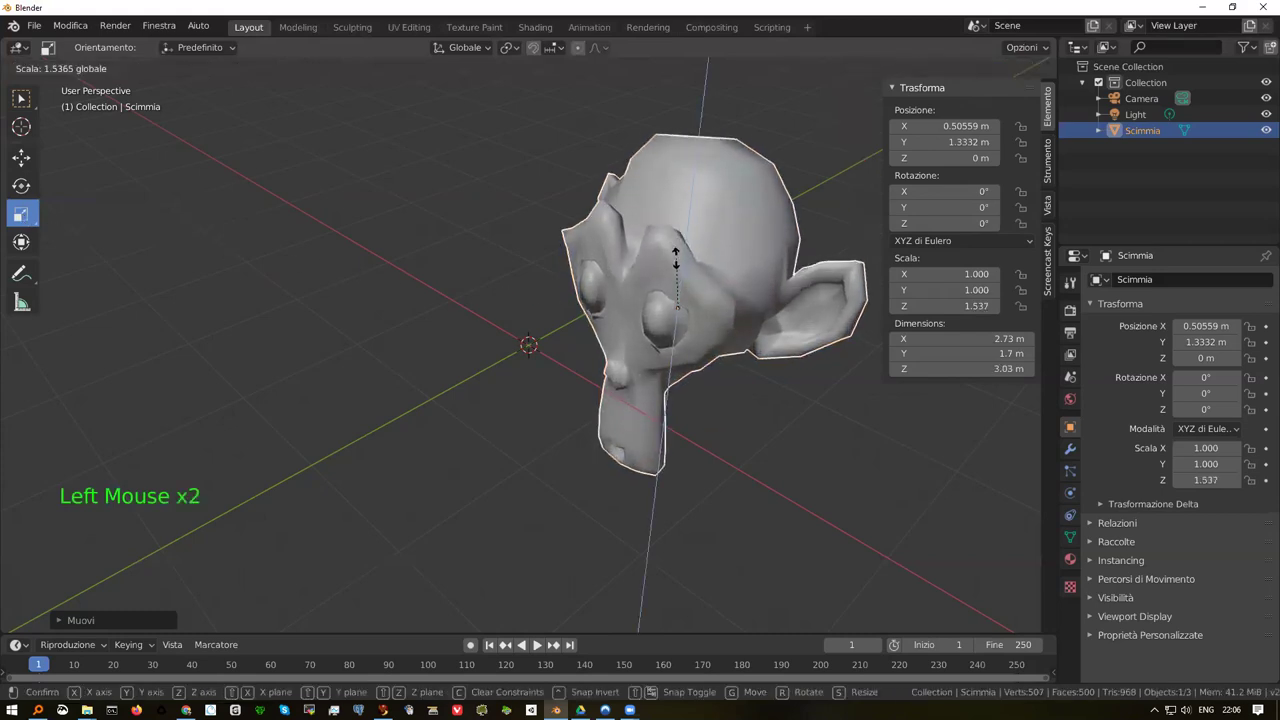
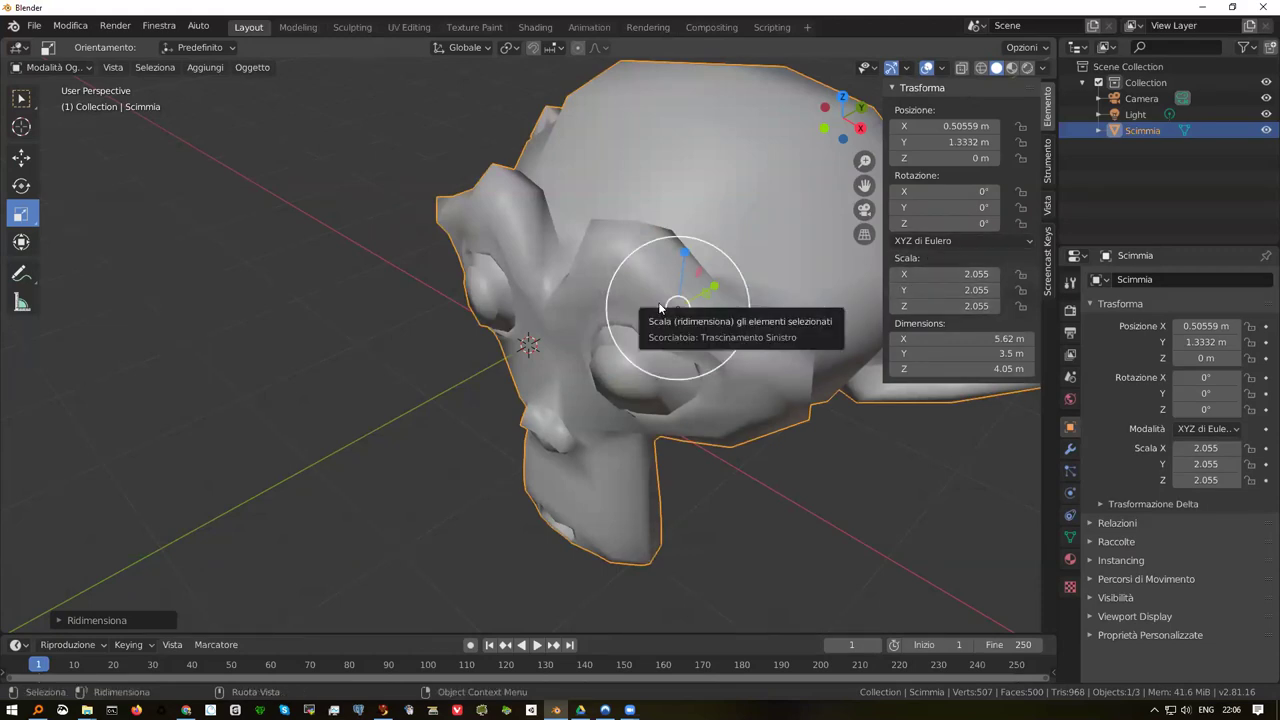
scroll("down", 3)
scroll("up", 3)
scroll("down", 3)
scroll("up", 3)
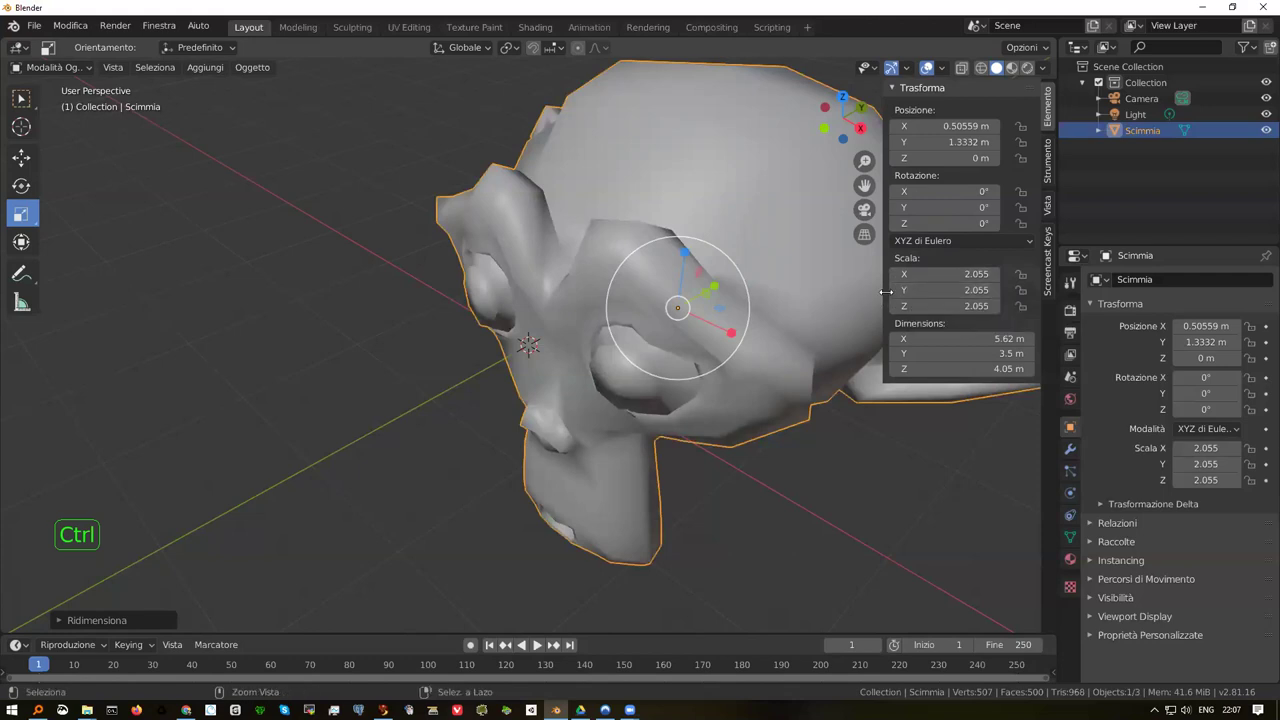
Bring up the Apply transforms menu (Ctrl+A) and orbit around the enlarged monkey
key("ctrl+a")
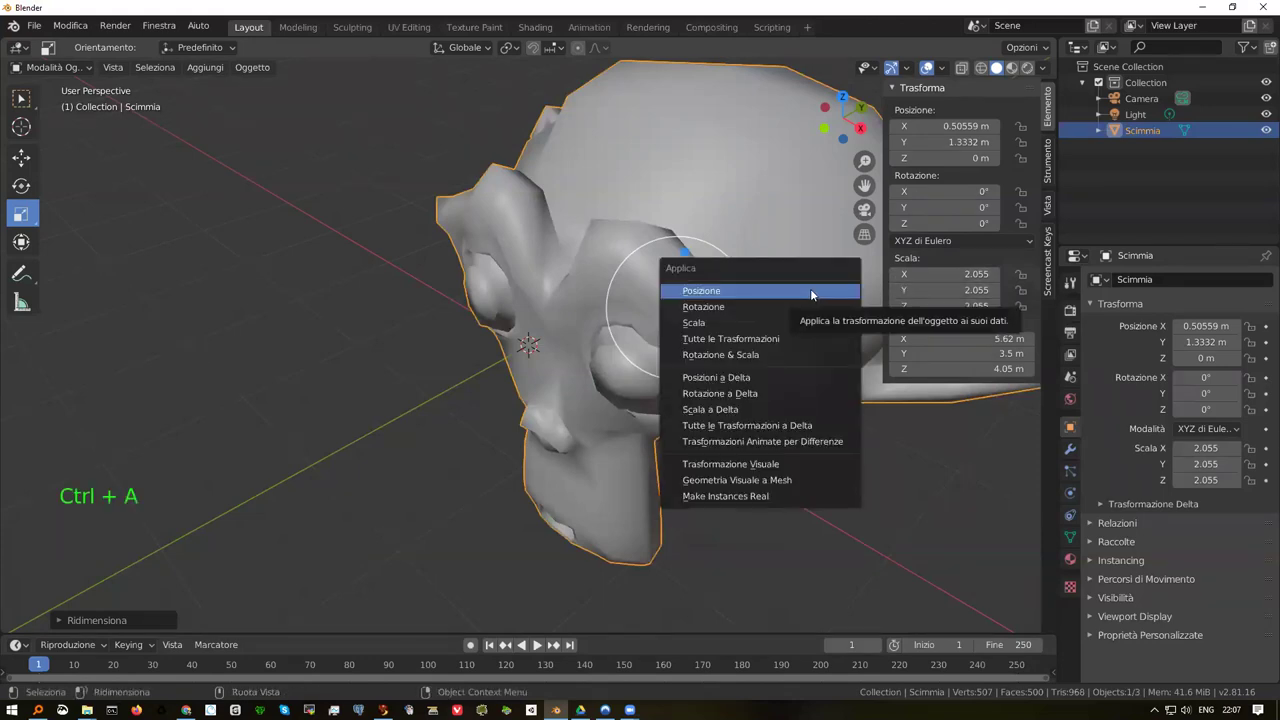
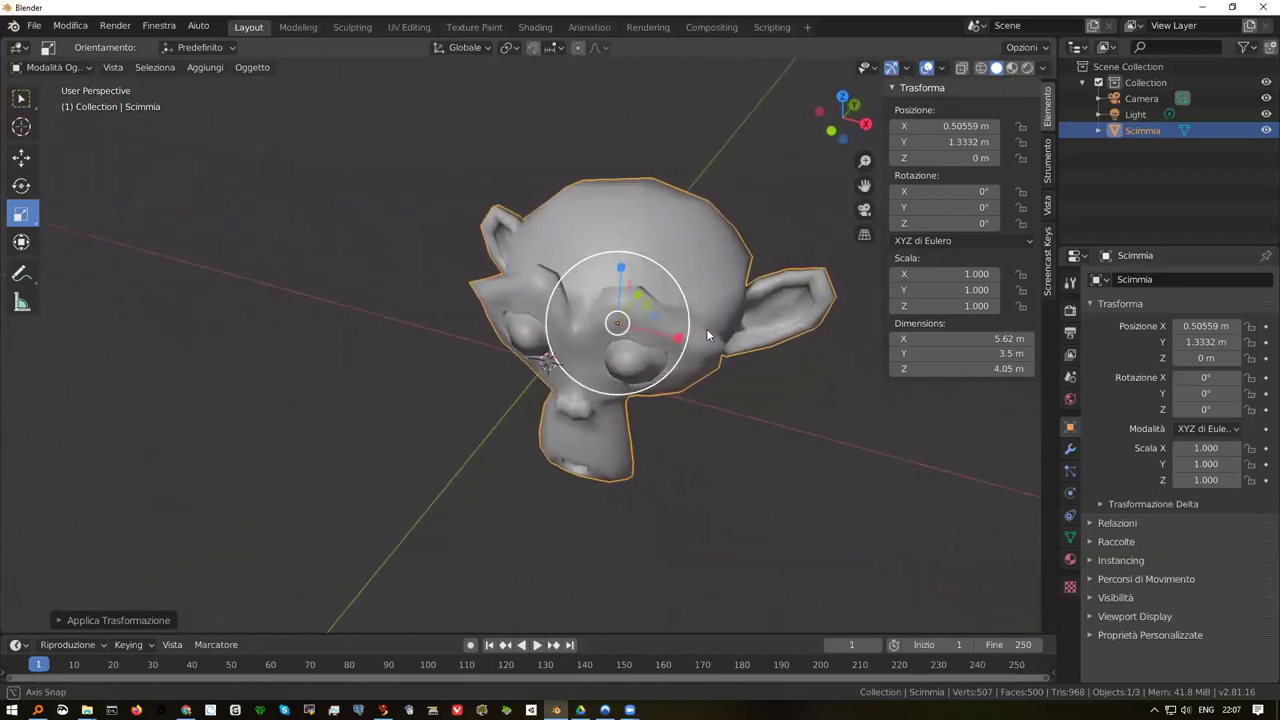
scroll("down", 3)
middle_click(585, 347)
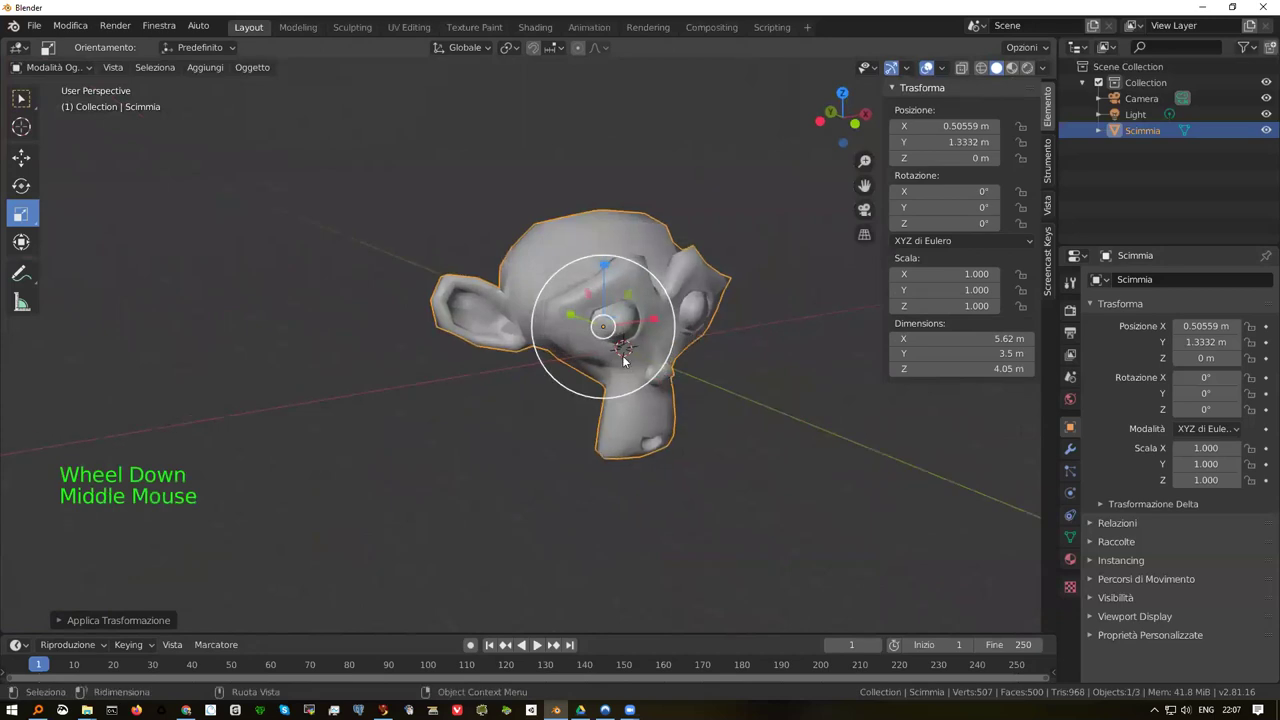
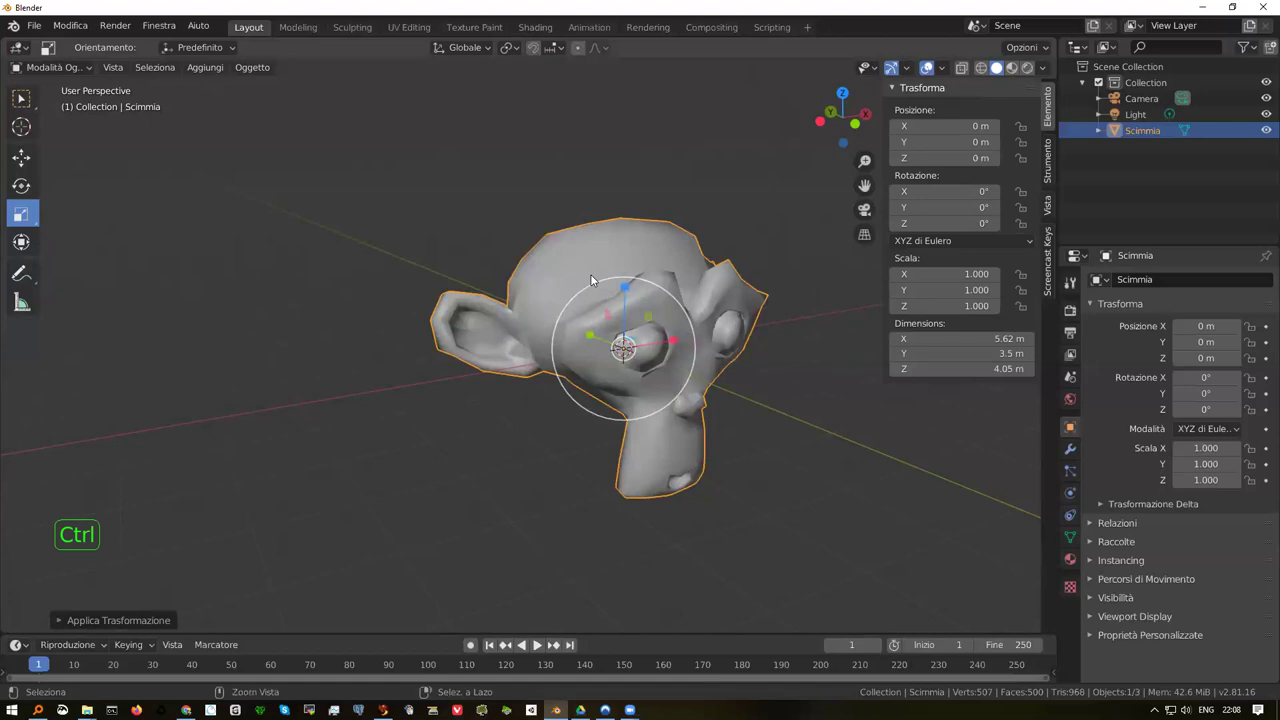
Undo back through the move so the monkey returns to 0 m at scale 2.055
key("ctrl+z")
key("ctrl+z")
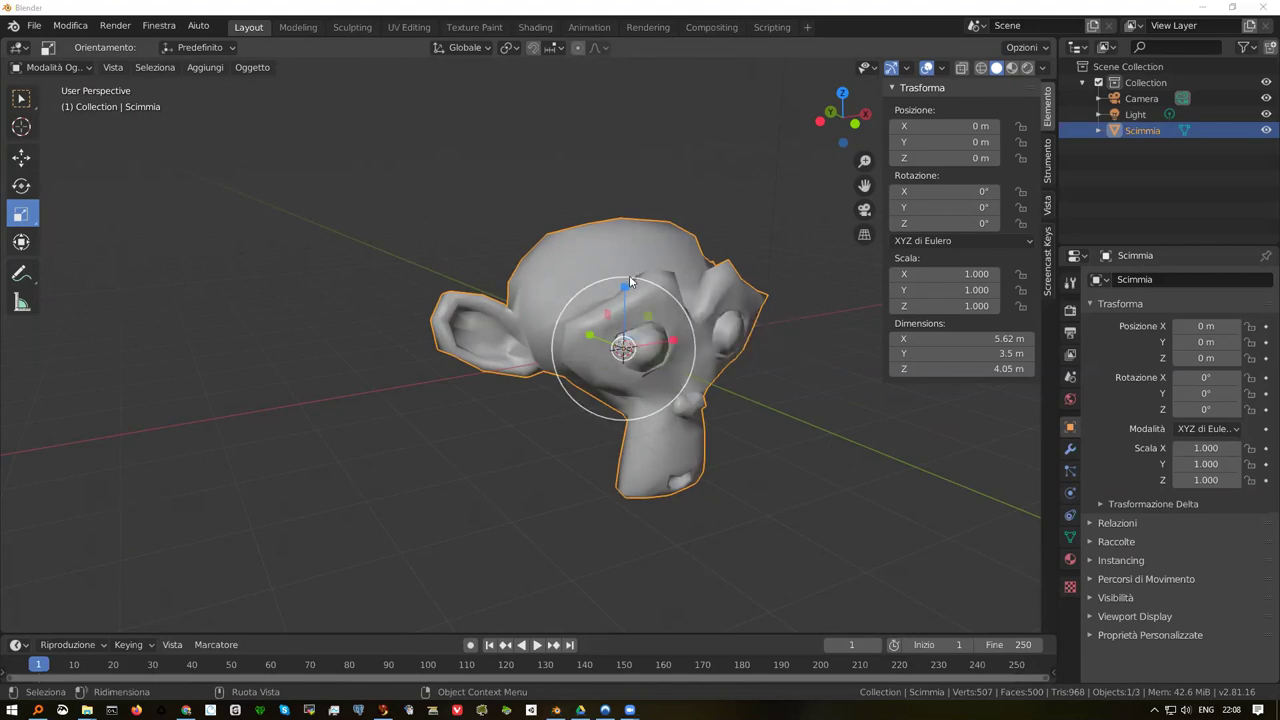
left_click(600, 271)
key("ctrl+z")
key("ctrl+z")
key("ctrl+z")
key("ctrl+z")
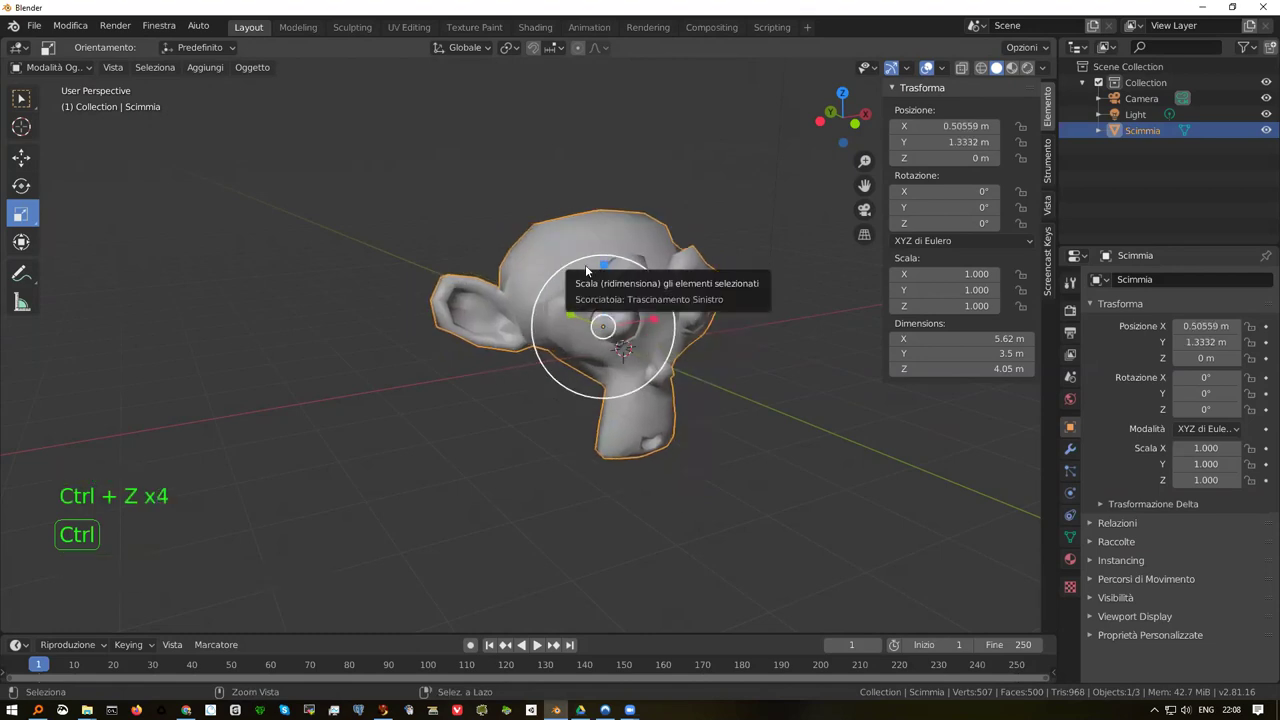
key("ctrl+z")
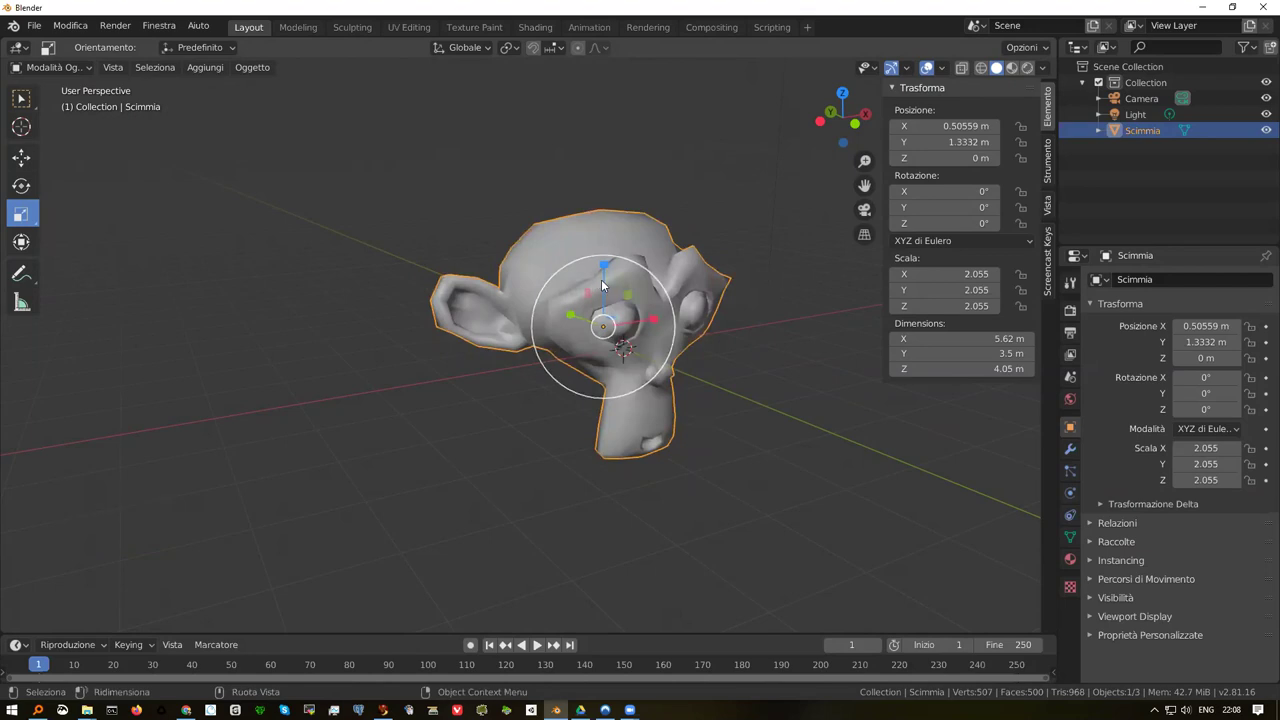
Call up the Apply transforms menu again on the repositioned monkey
key("ctrl+a")
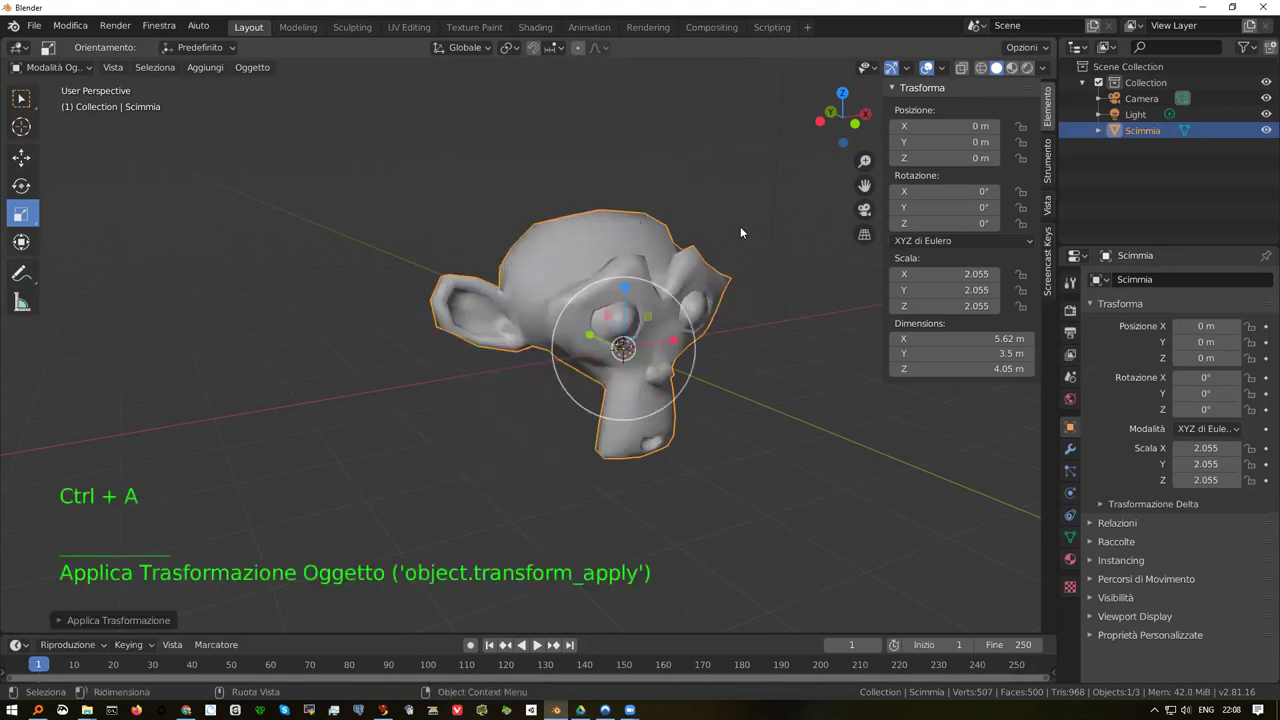
scroll("up", 3)
scroll("down", 3)
Raise the monkey along Z to 2.7912 m, keeping X and Y at 0 m
left_click(22, 164)
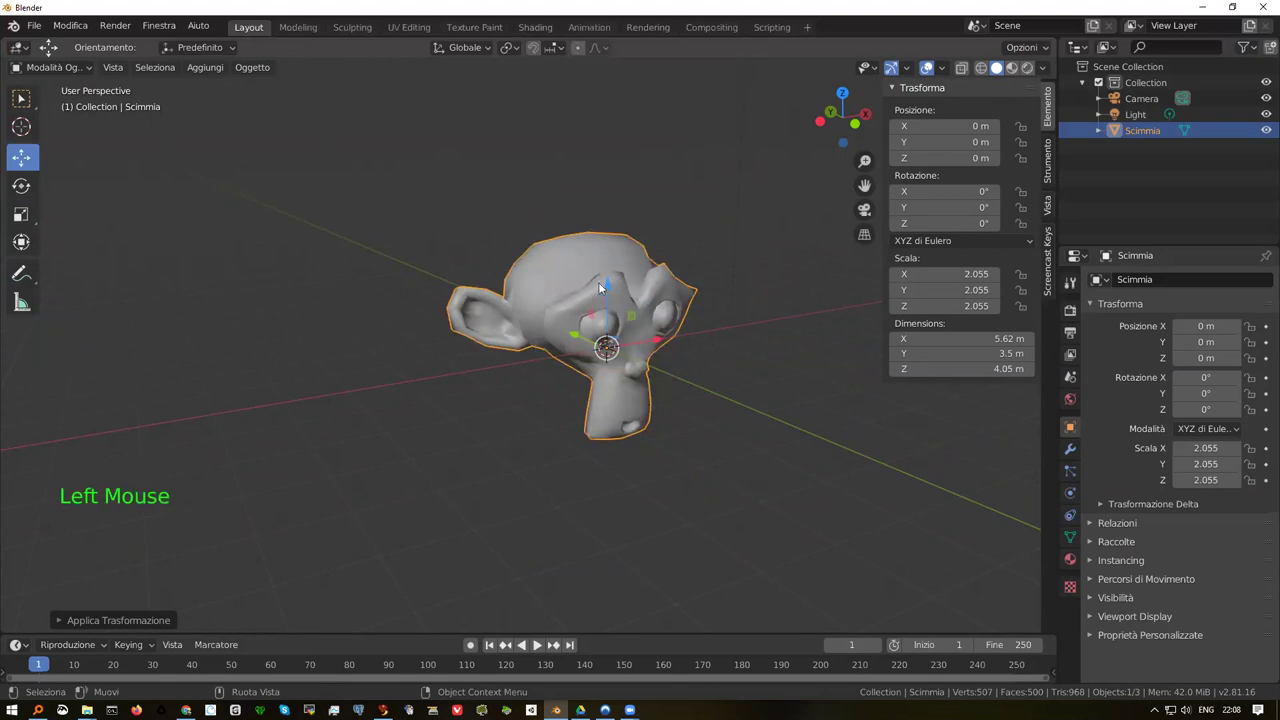
left_click(608, 291)
key("ctrl+a")
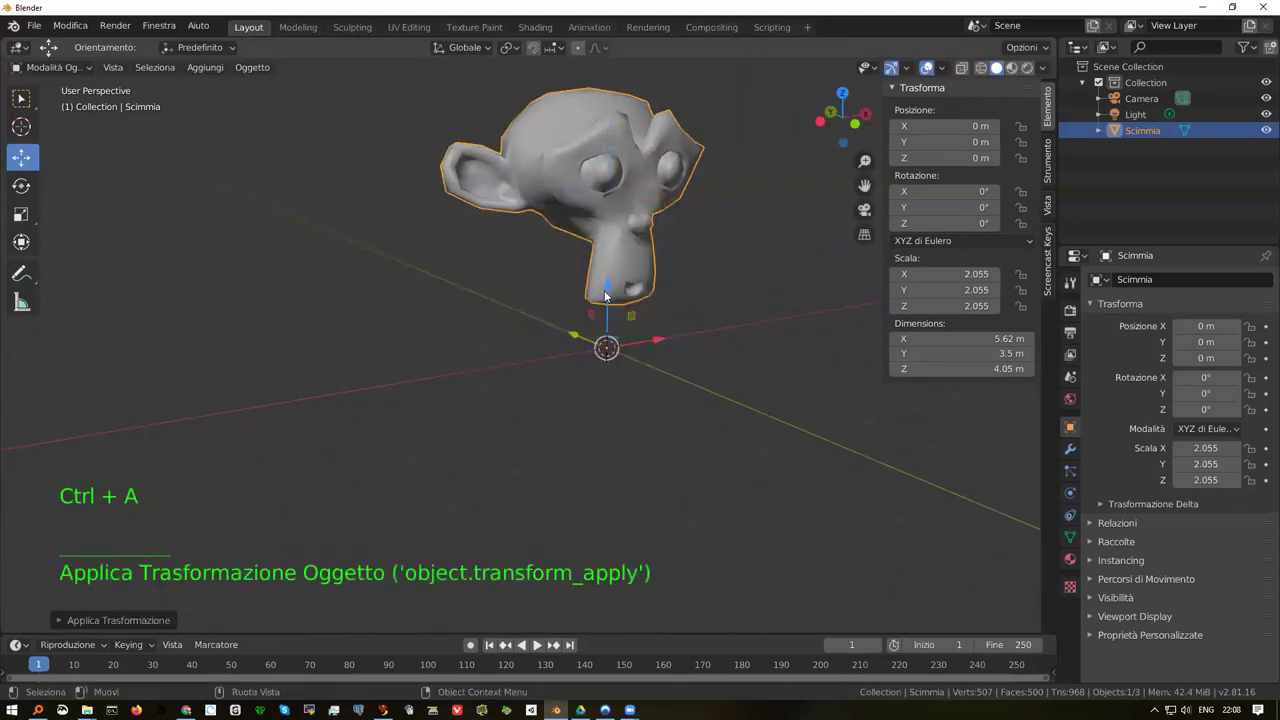
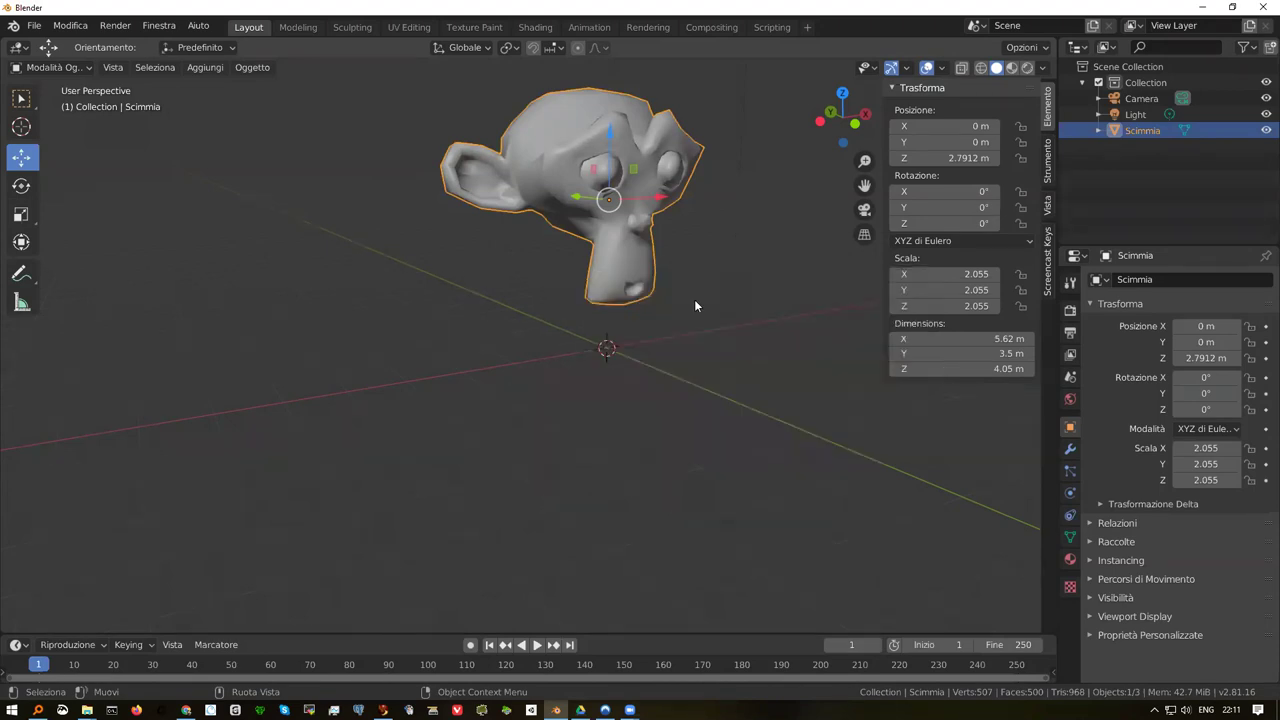
key("alt+g")
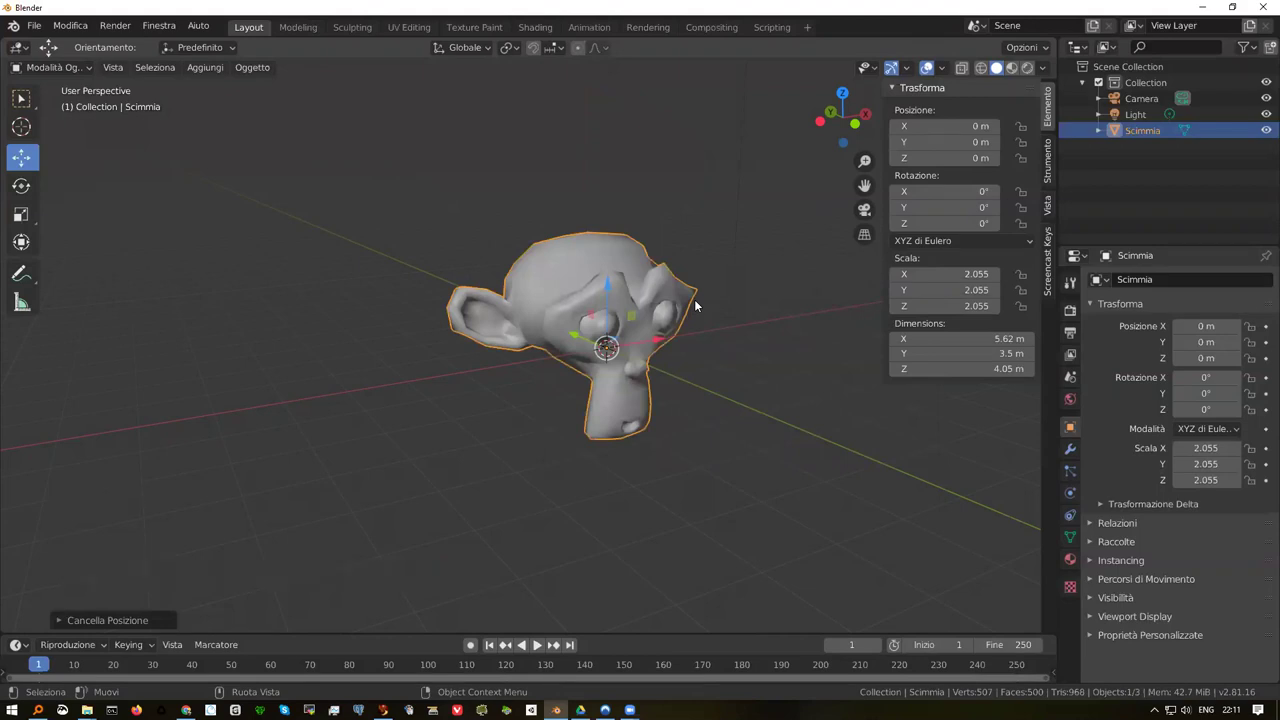
key("ctrl+z")
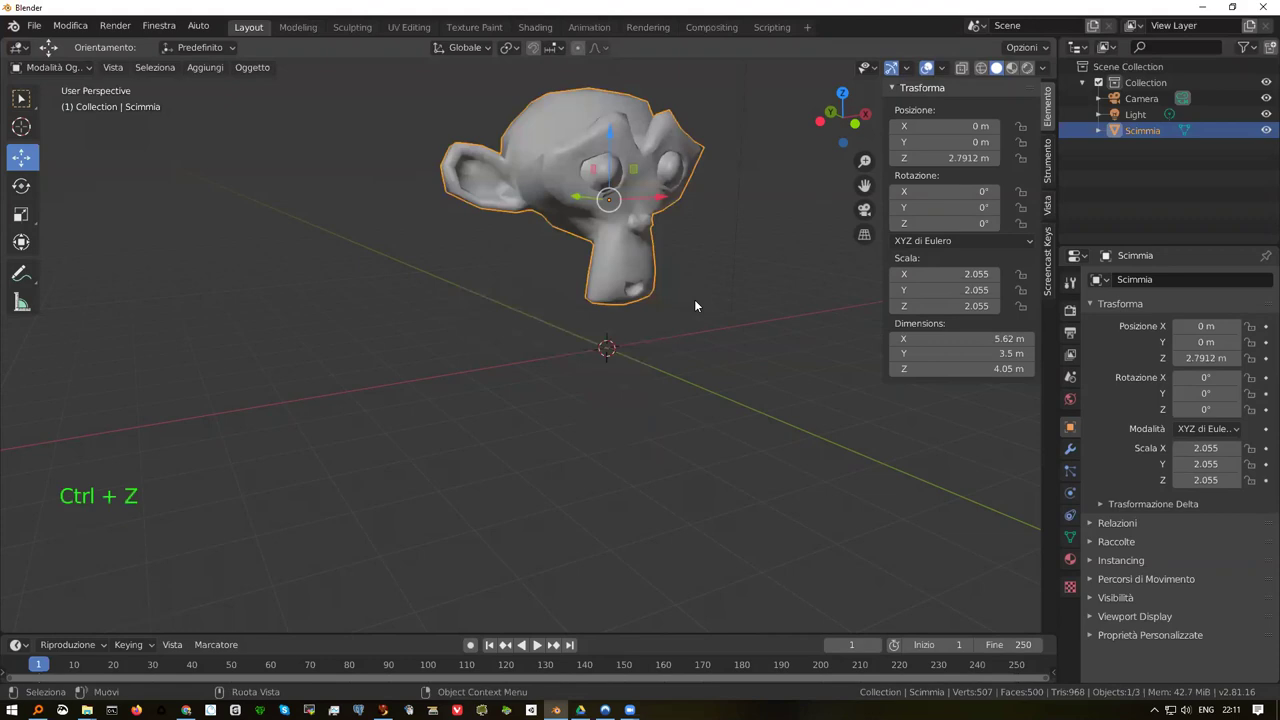
Zoom out to frame the whole scene with the light and camera
key("shift+c")
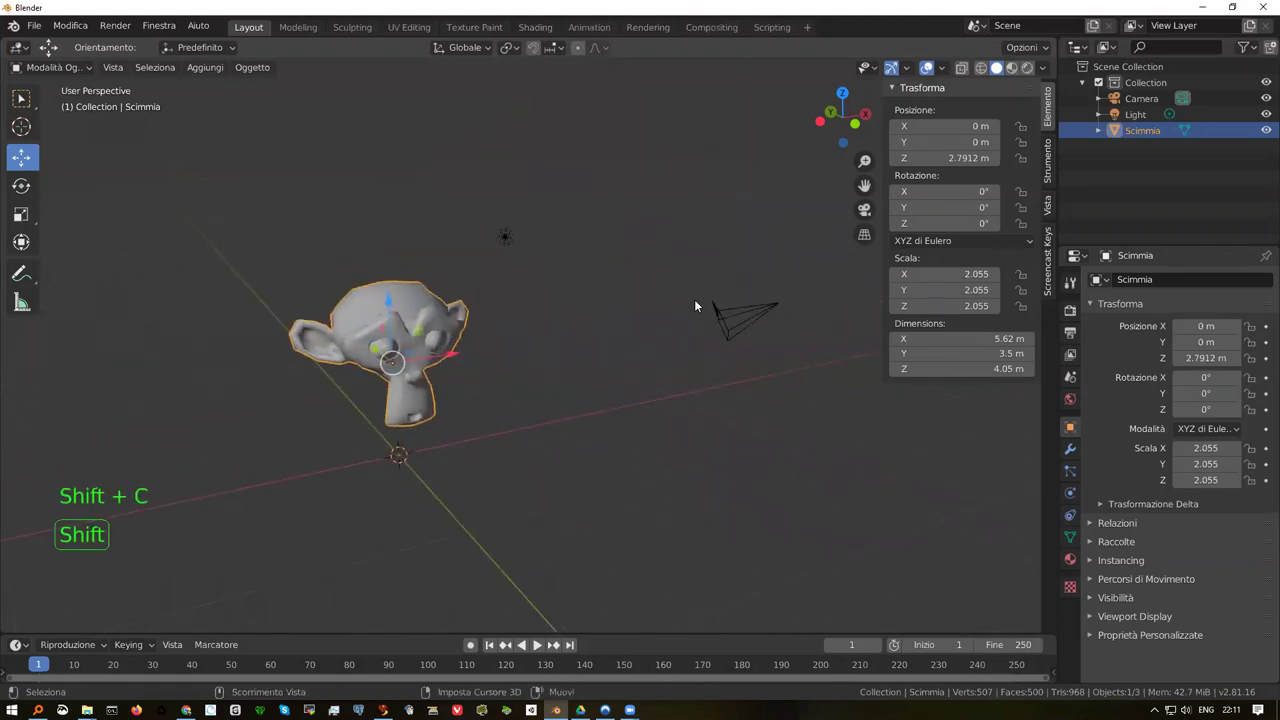
key("shift+c")
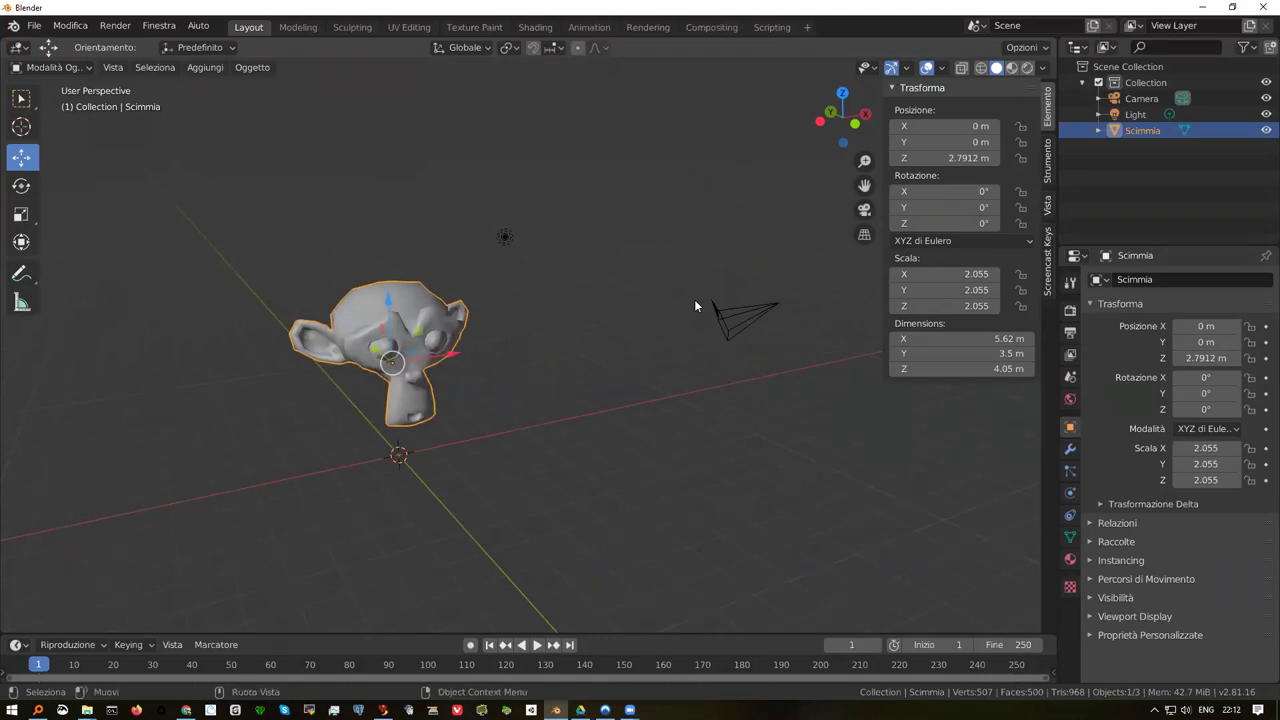
left_click(79, 26)
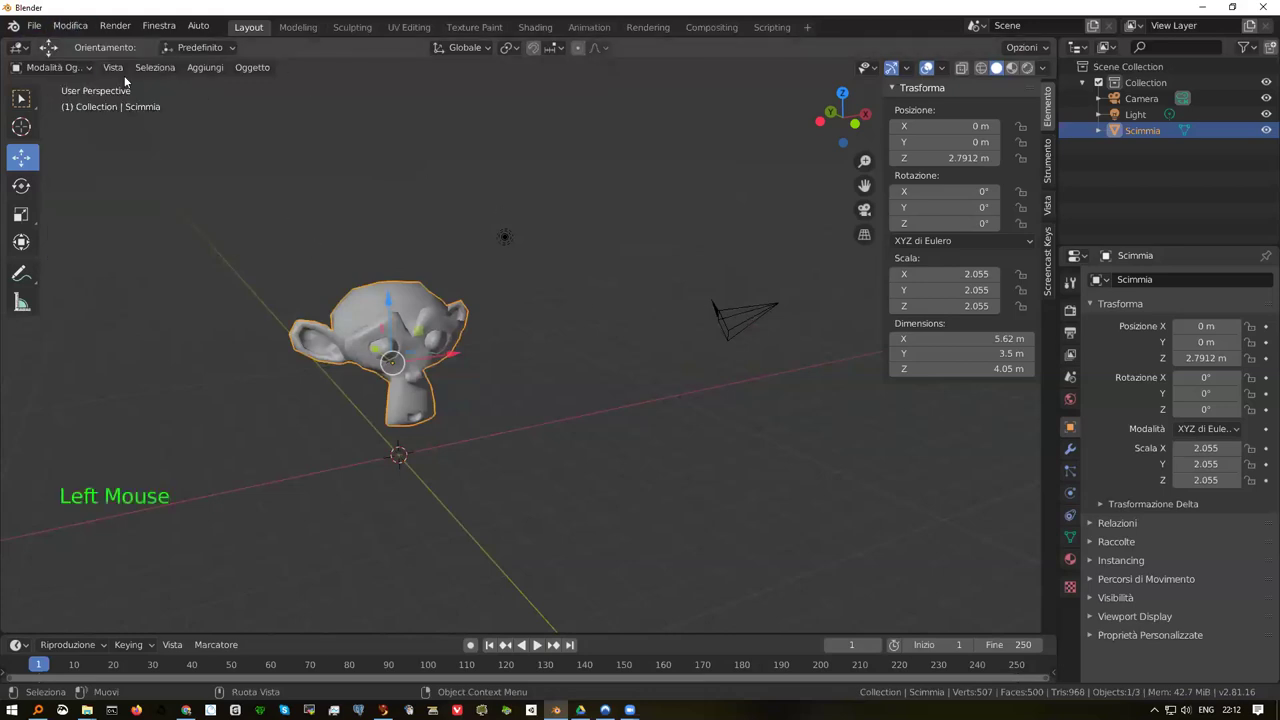
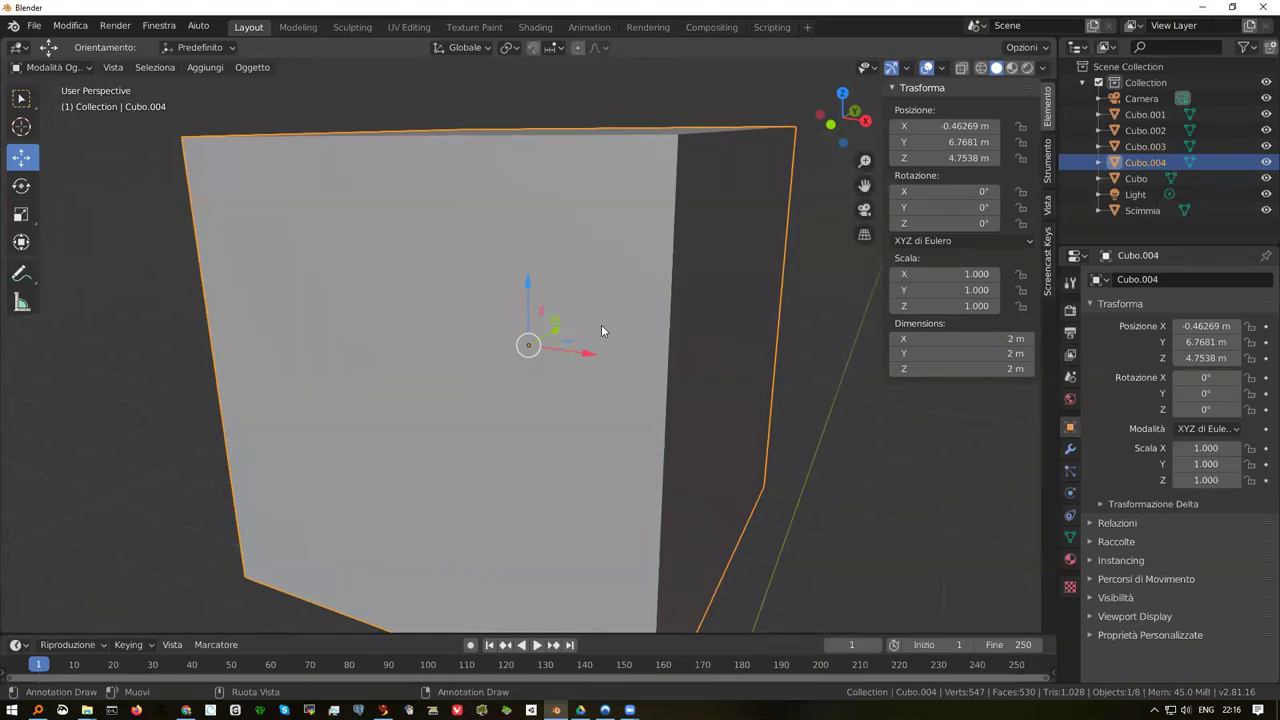
Zoom and orbit out to see the whole scene of cubes
key("KP_Decimal")
key("Escape")
scroll("down", 3)
middle_click(530, 416)
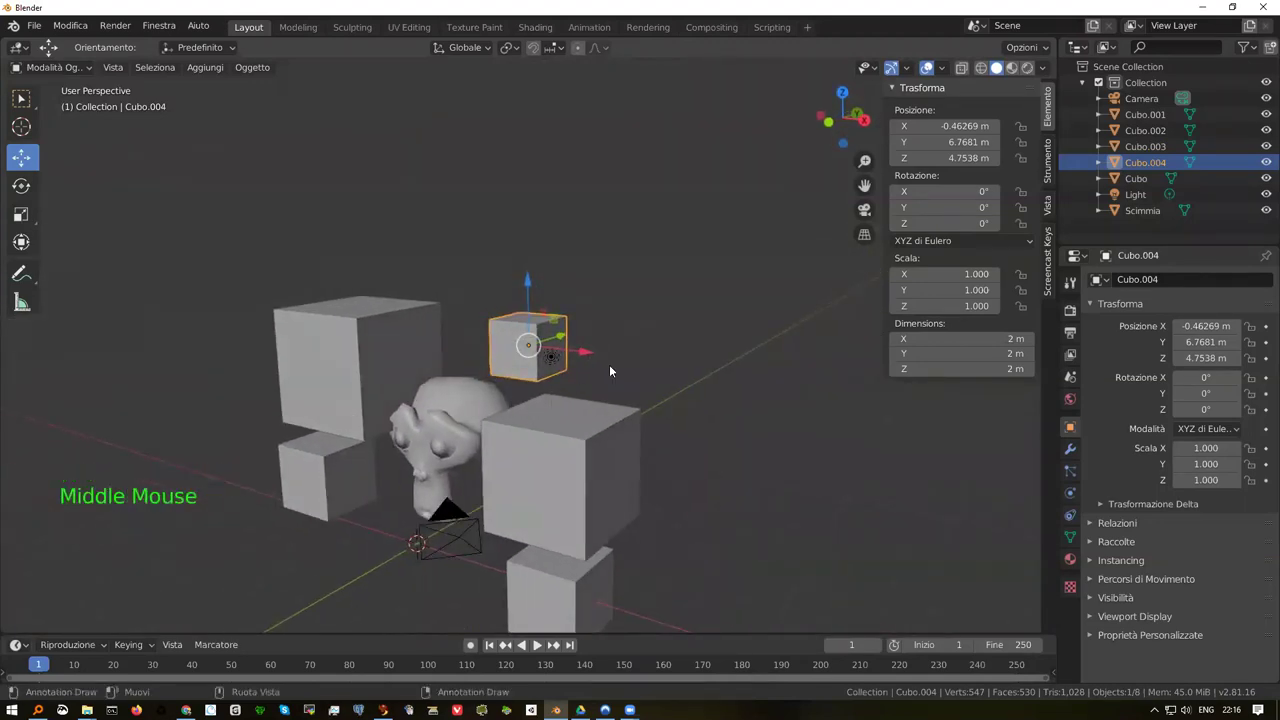
Add a new collection under Scene Collection and rename it Layer1
left_click(1136, 87)
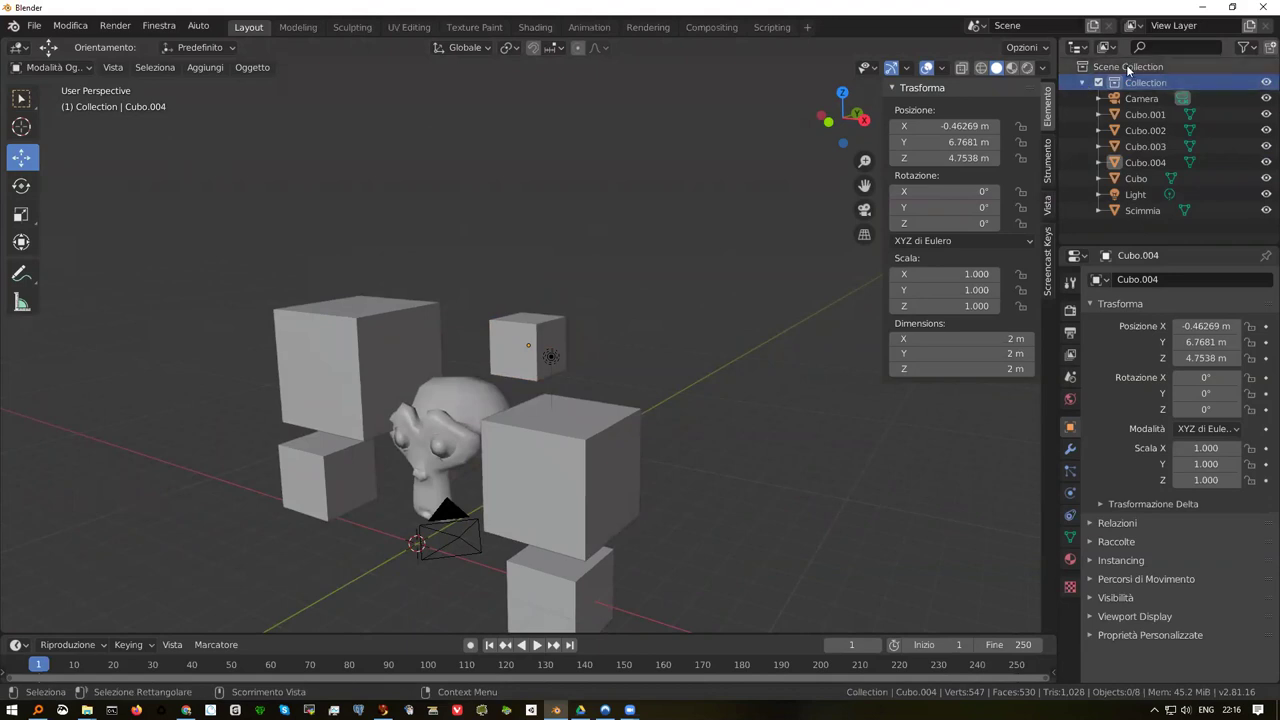
left_click(1129, 73)
right_click(1123, 67)
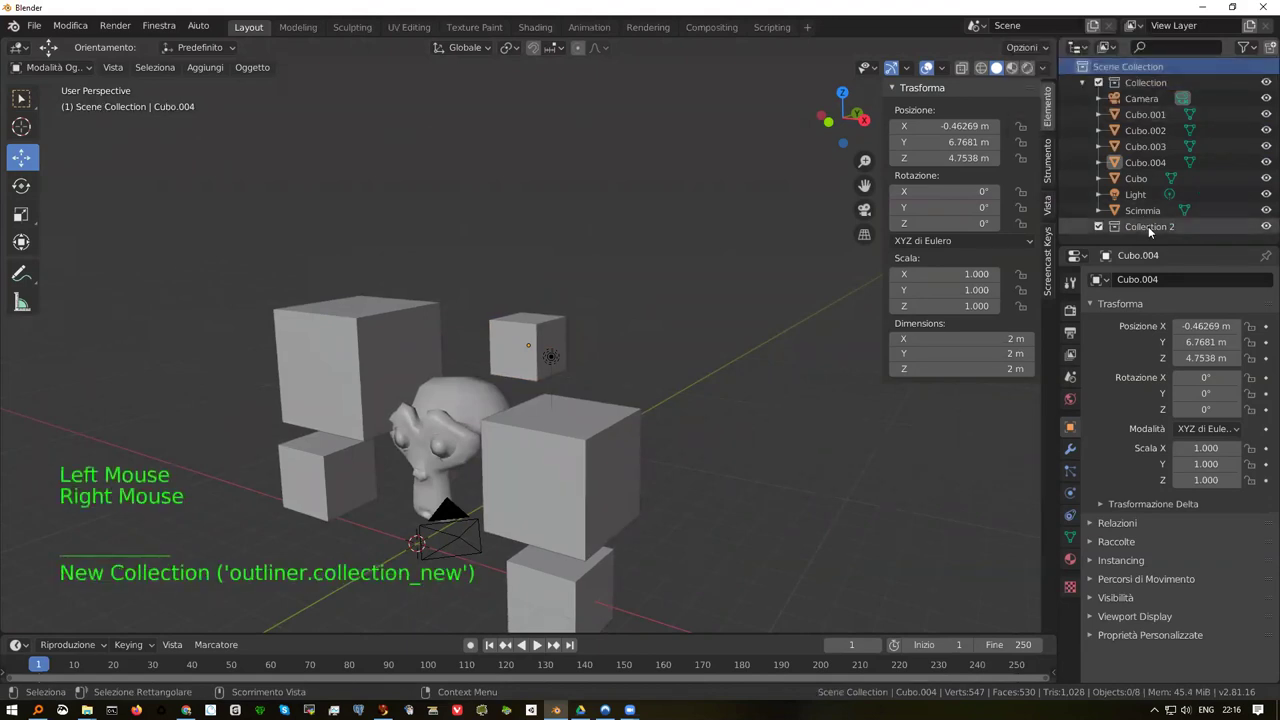
double_click(1150, 228)
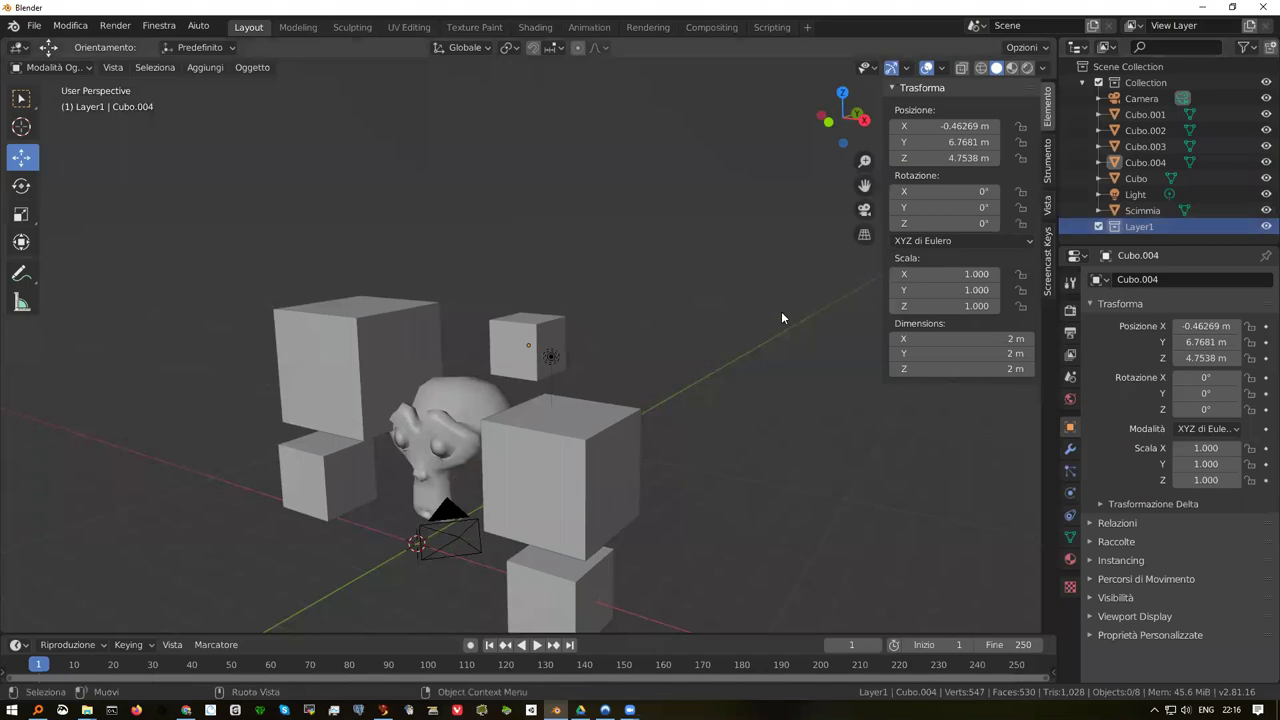
Move the Scimmia head and Cubo.002 into the Layer1 collection
left_click(1141, 216)
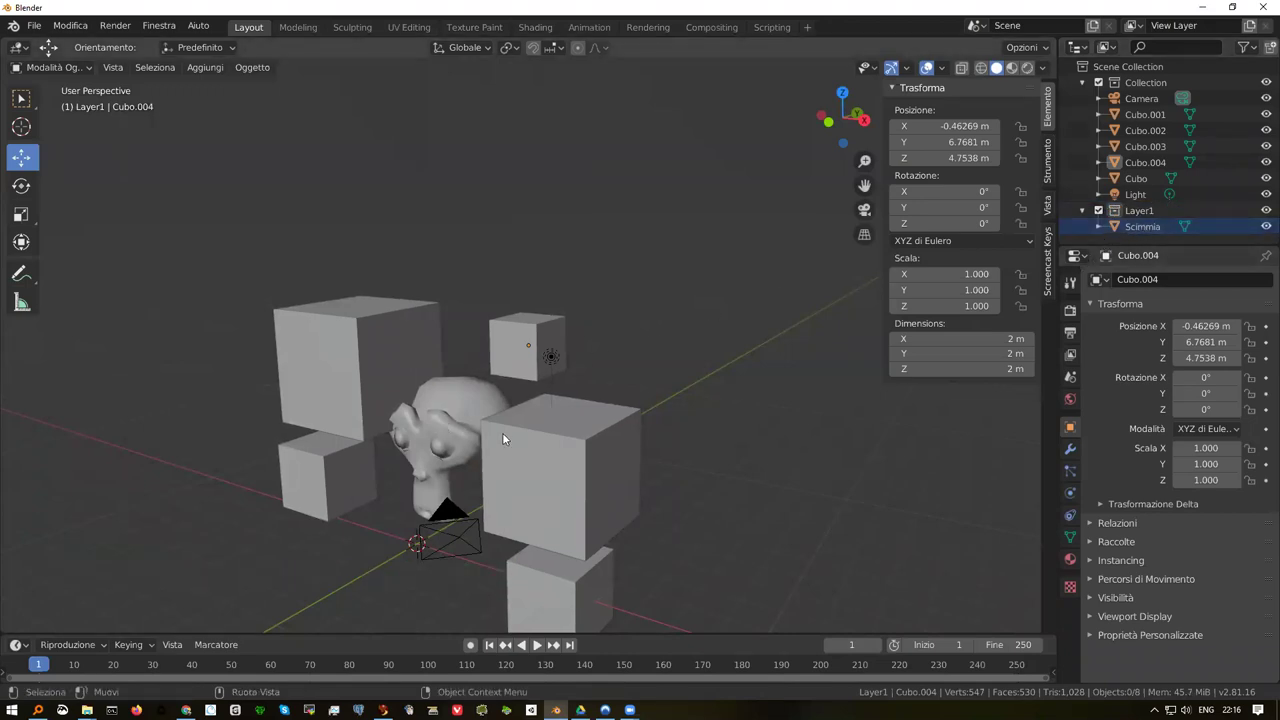
right_click(544, 448)
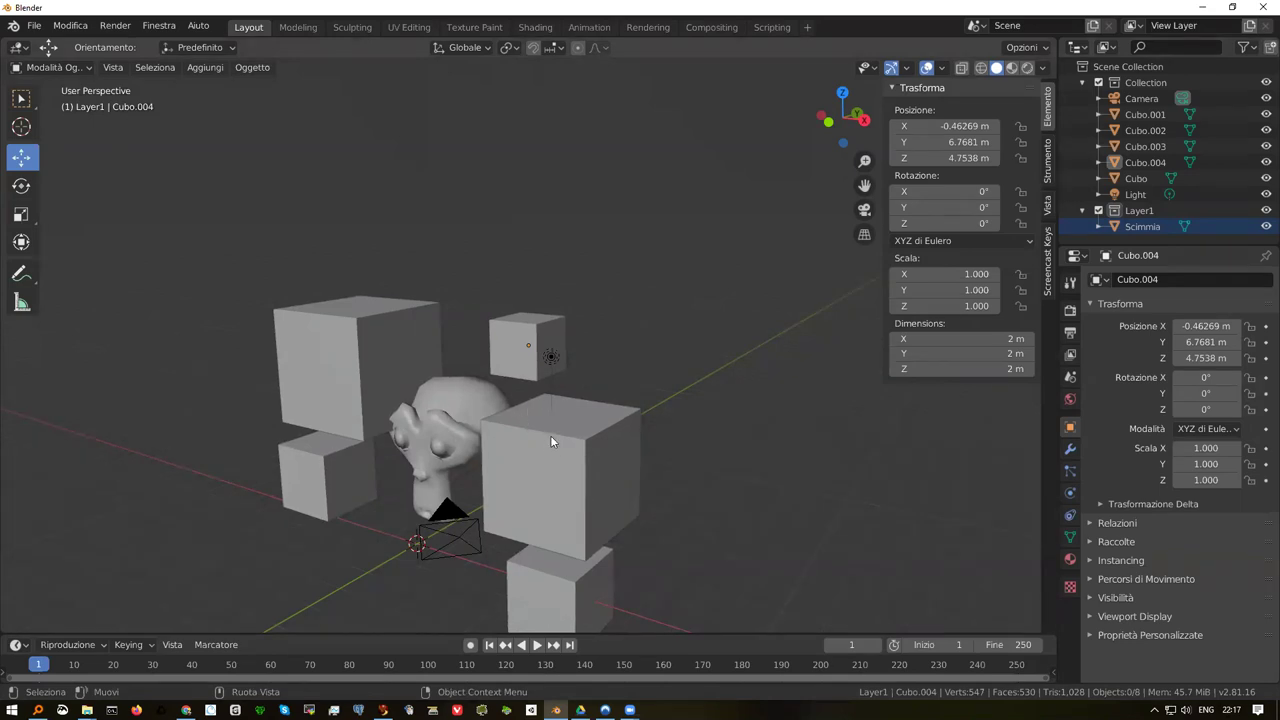
left_click(554, 440)
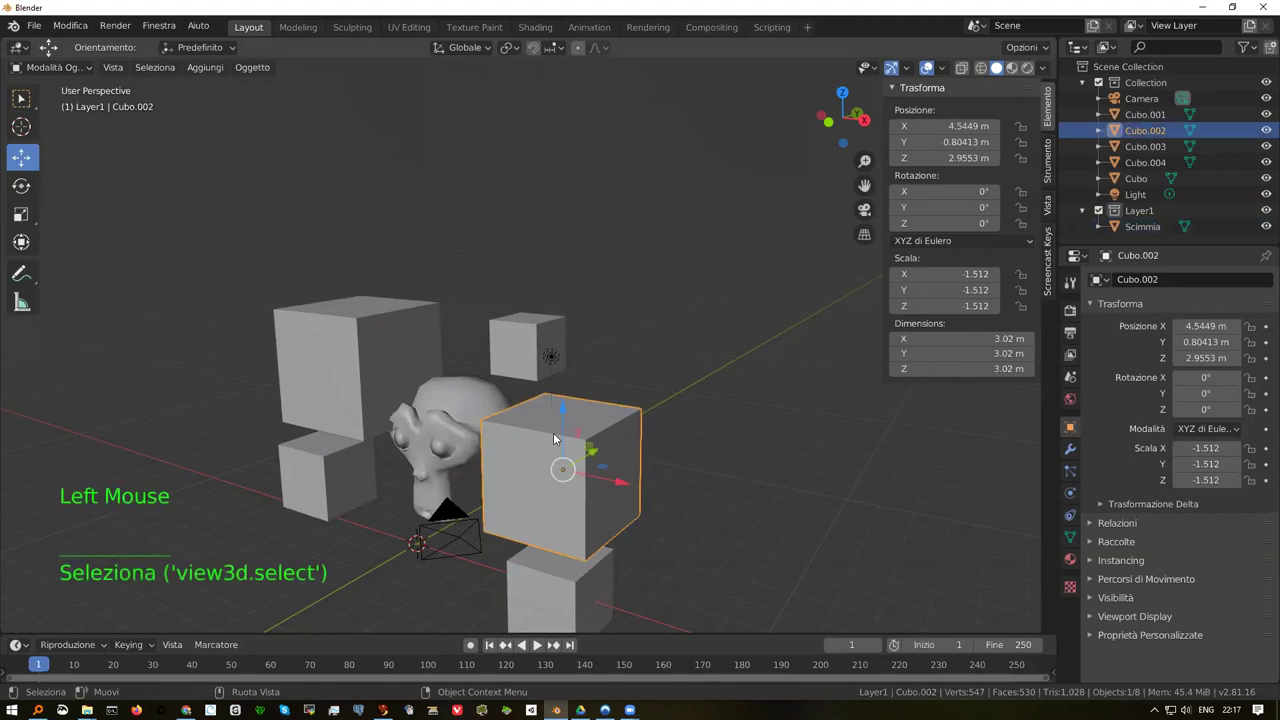
key("m")
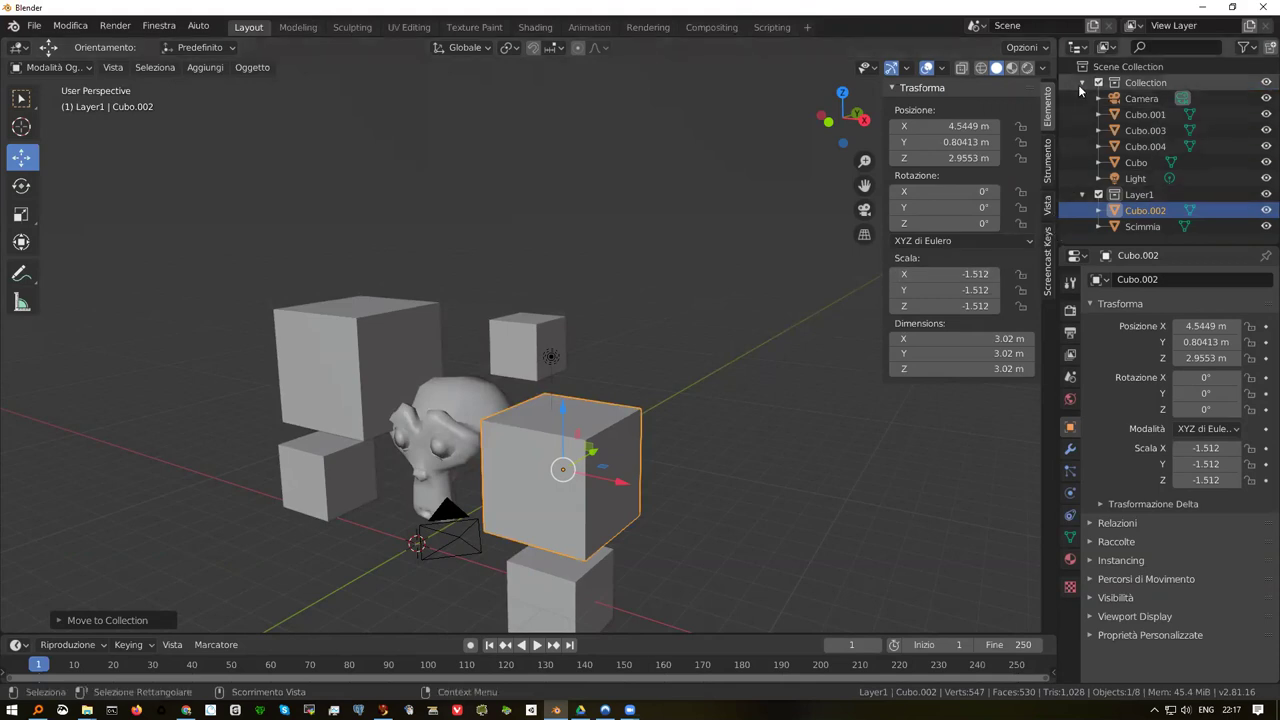
Collapse both collections, exclude the original Collection from the view layer, and deselect everything
left_click(1085, 87)
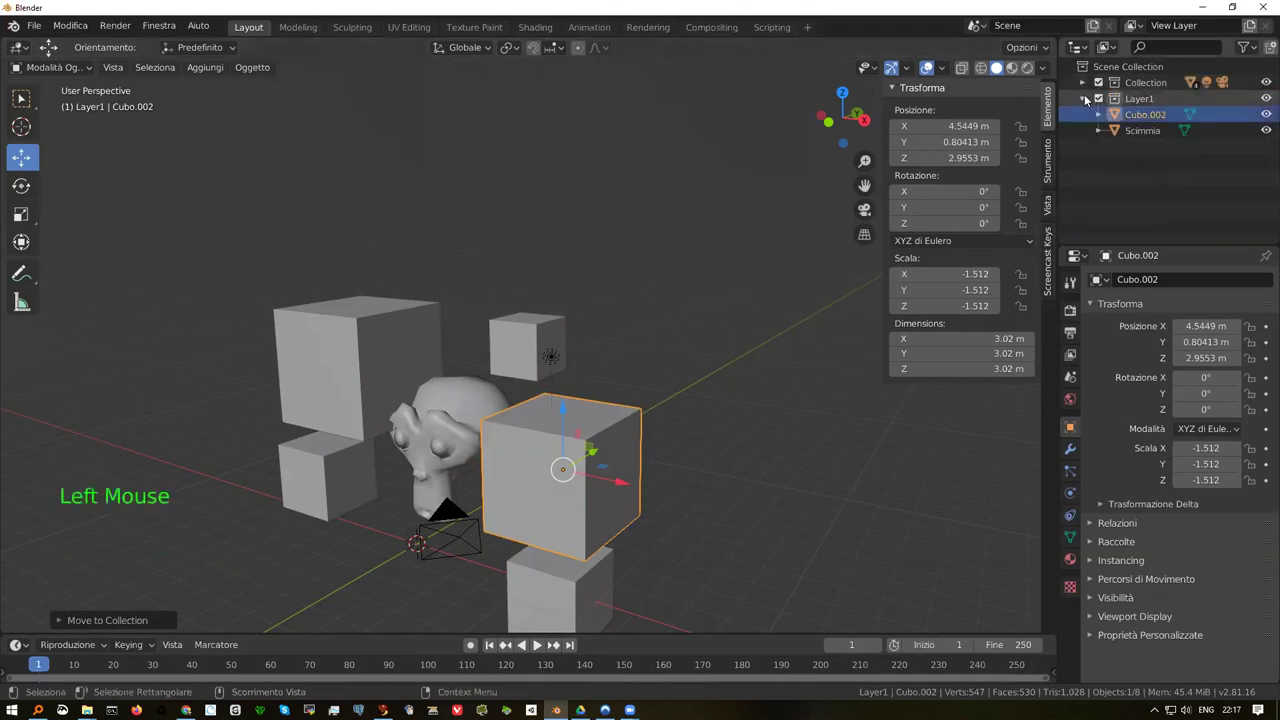
left_click(1080, 103)
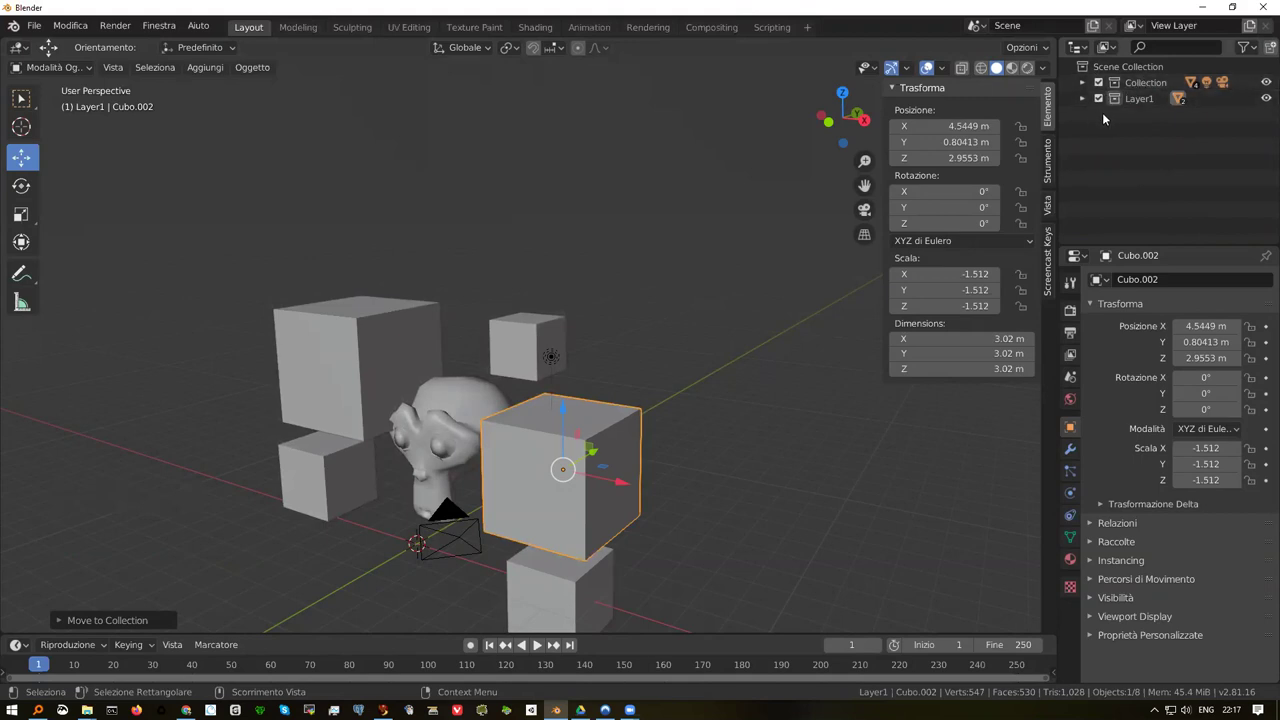
left_click(1100, 86)
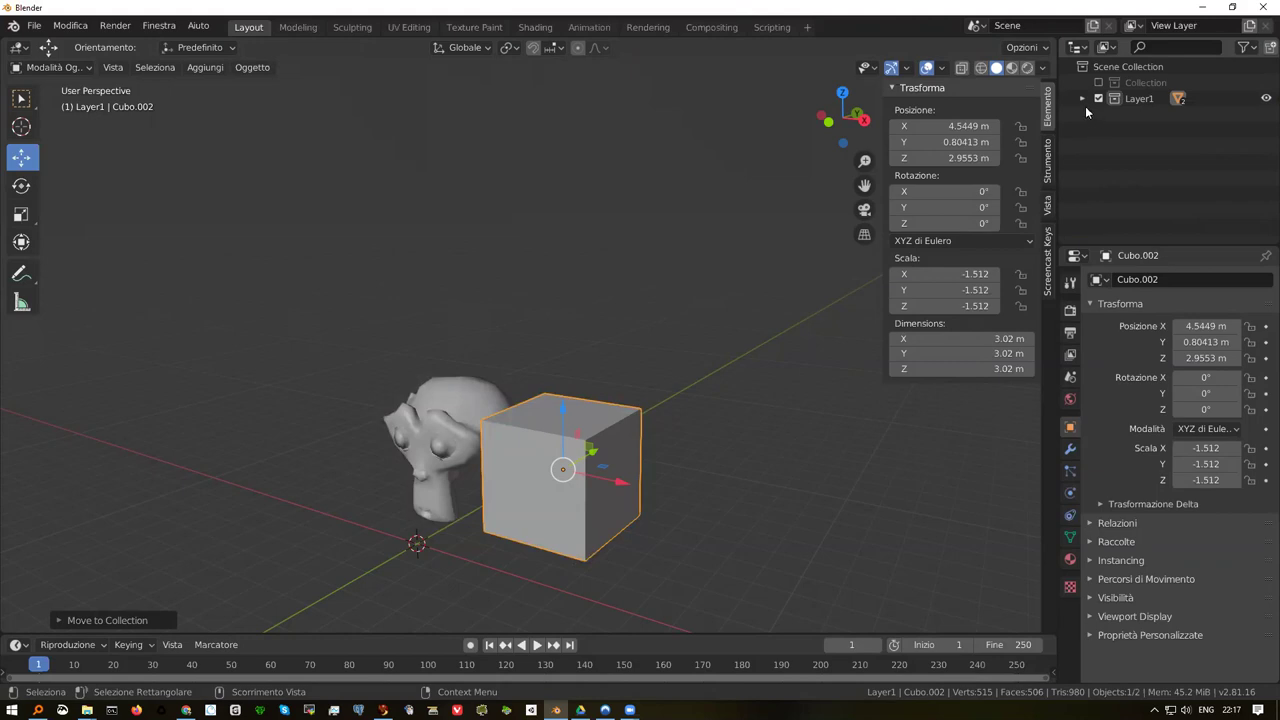
left_click(1085, 100)
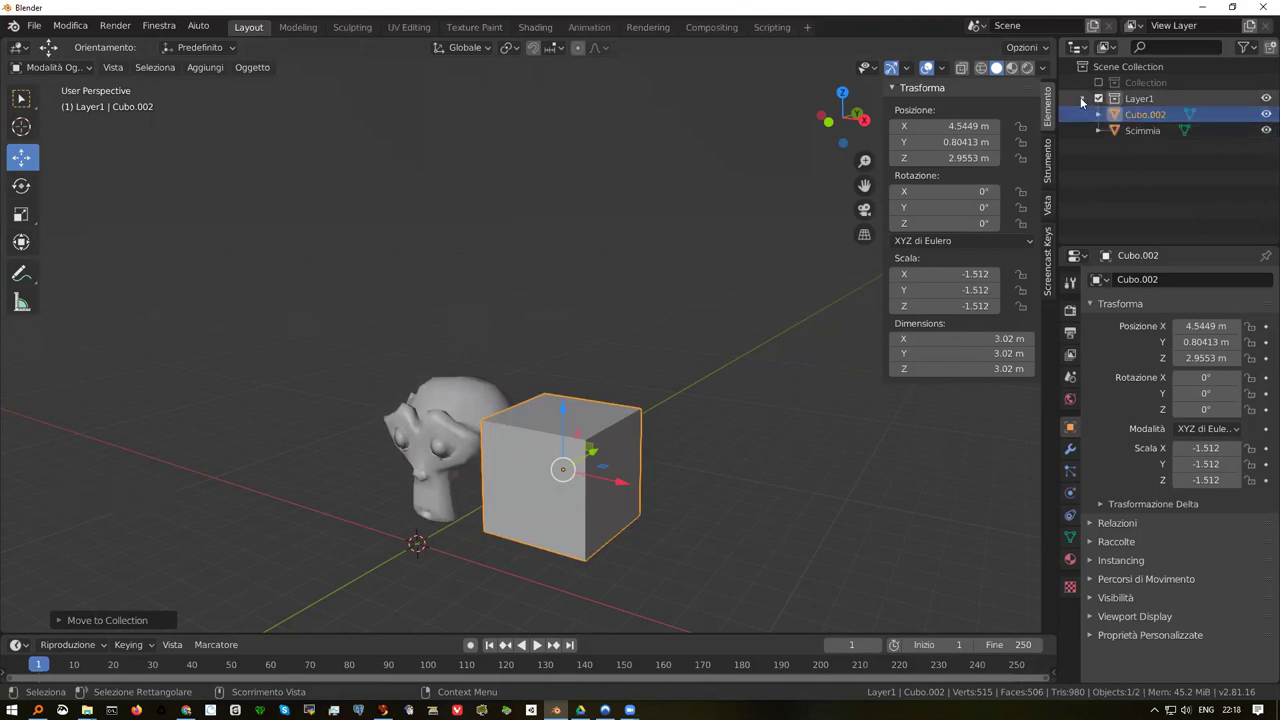
left_click(1085, 101)
right_click(1132, 130)
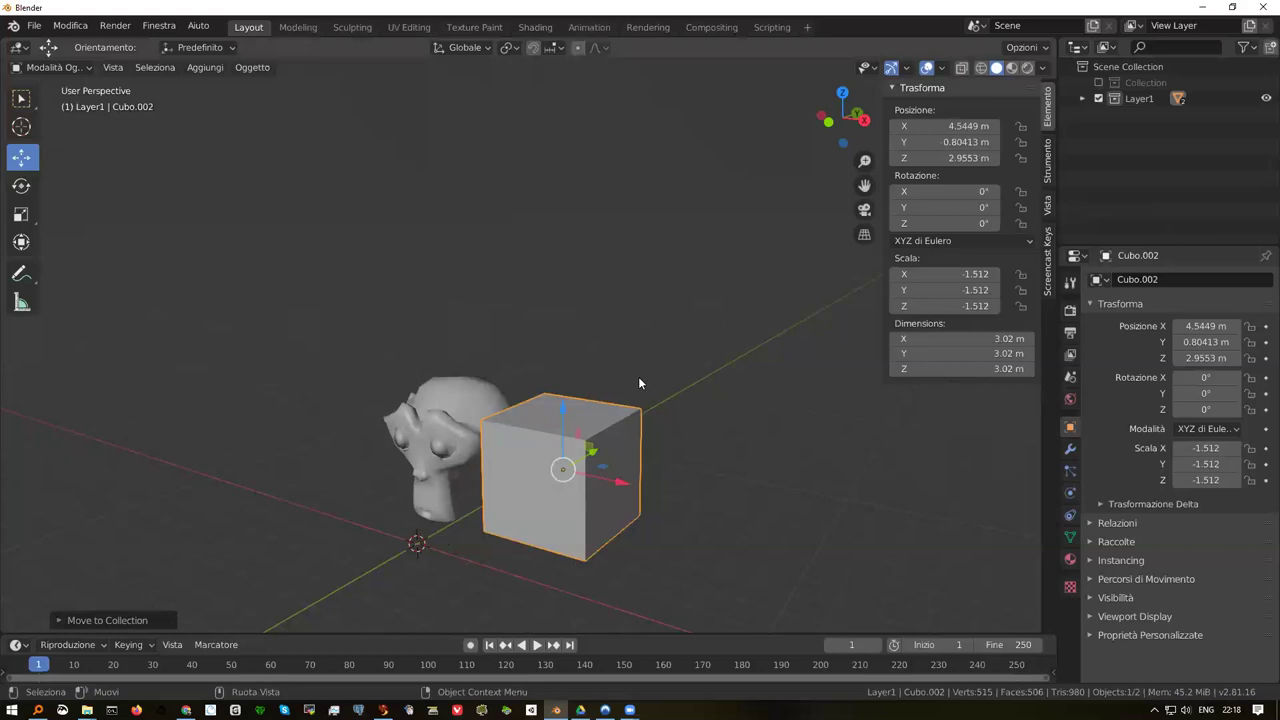
left_click(701, 368)
Add a cone (Cono) and place it slightly aside at about X 1.15 m
key("shift+a")
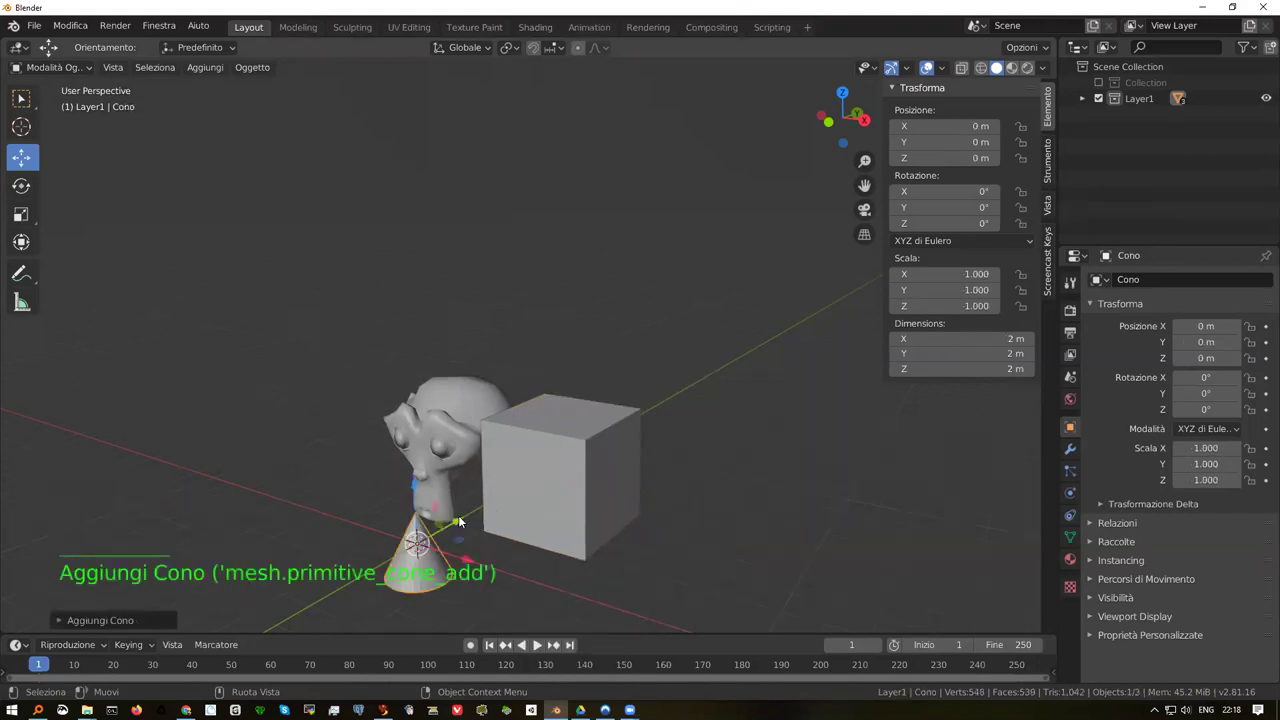
left_click(462, 520)
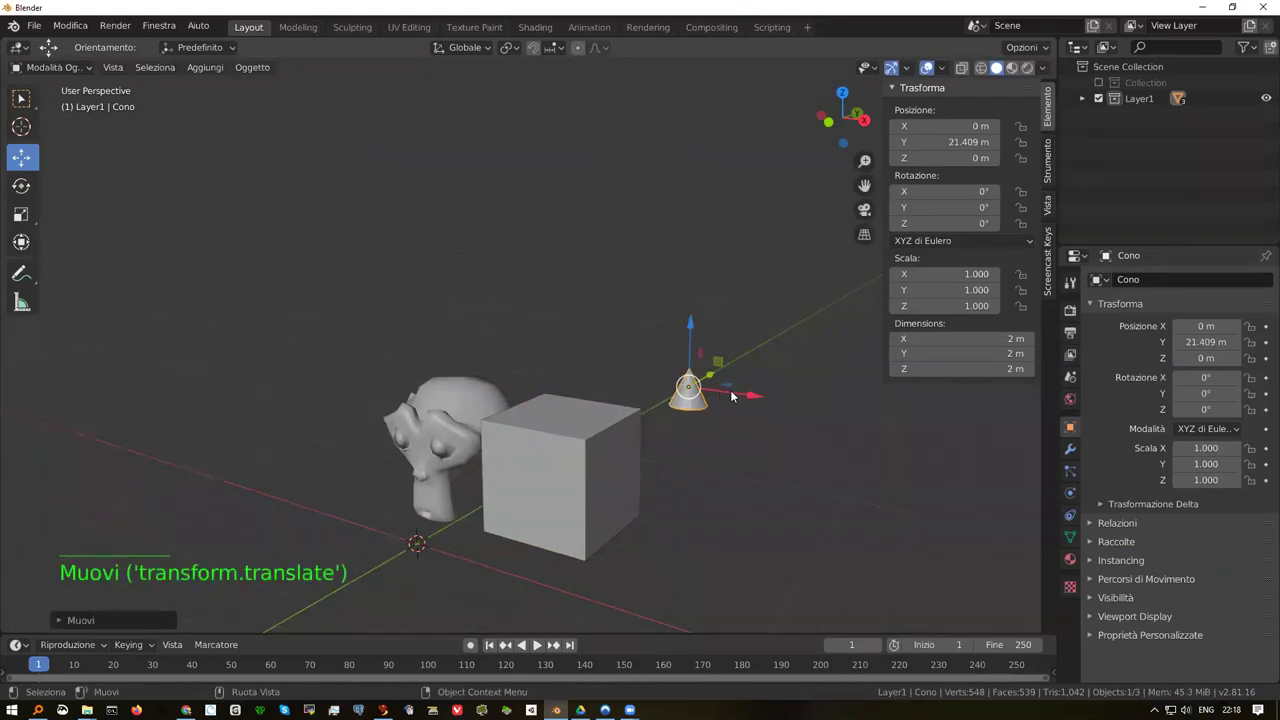
left_click(753, 396)
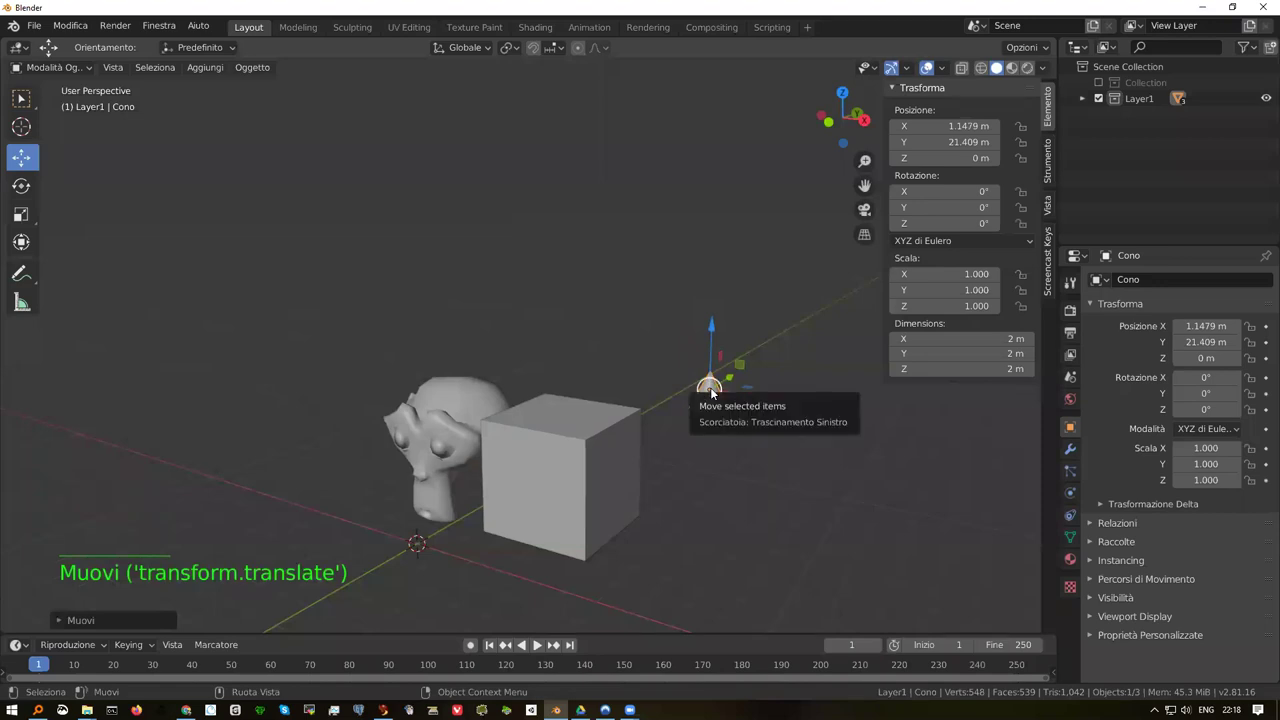
Scale the cone uniformly to about 4.062 and select all three objects with the monkey active
key("s")
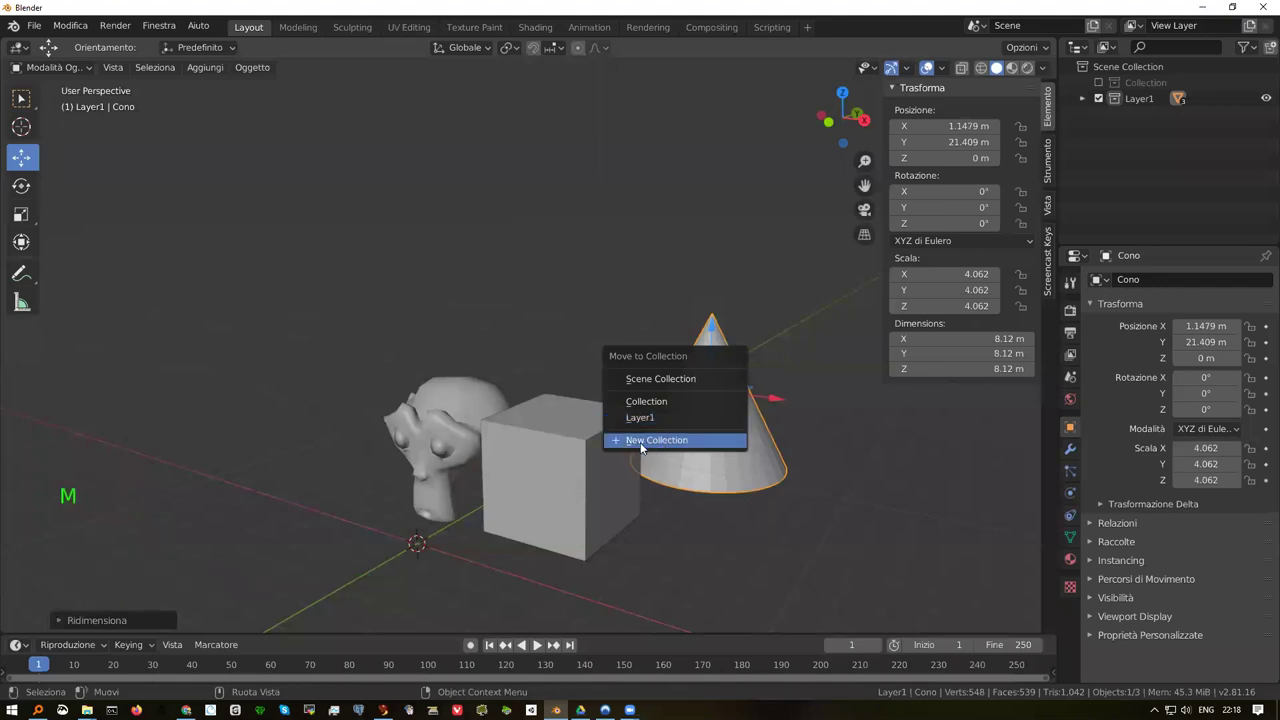
left_click(829, 455)
left_click(729, 449)
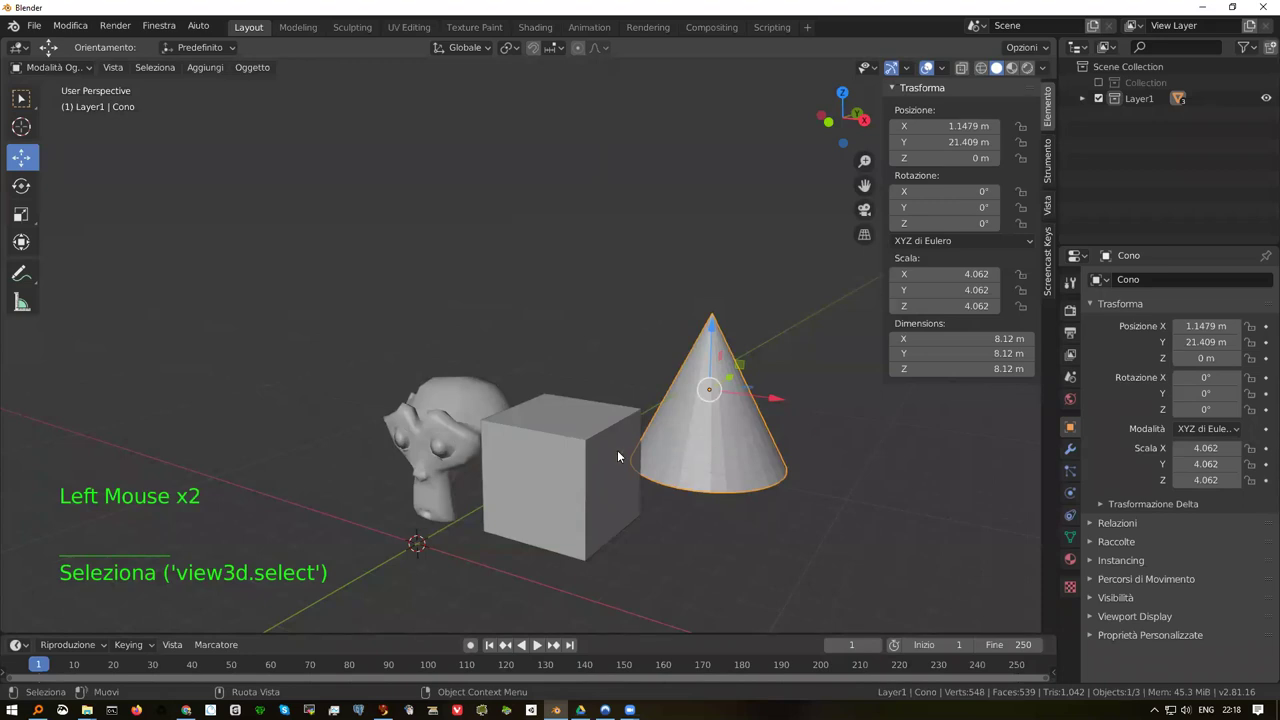
left_click(588, 455)
left_click(581, 448)
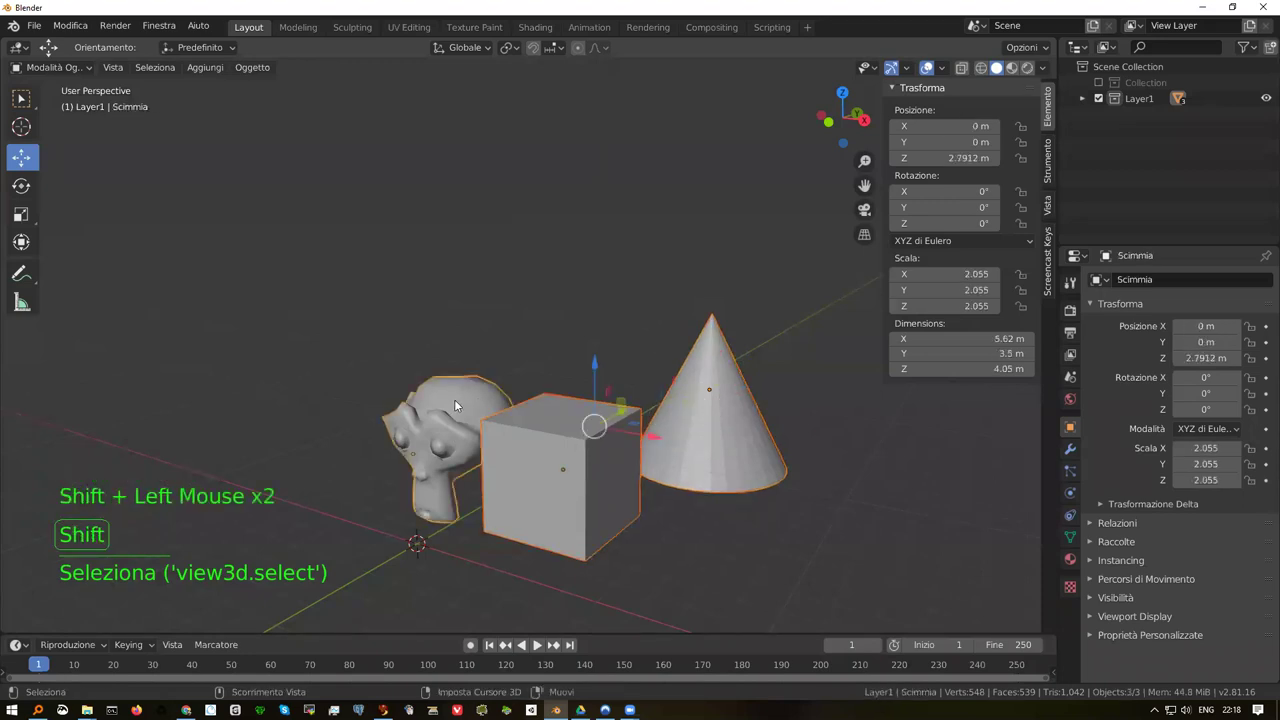
Move the selected cone, cube and monkey into a new collection (M)
key("m")
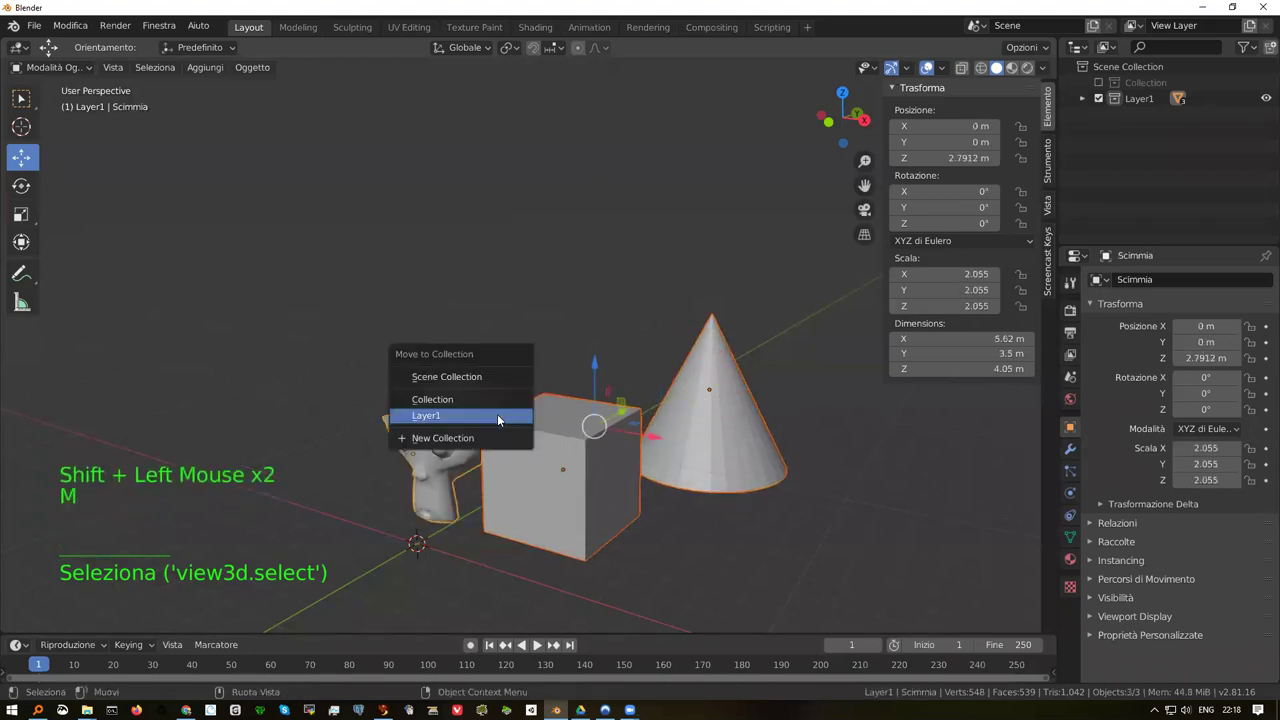
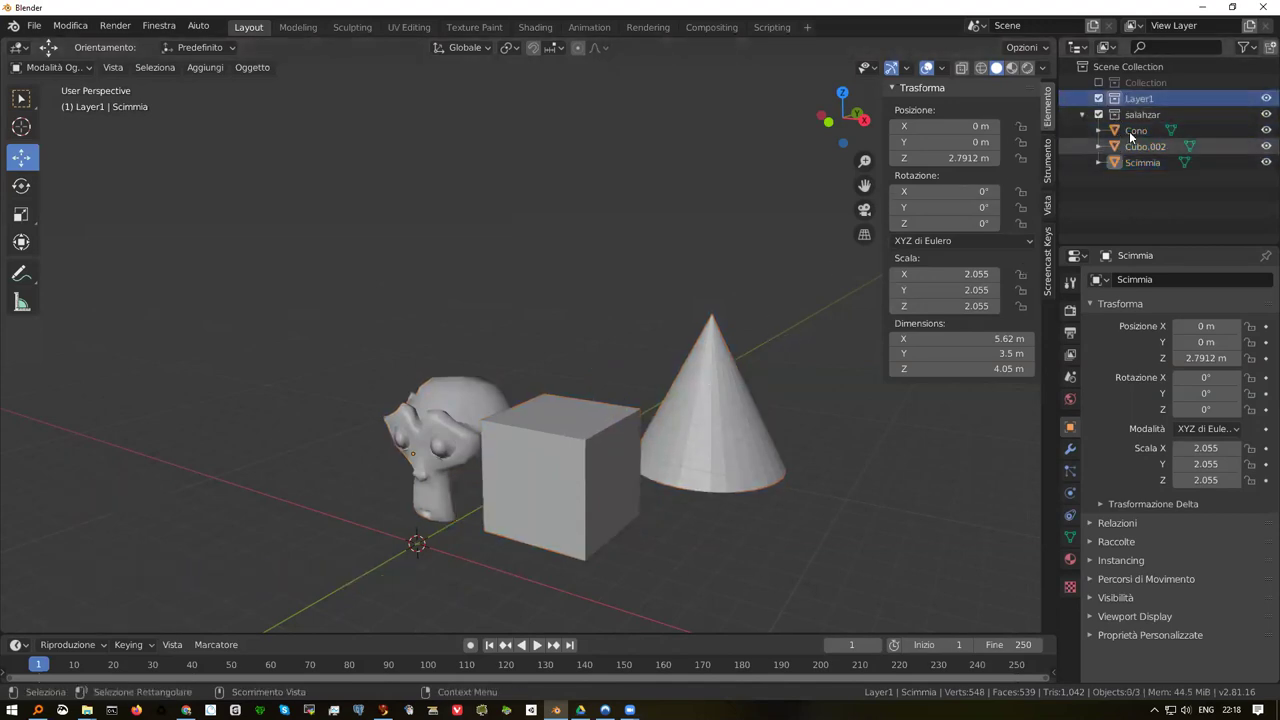
Copy Cono and paste it so Cono.001 appears in the Layer1 collection
left_click(1141, 132)
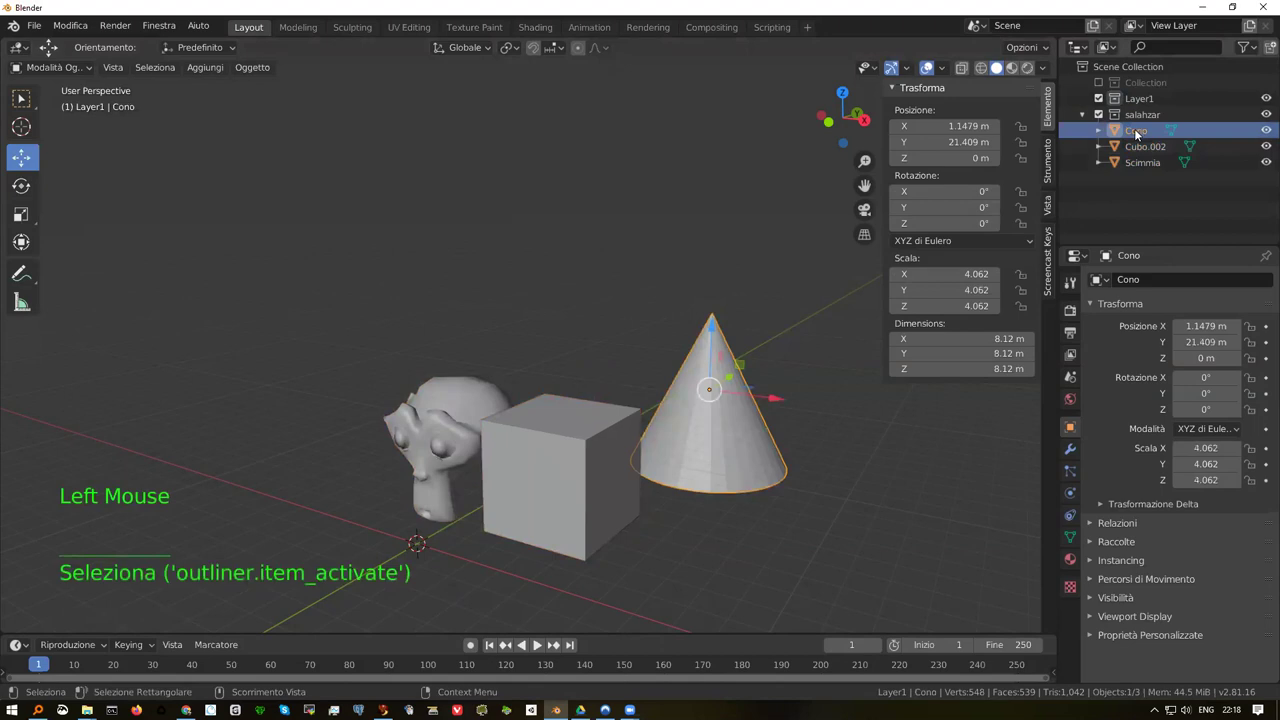
key("ctrl+c")
key("Up")
key("Up")
key("ctrl+v")
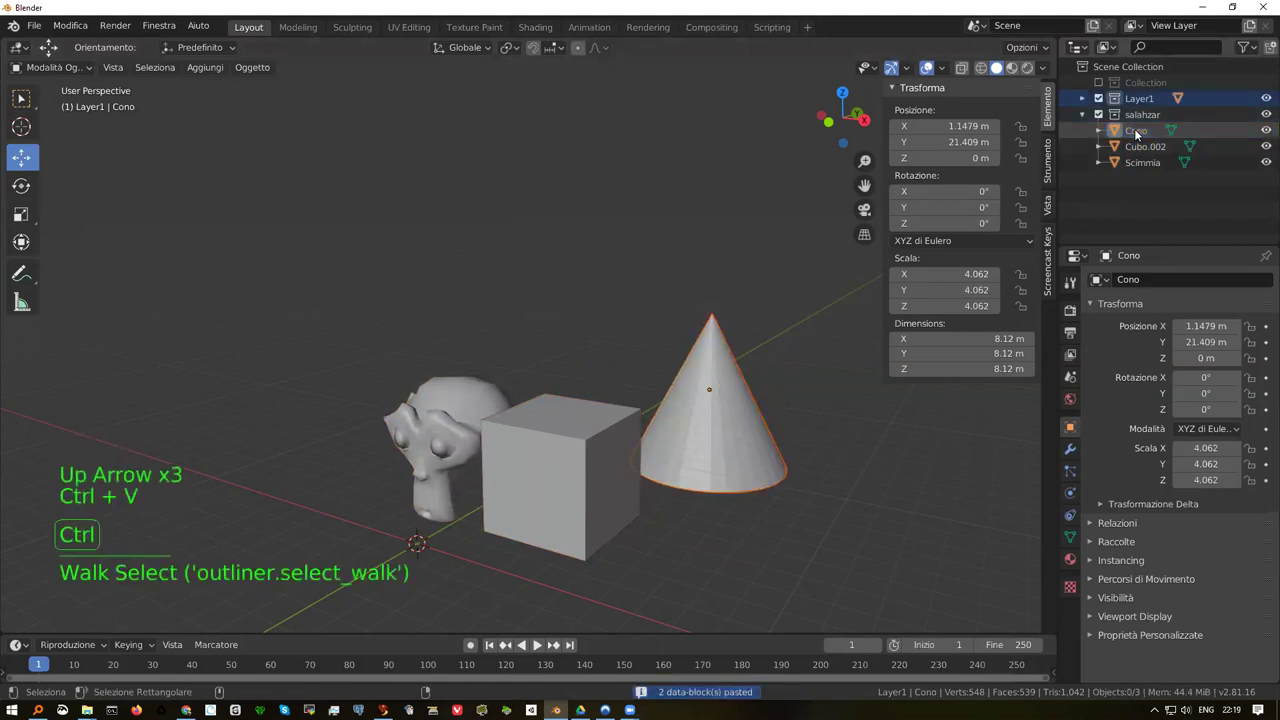
left_click(1088, 102)
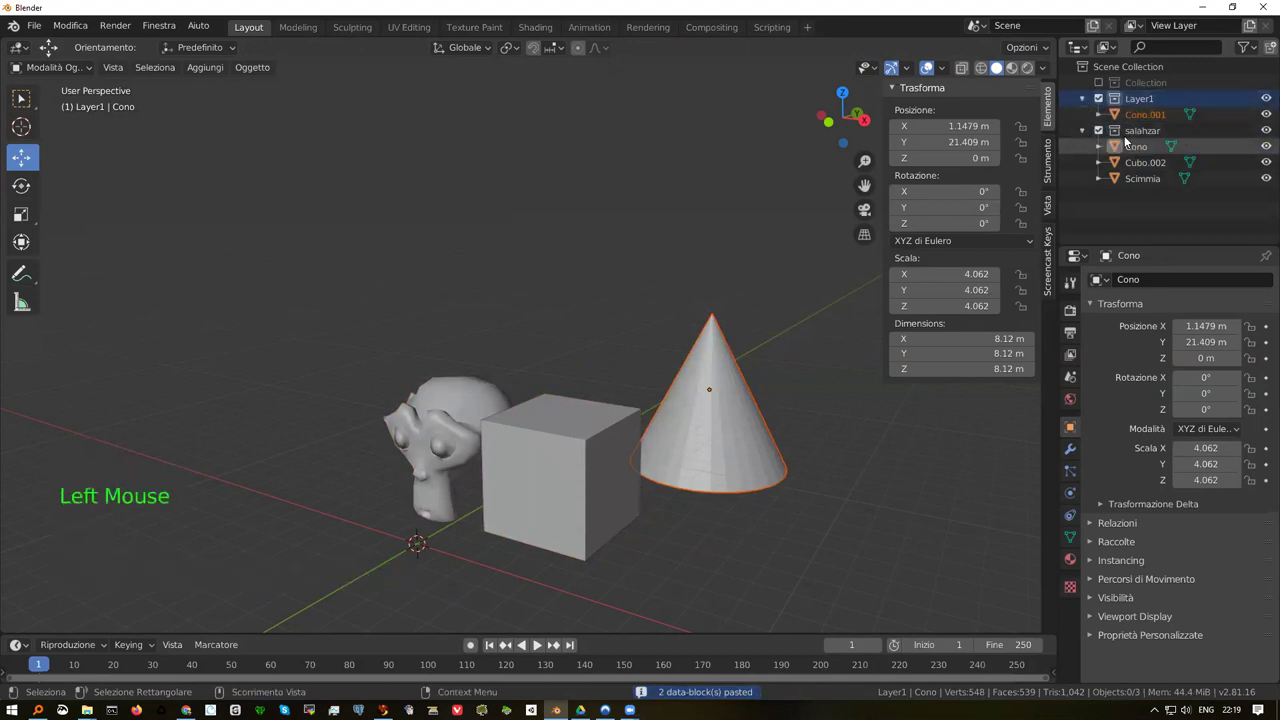
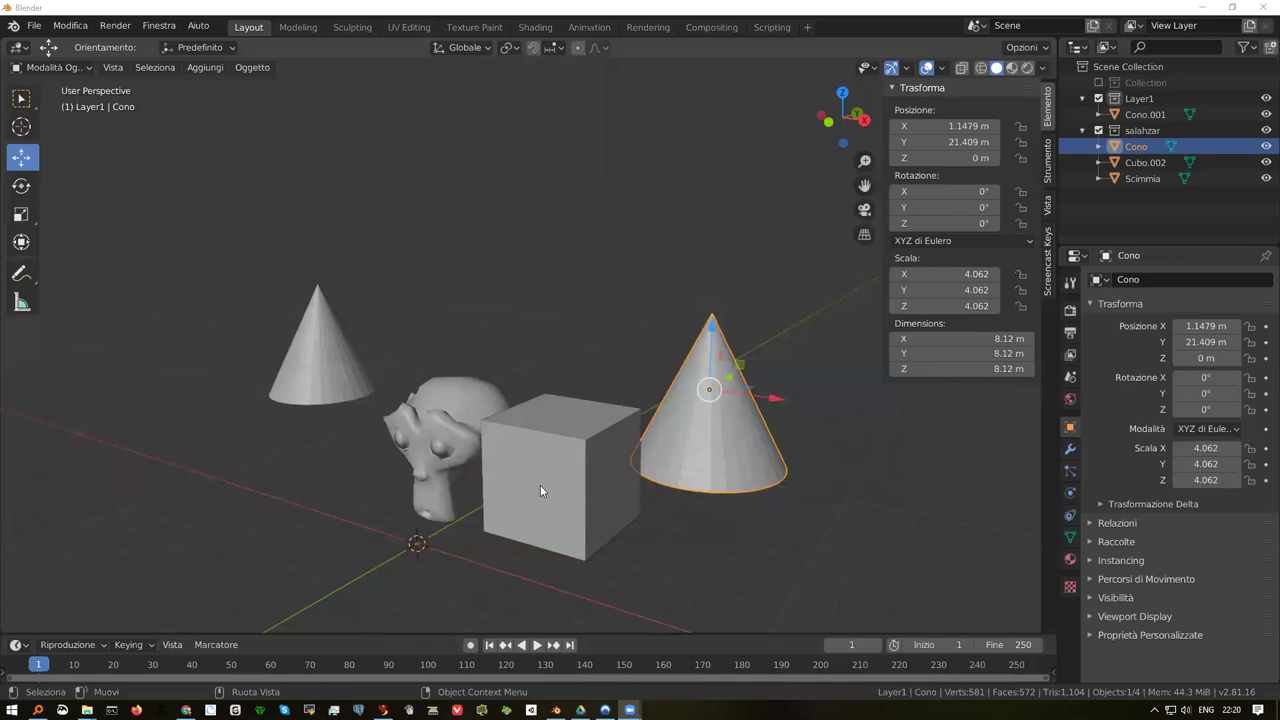
Select the monkey, cone and cube together in the viewport
left_click(448, 399)
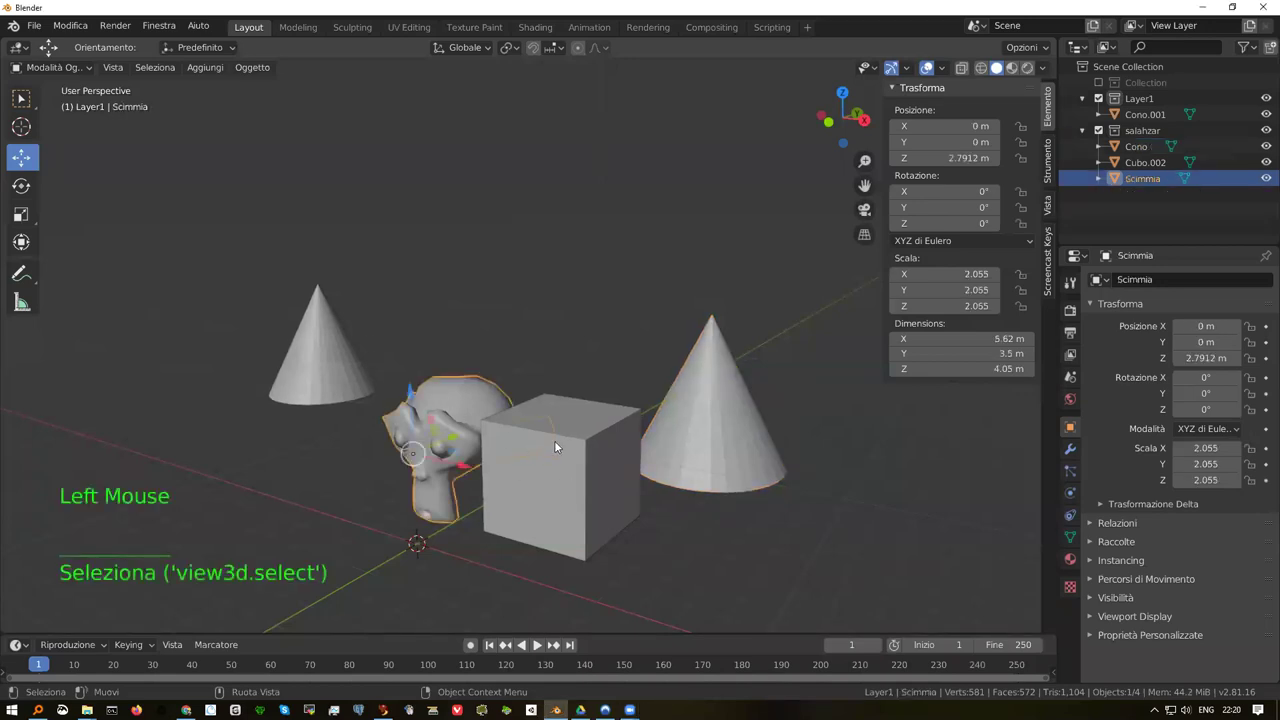
left_click(592, 431)
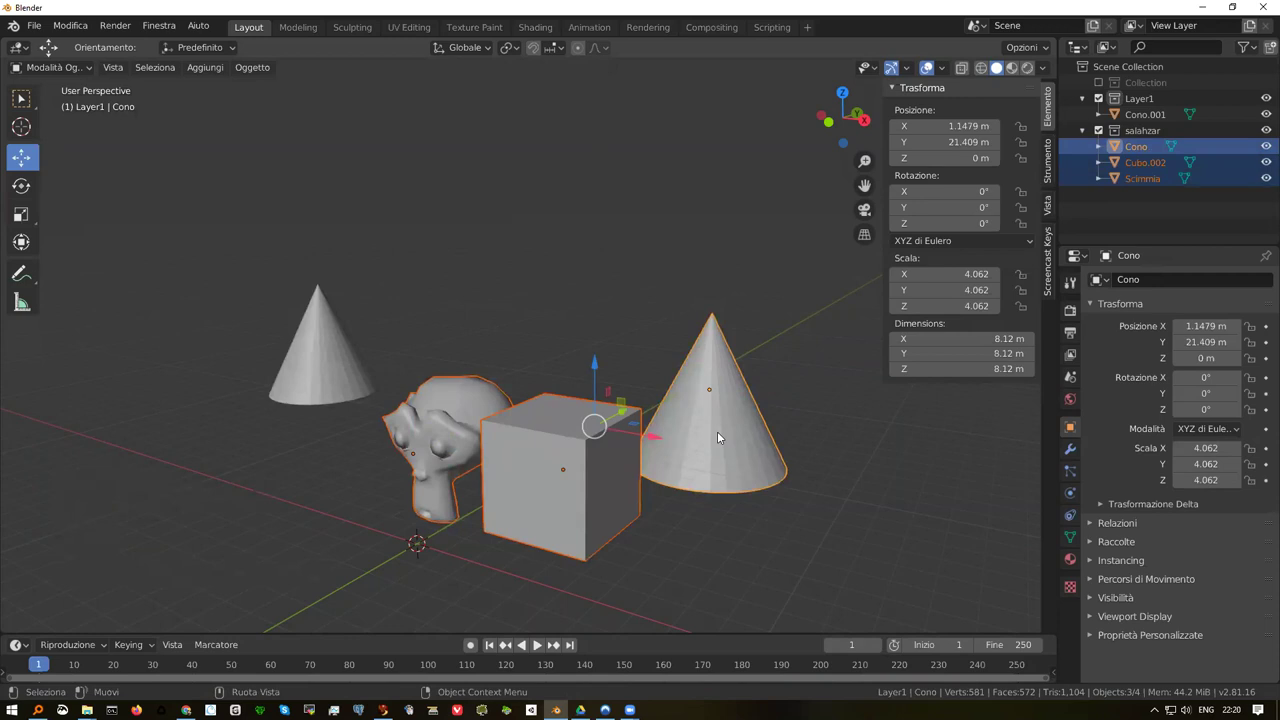
Edit the cone's mesh and pull a base vertex with proportional editing enabled
key("Tab")
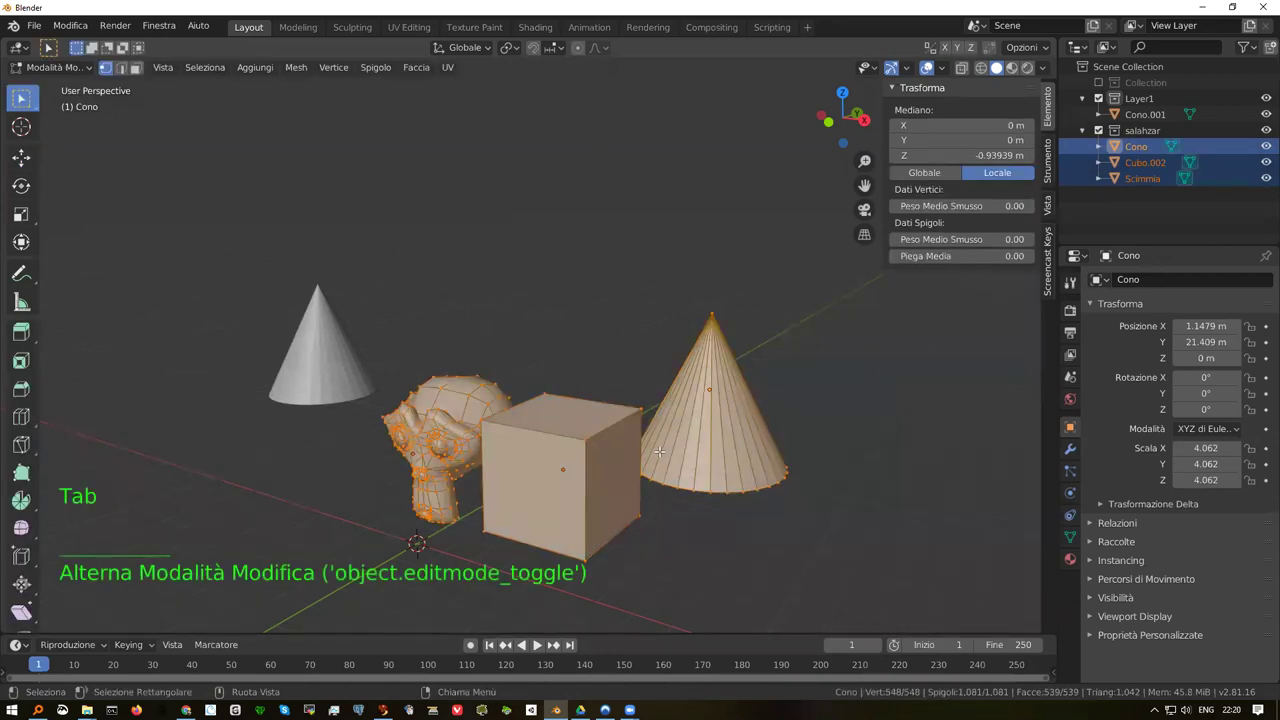
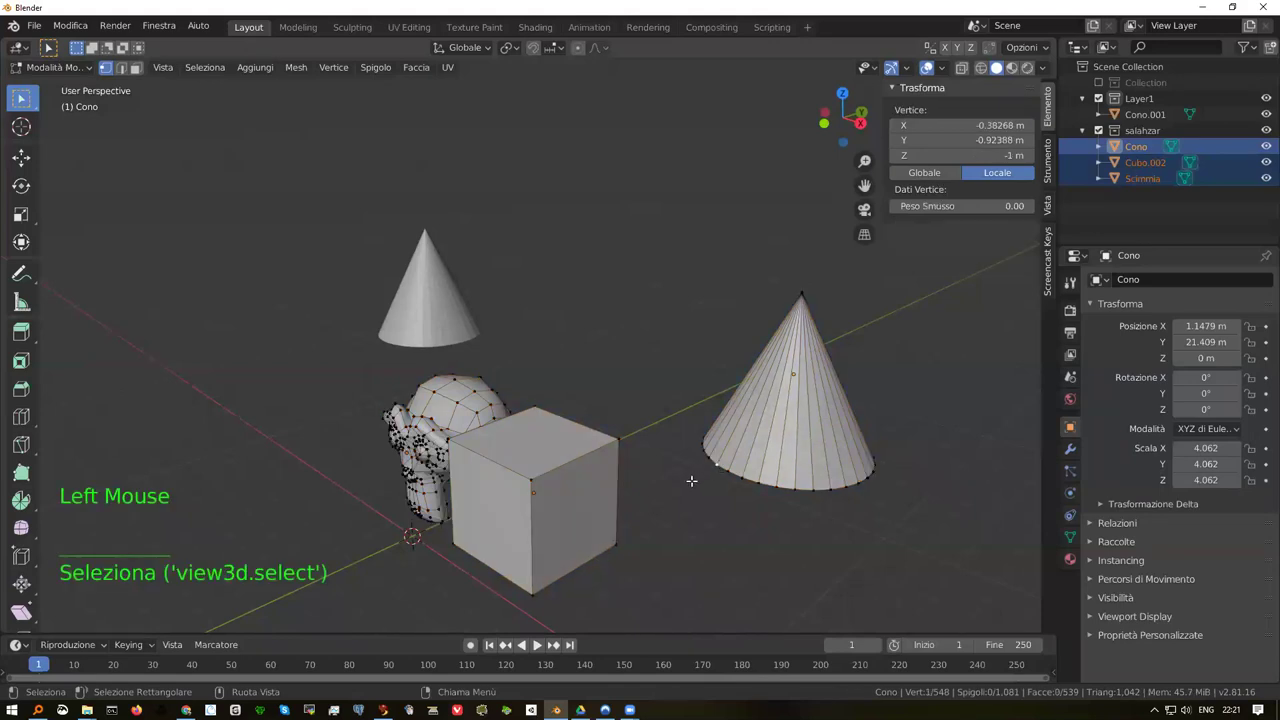
key("g")
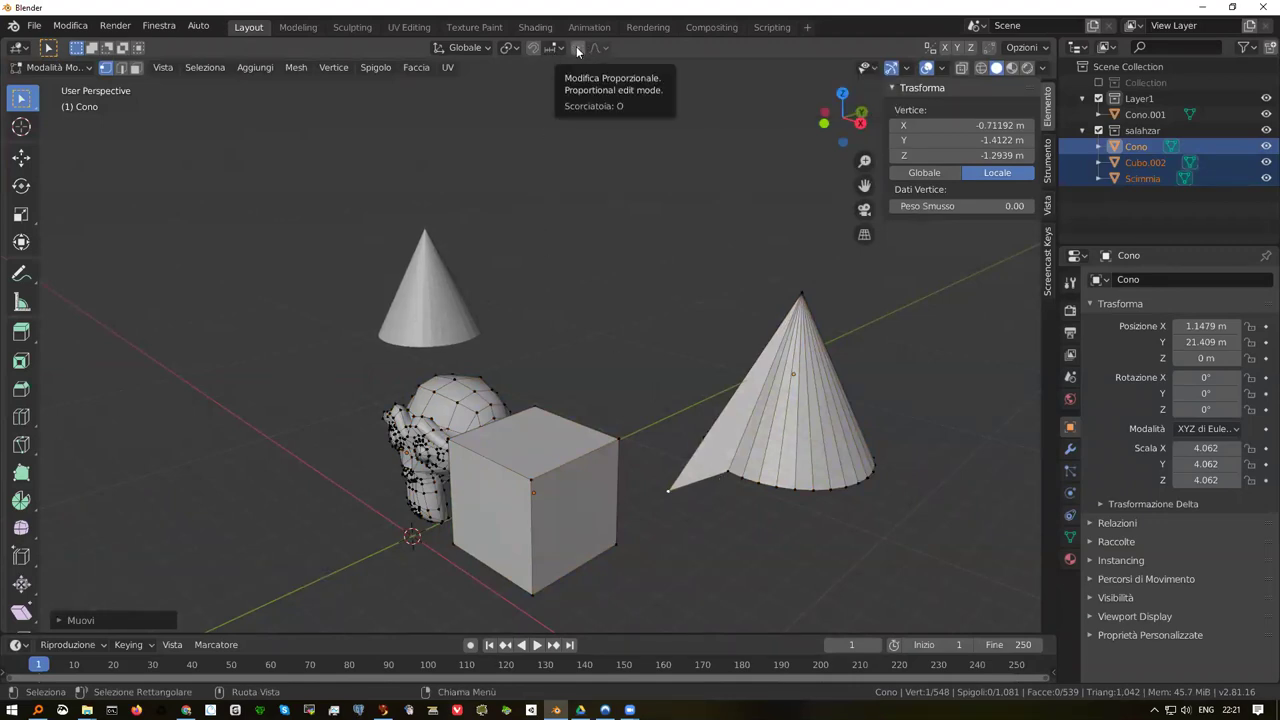
key("ctrl+z")
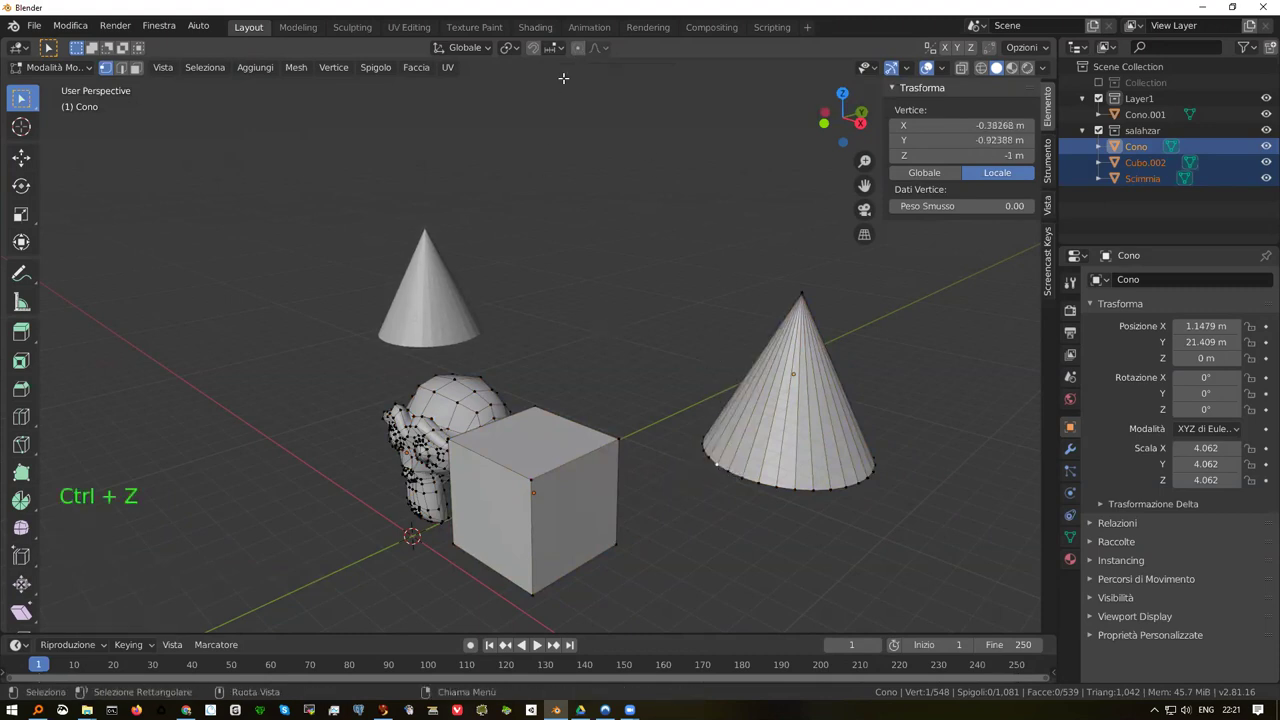
left_click(580, 51)
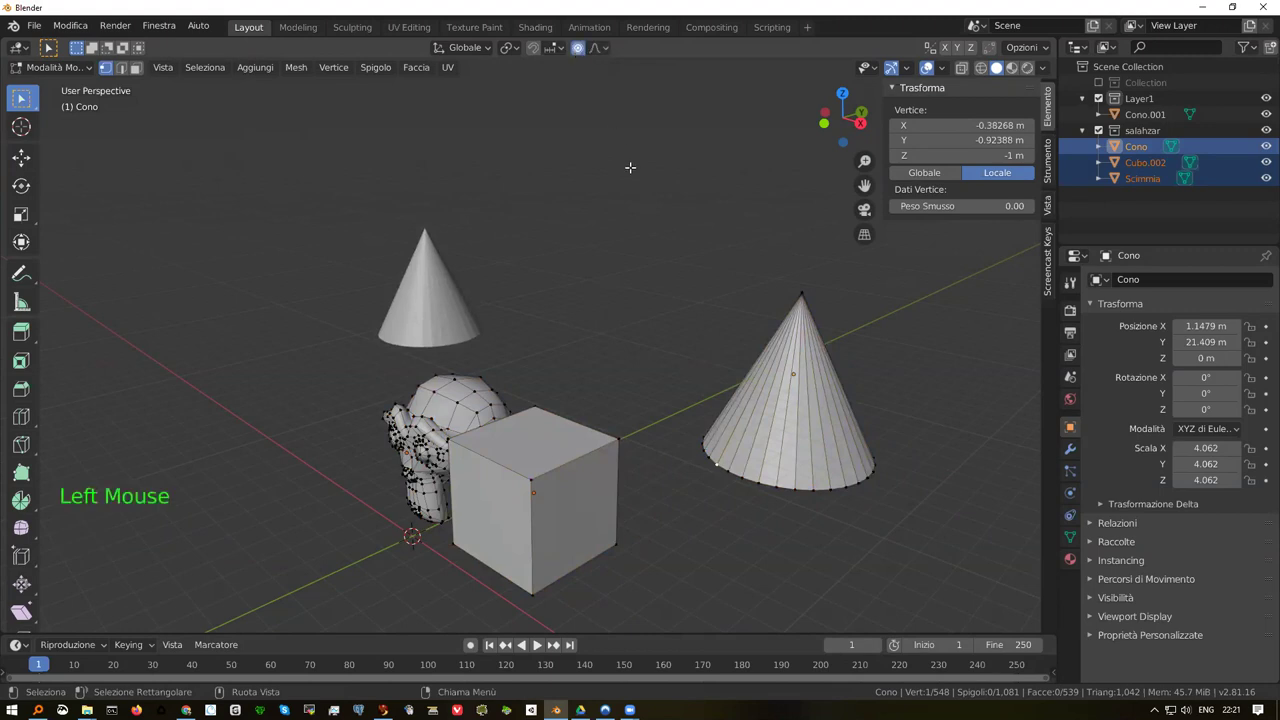
key("g")
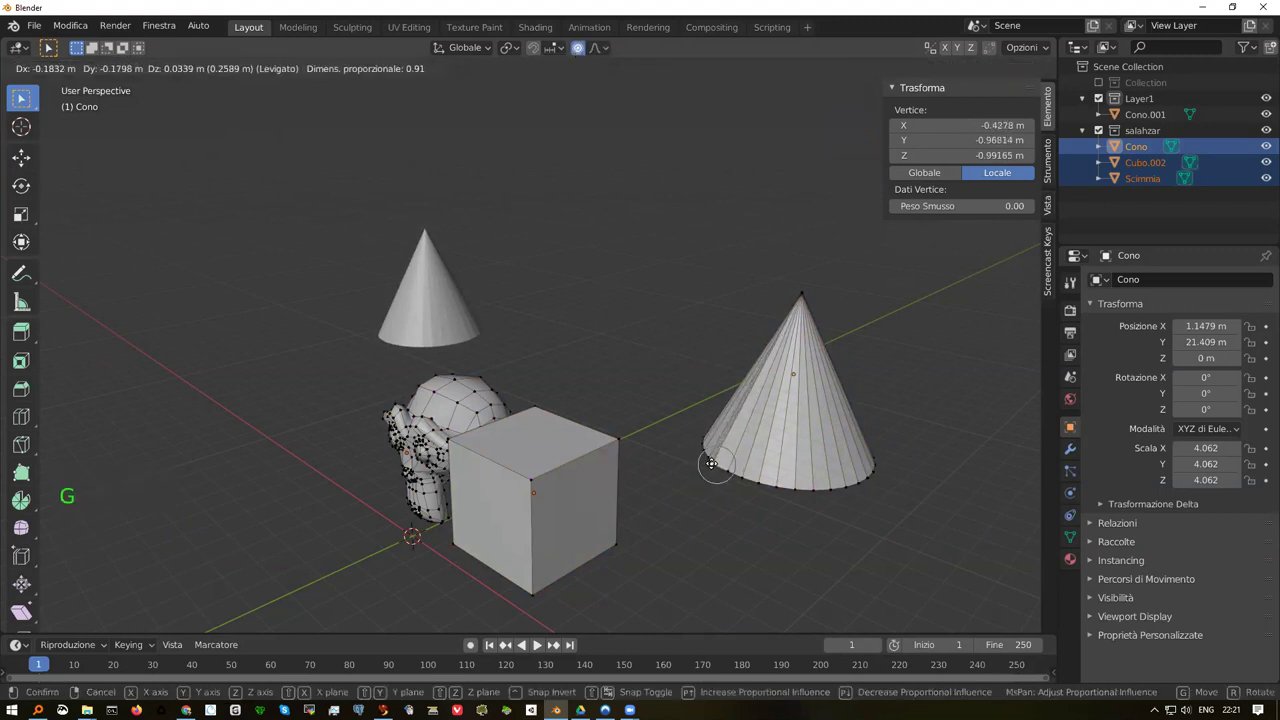
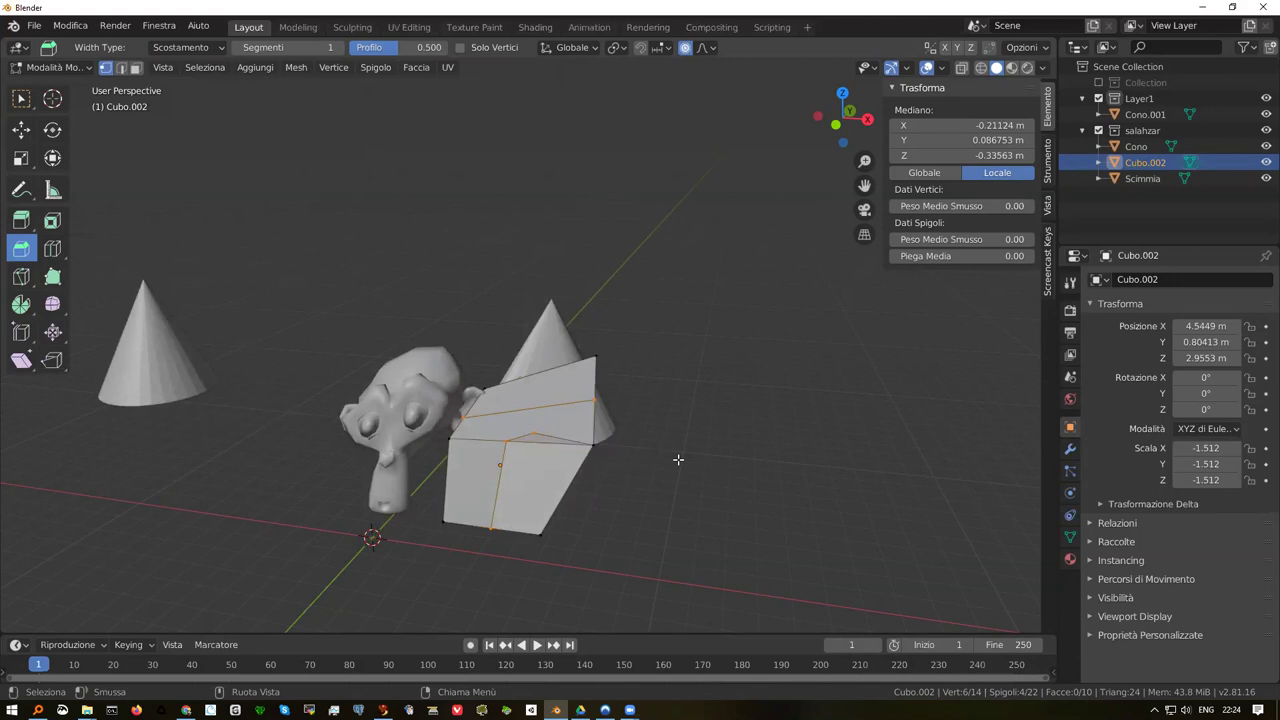
Add a new cube to the scene and move it apart from the other objects
key("Tab")
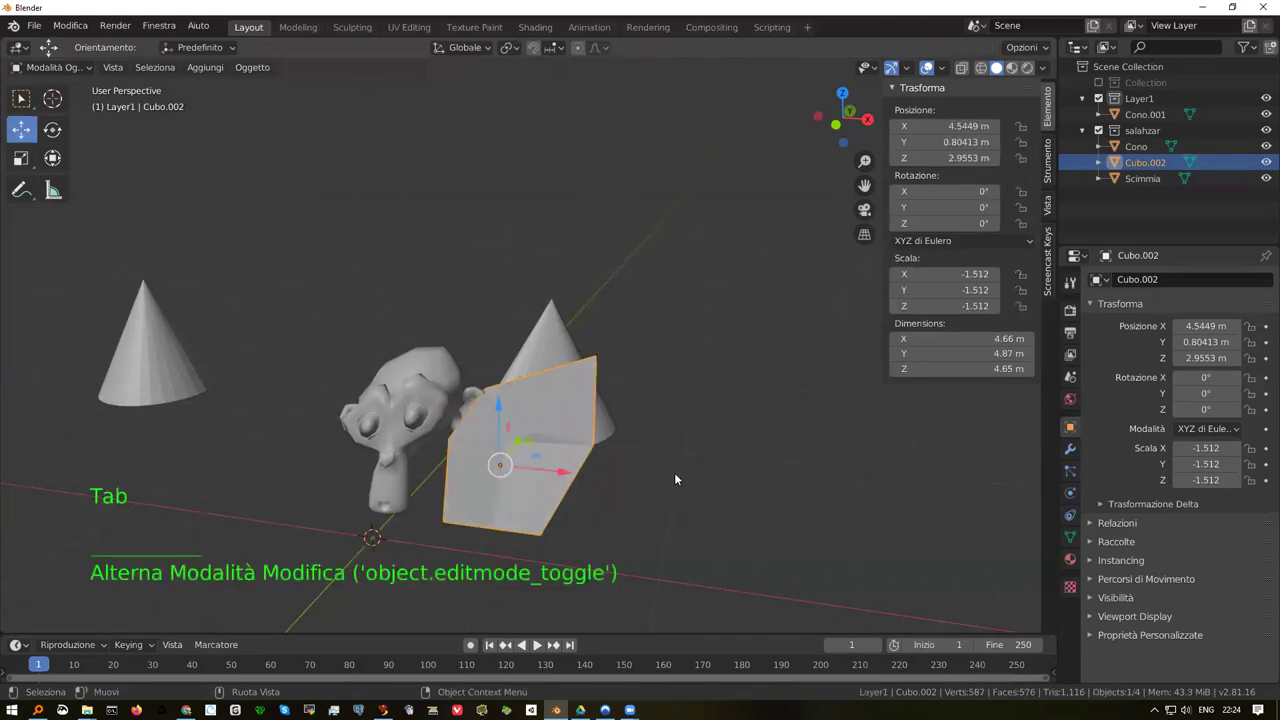
key("shift+a")
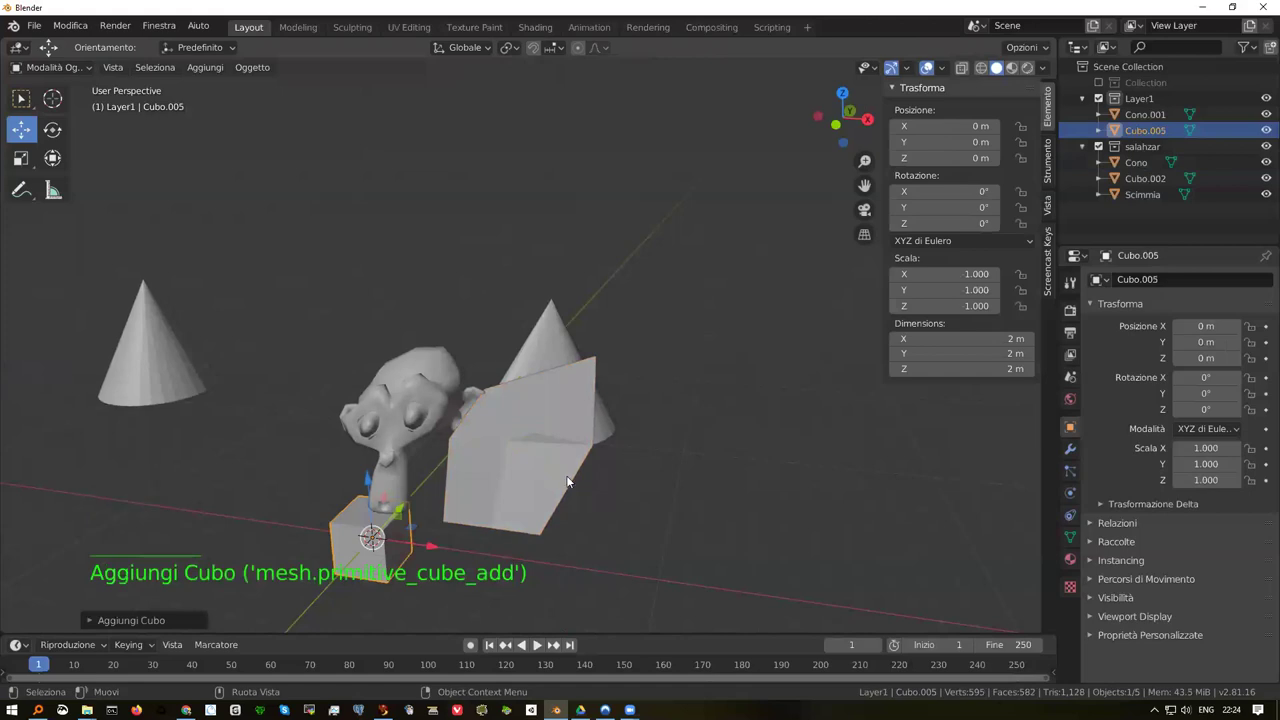
key("g")
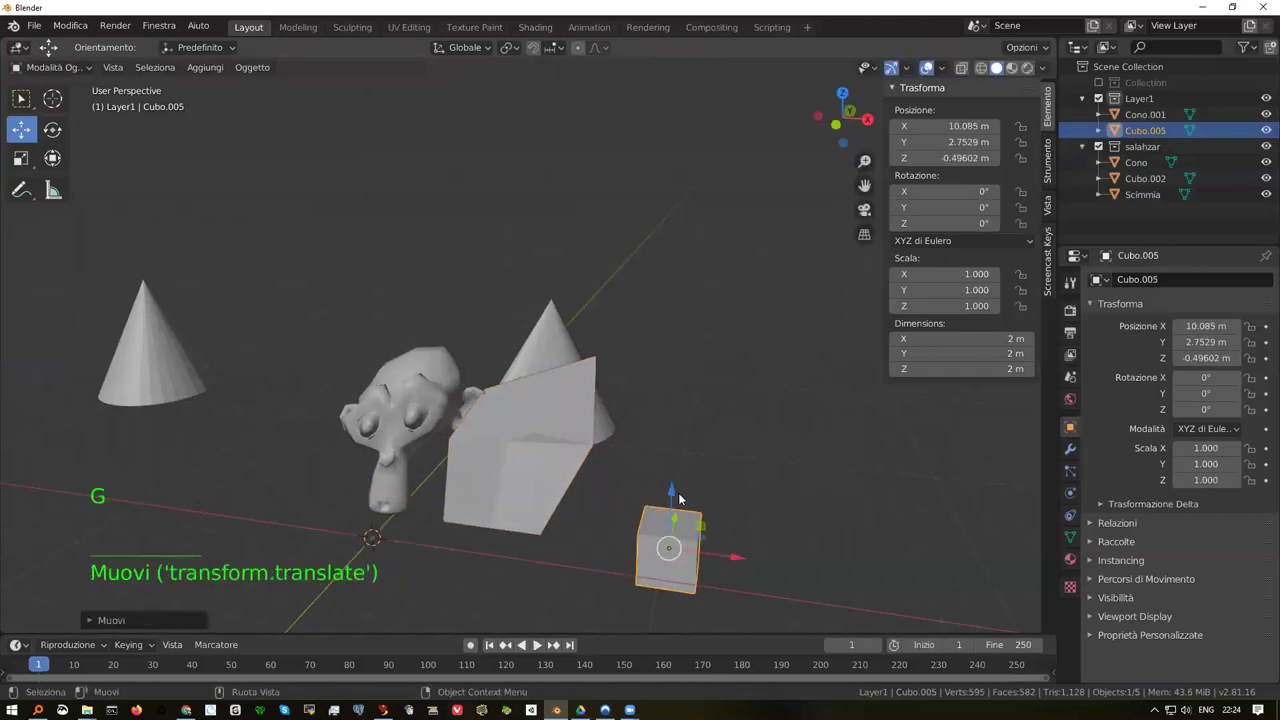
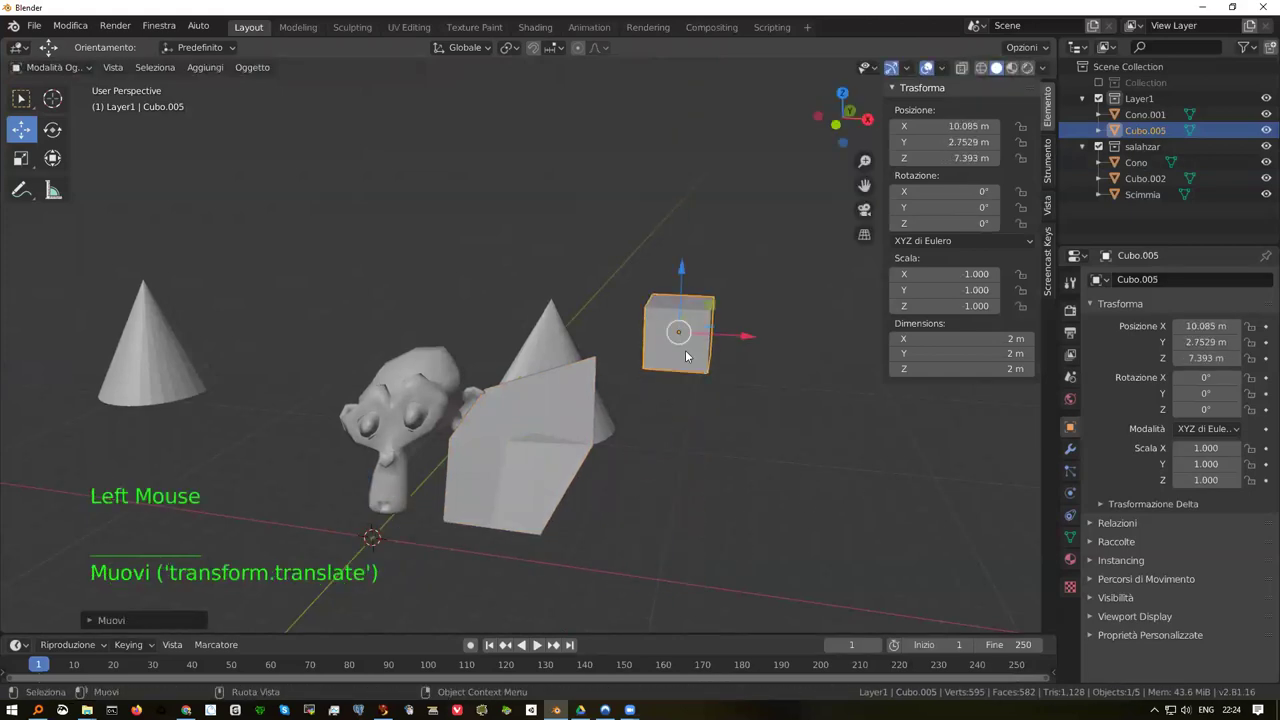
scroll("up", 3)
middle_click(805, 313)
middle_click(720, 347)
middle_click(653, 356)
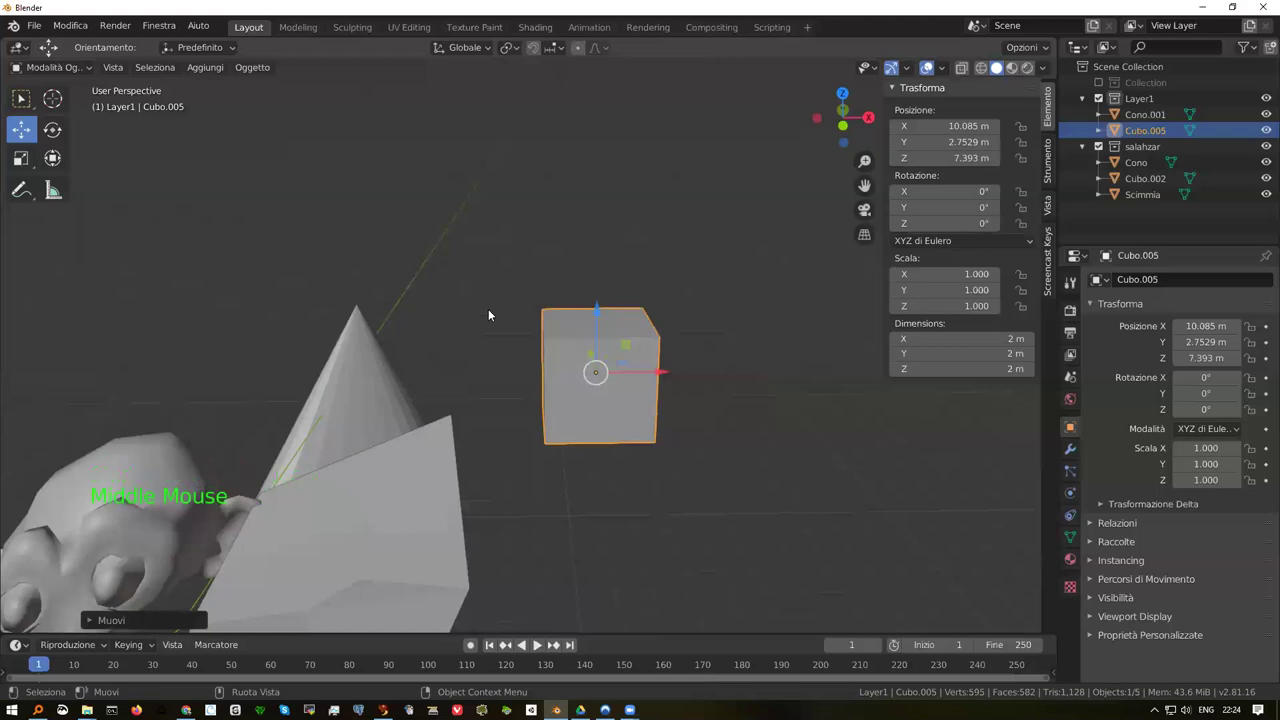
Bevel the new cube's edges in Edit Mode and return to Object Mode
key("Tab")
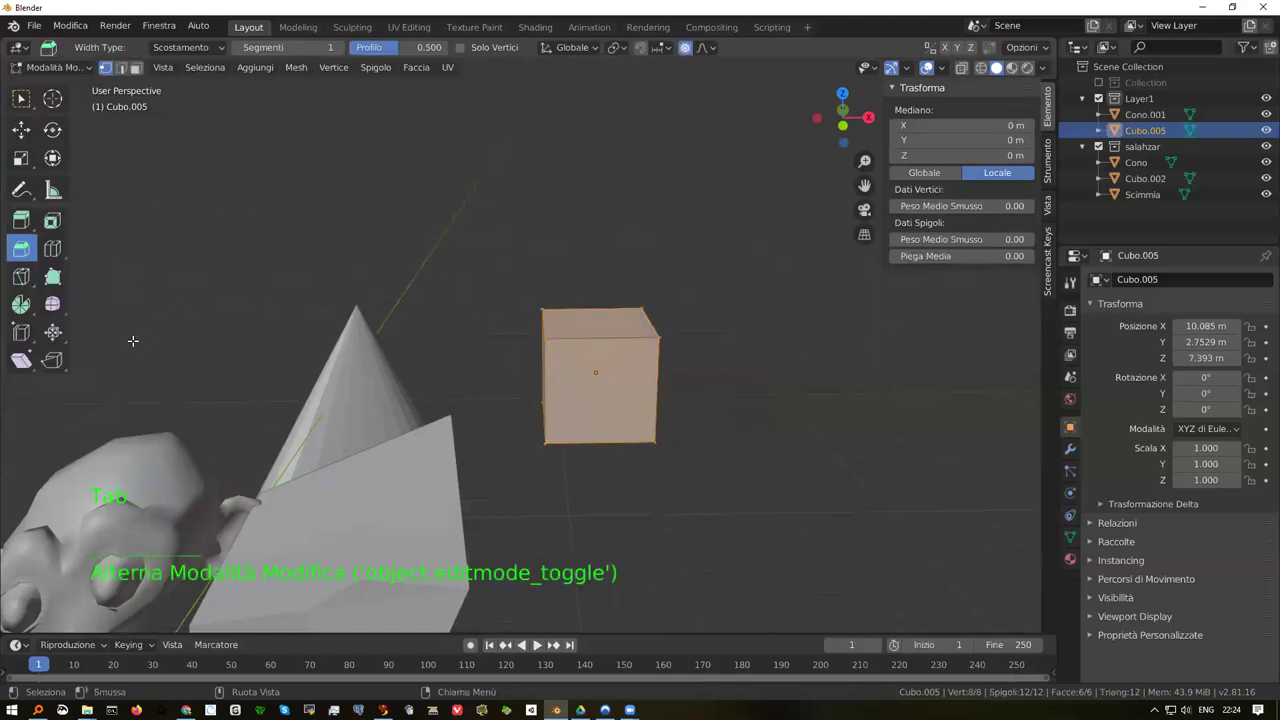
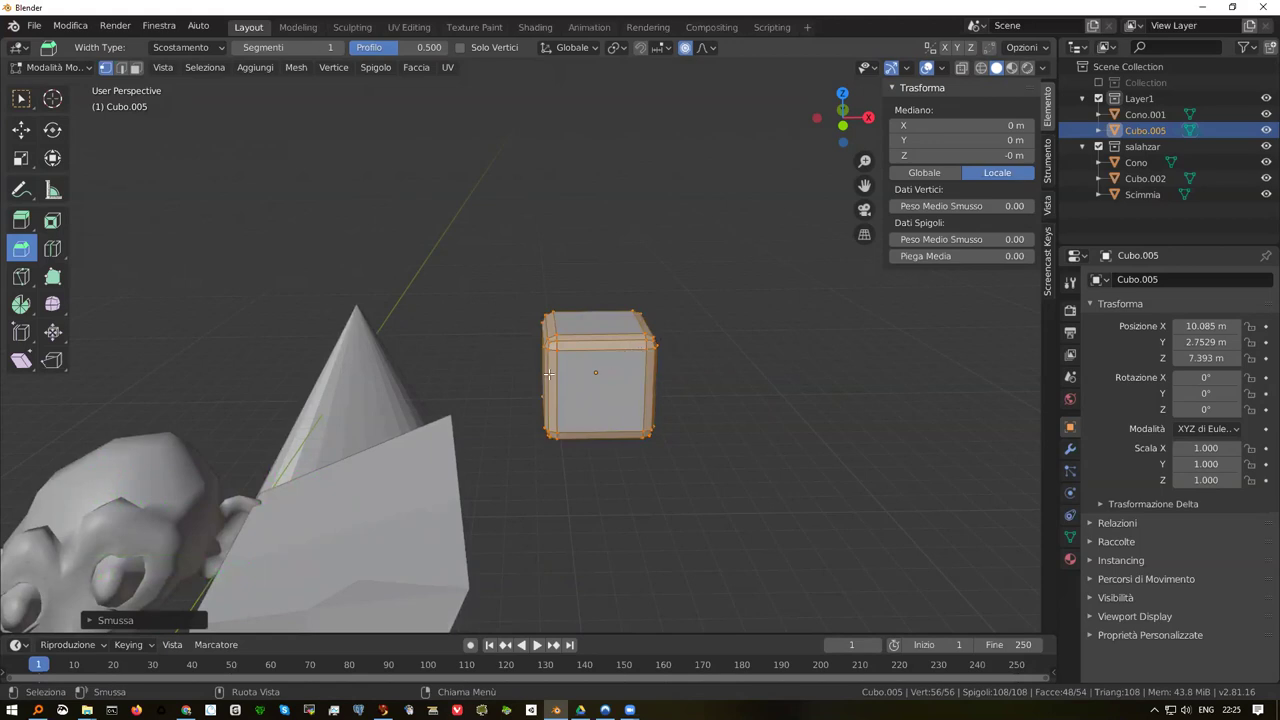
scroll("up", 3)
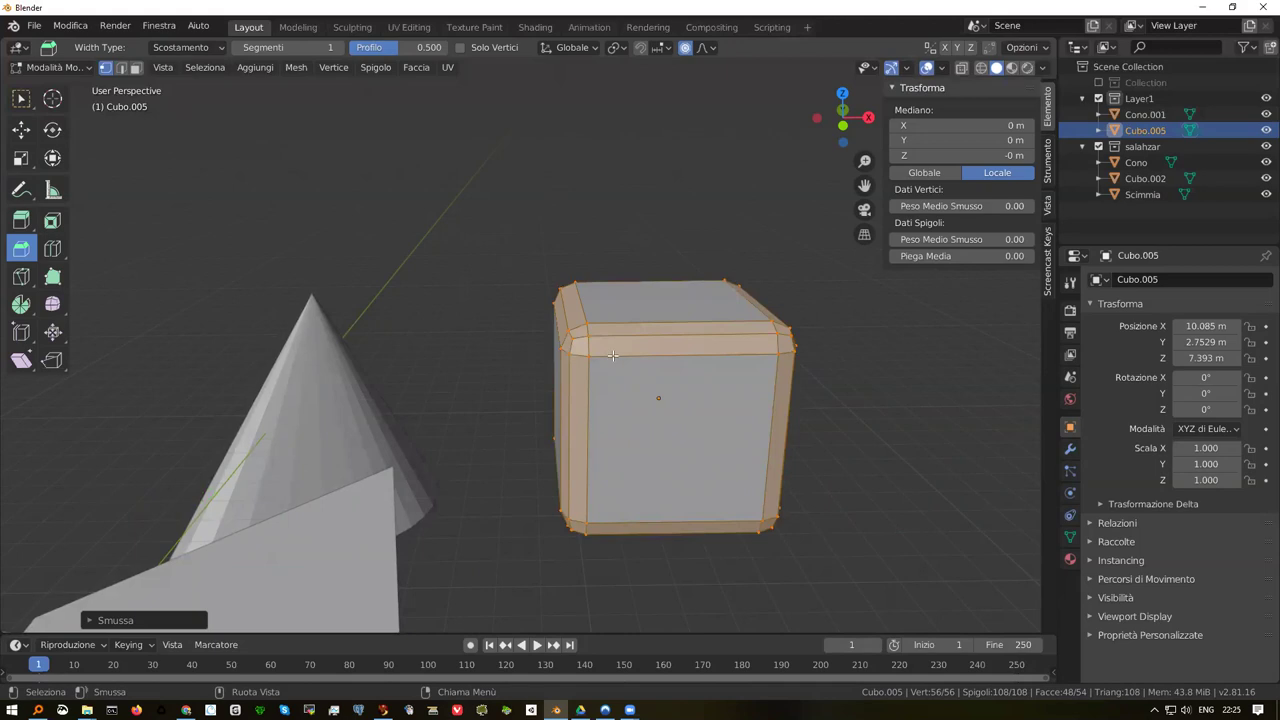
key("Tab")
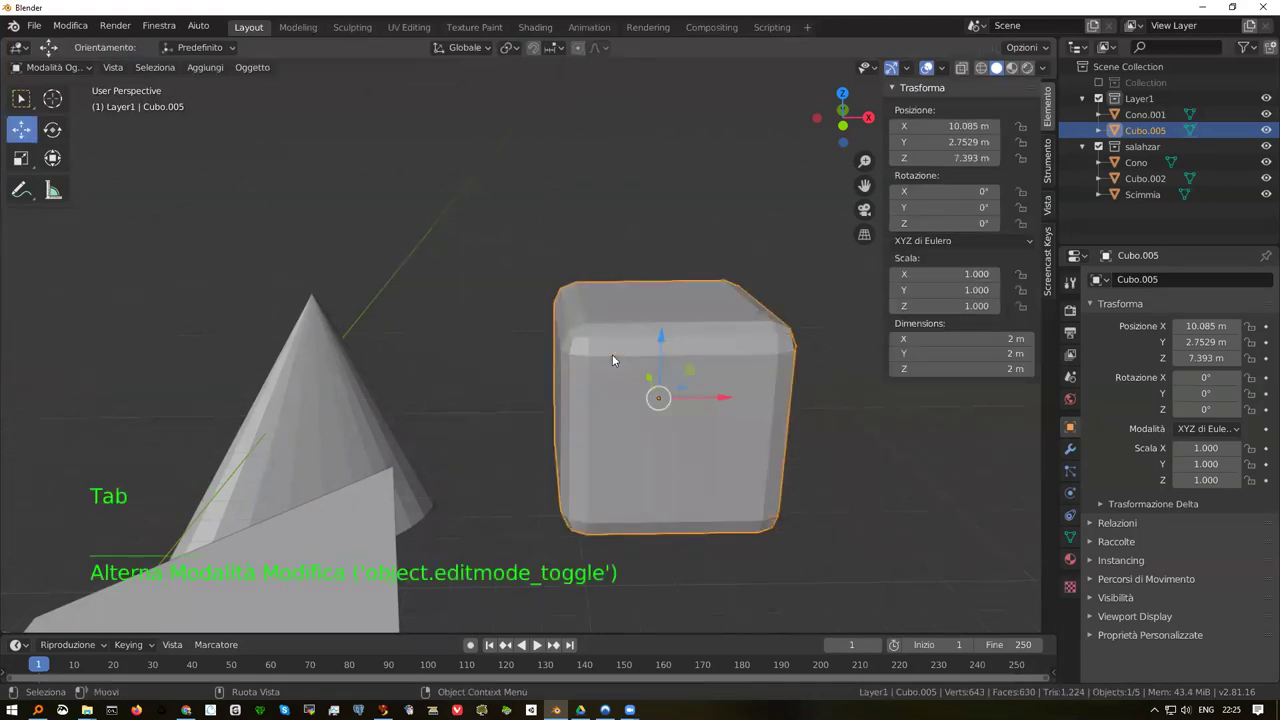
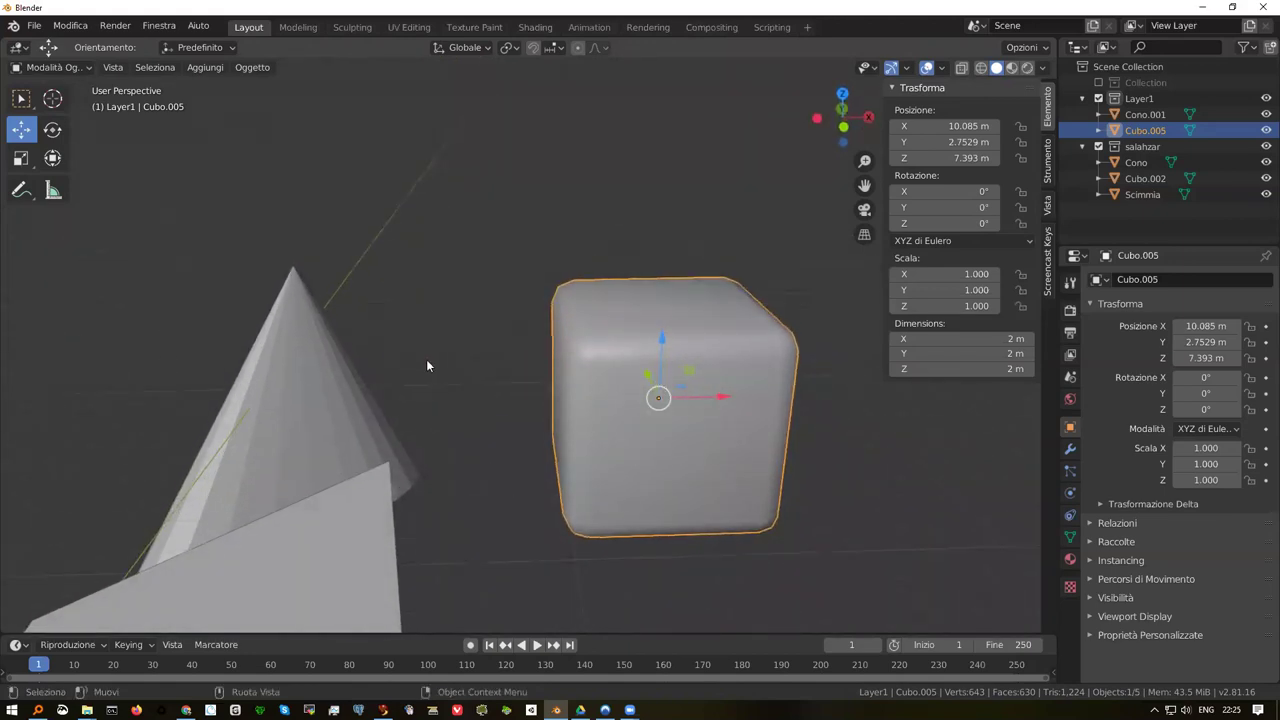
Inset a face of the rounded cube so it gains an inner border
key("Tab")
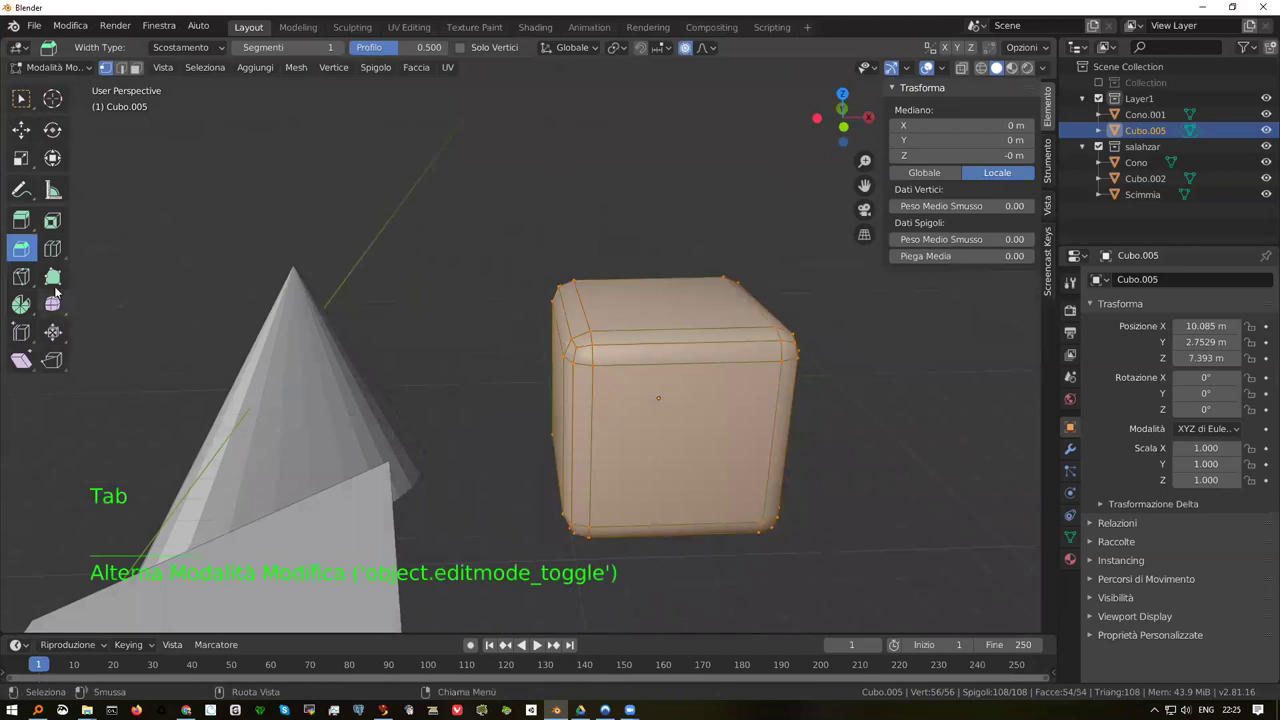
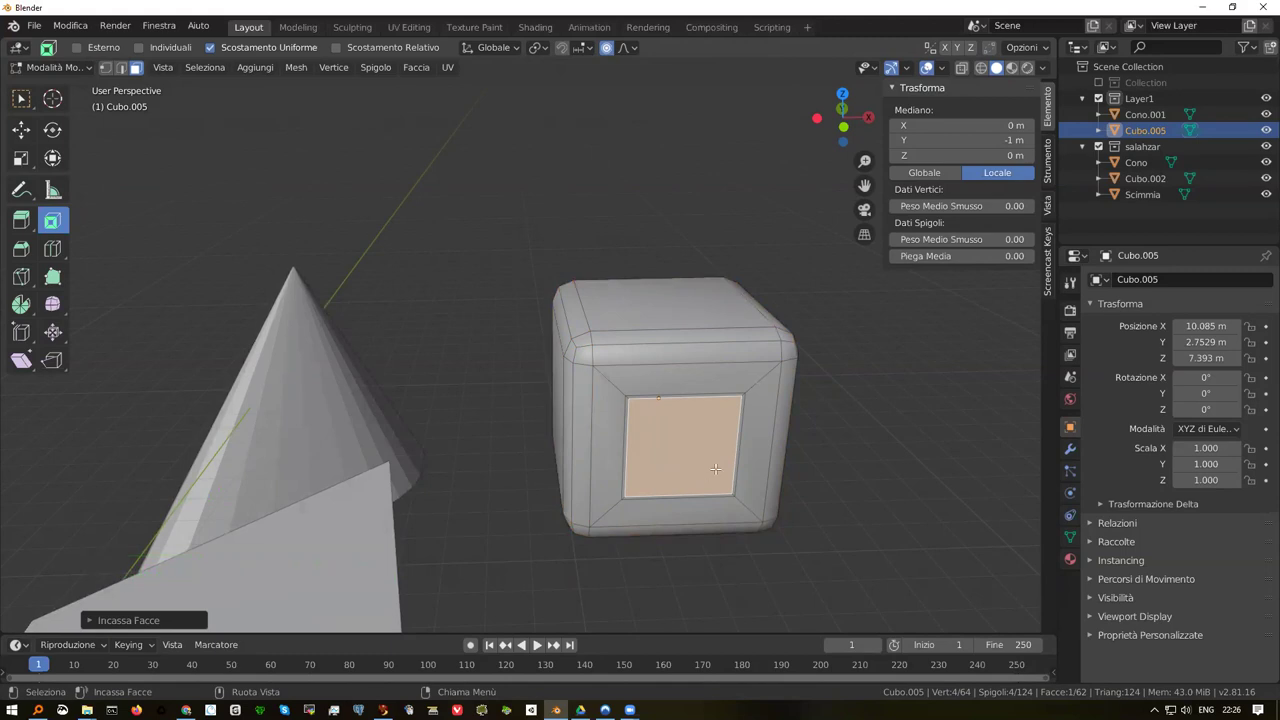
scroll("up", 3)
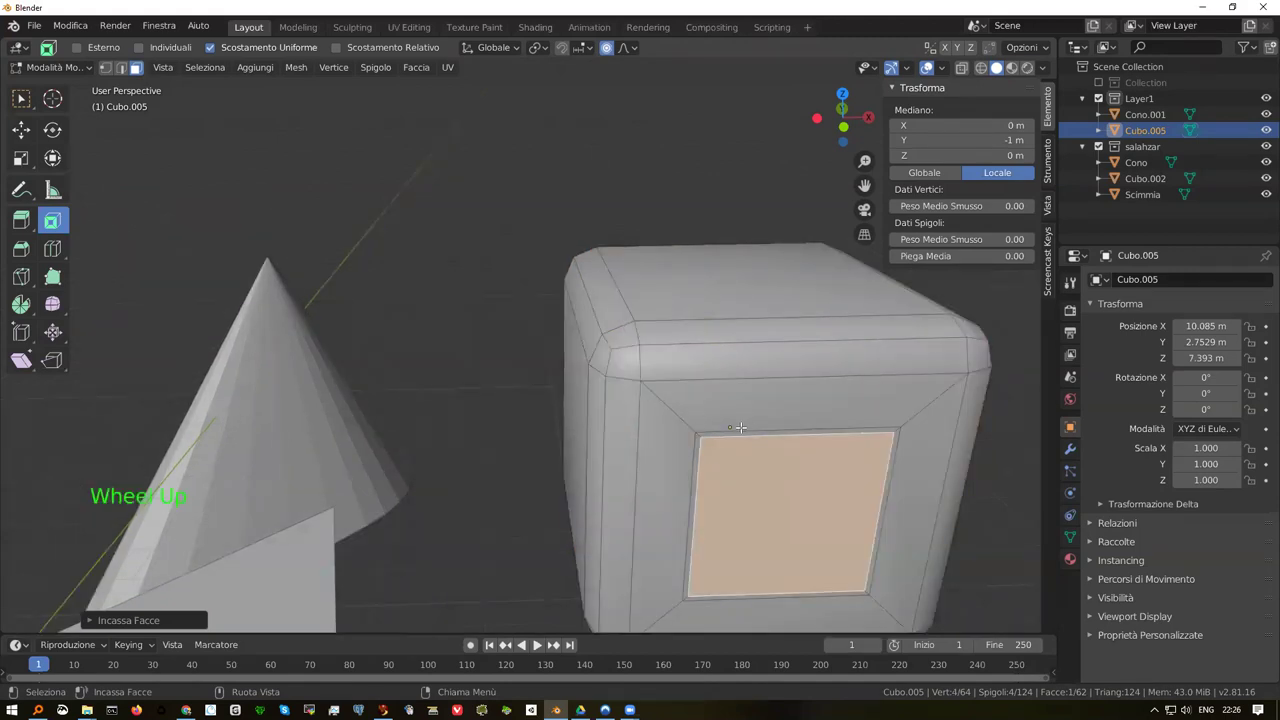
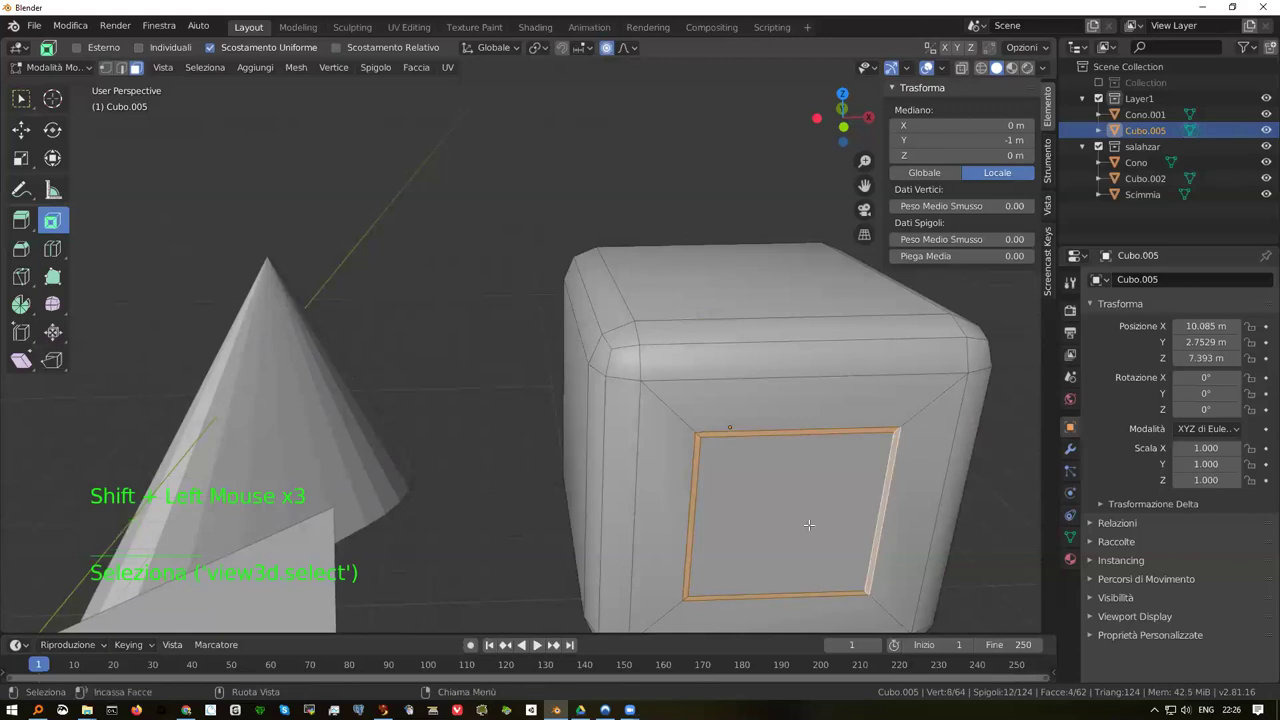
scroll("down", 3)
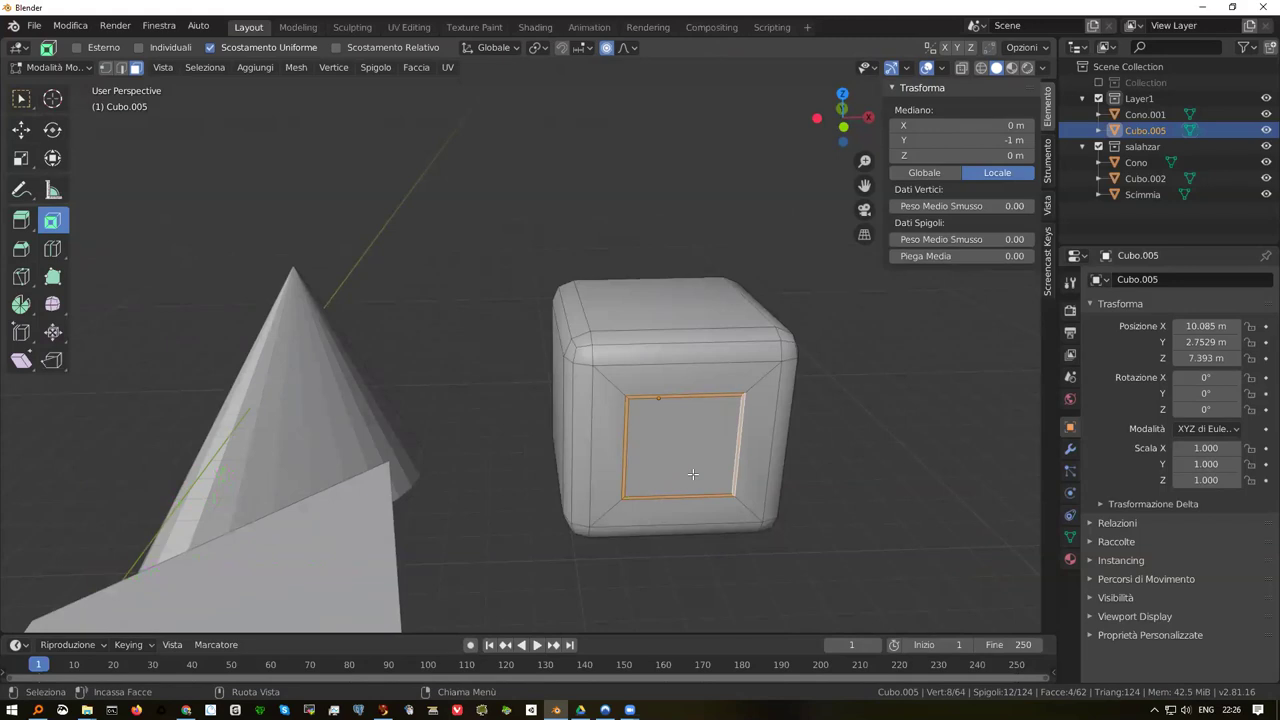
key("g")
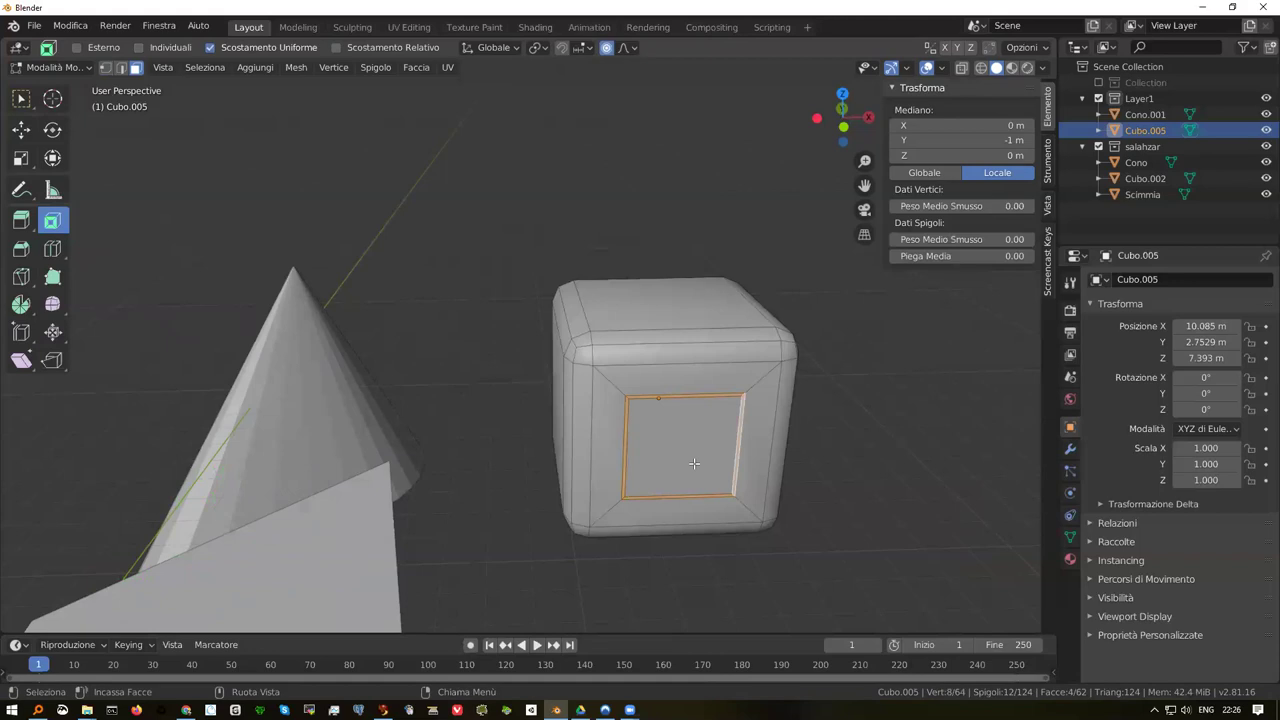
key("y")
key("g")
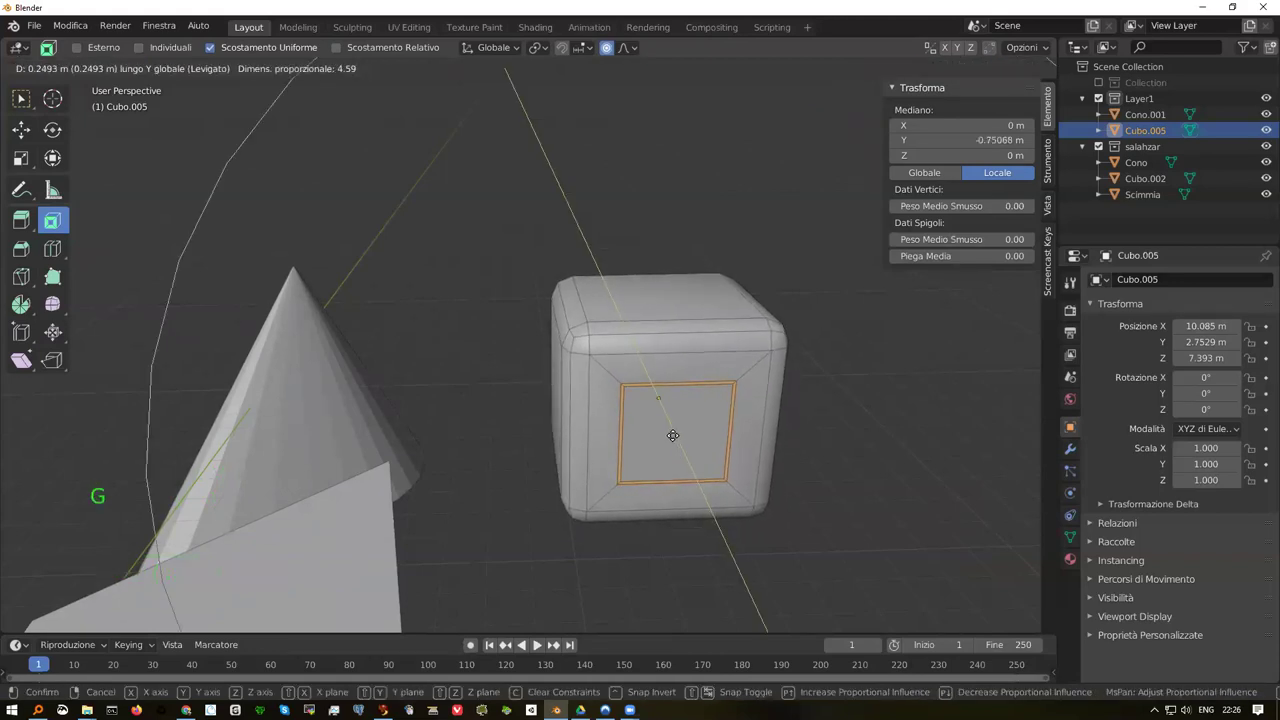
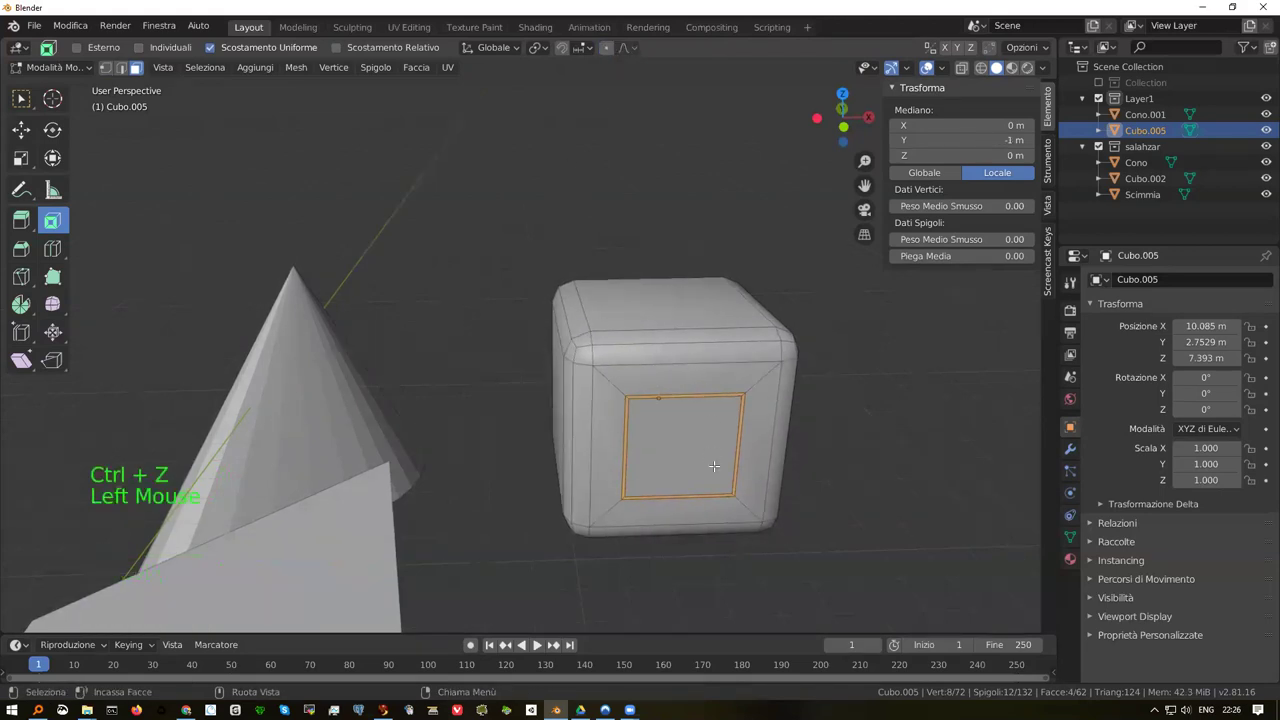
key("g")
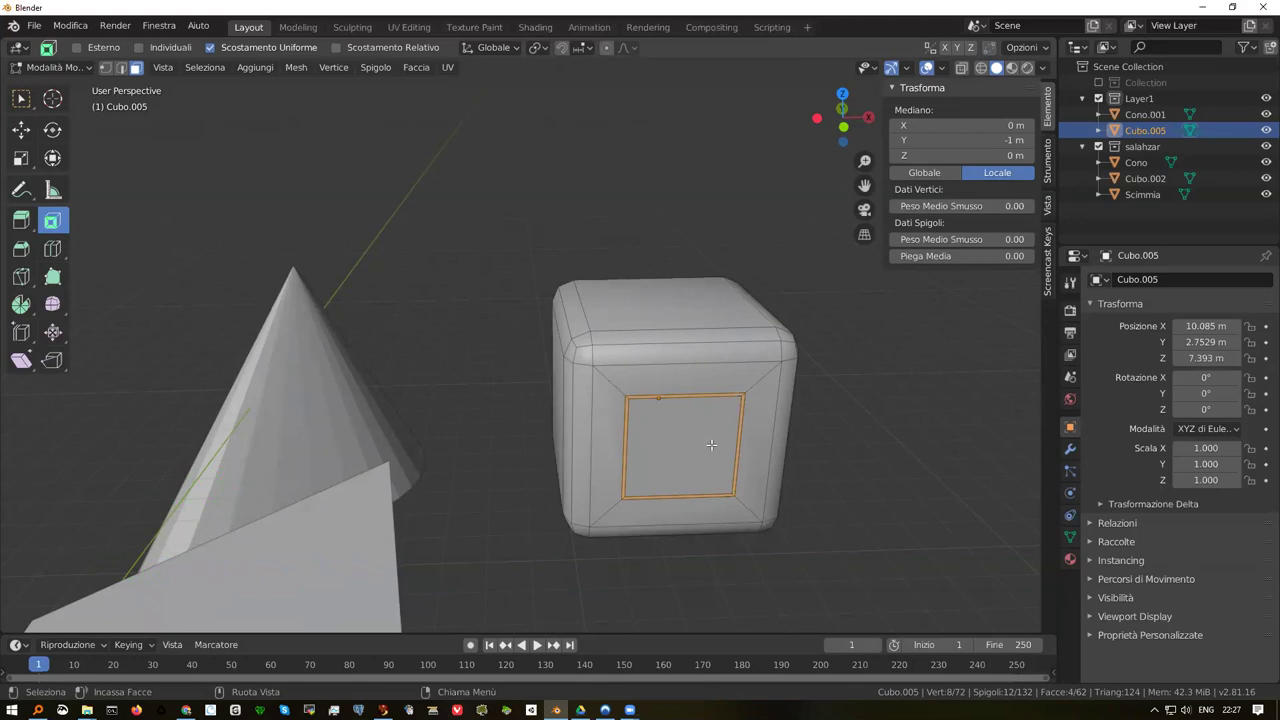
key("ctrl+z")
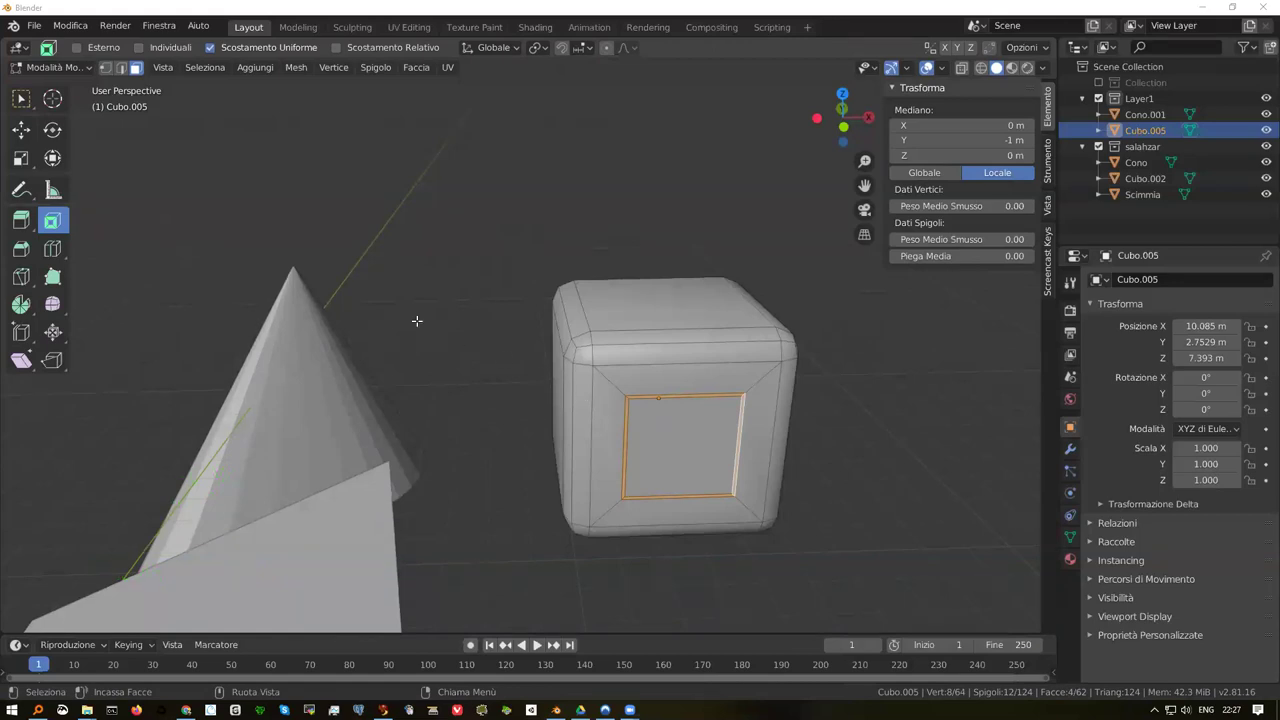
scroll("up", 3)
scroll("down", 3)
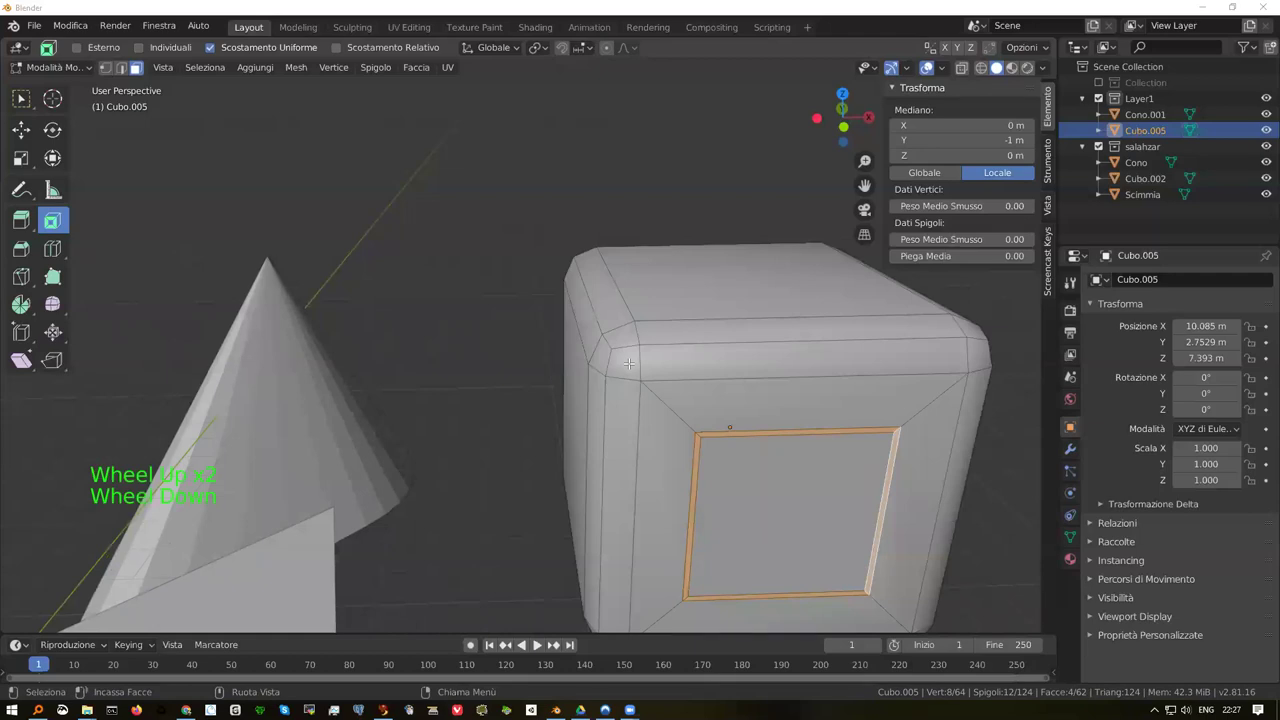
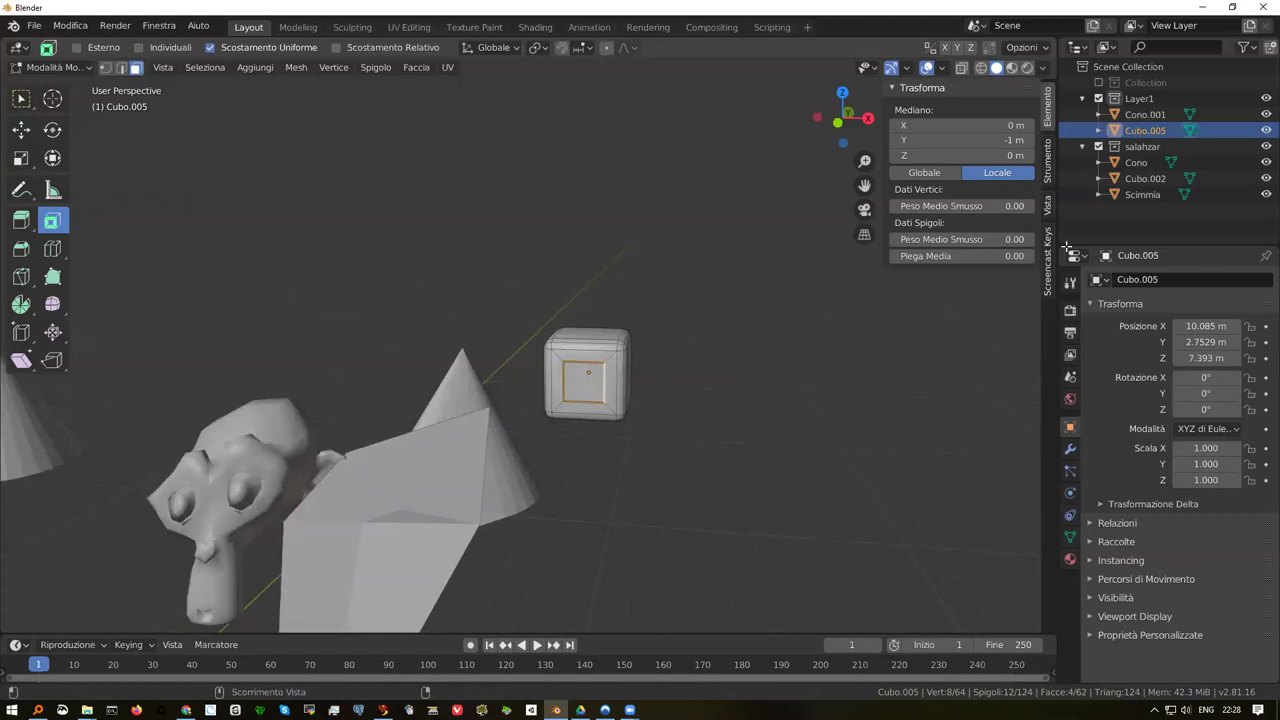
Show the render settings and toggle the cube out of and back into Edit Mode
left_click(1072, 318)
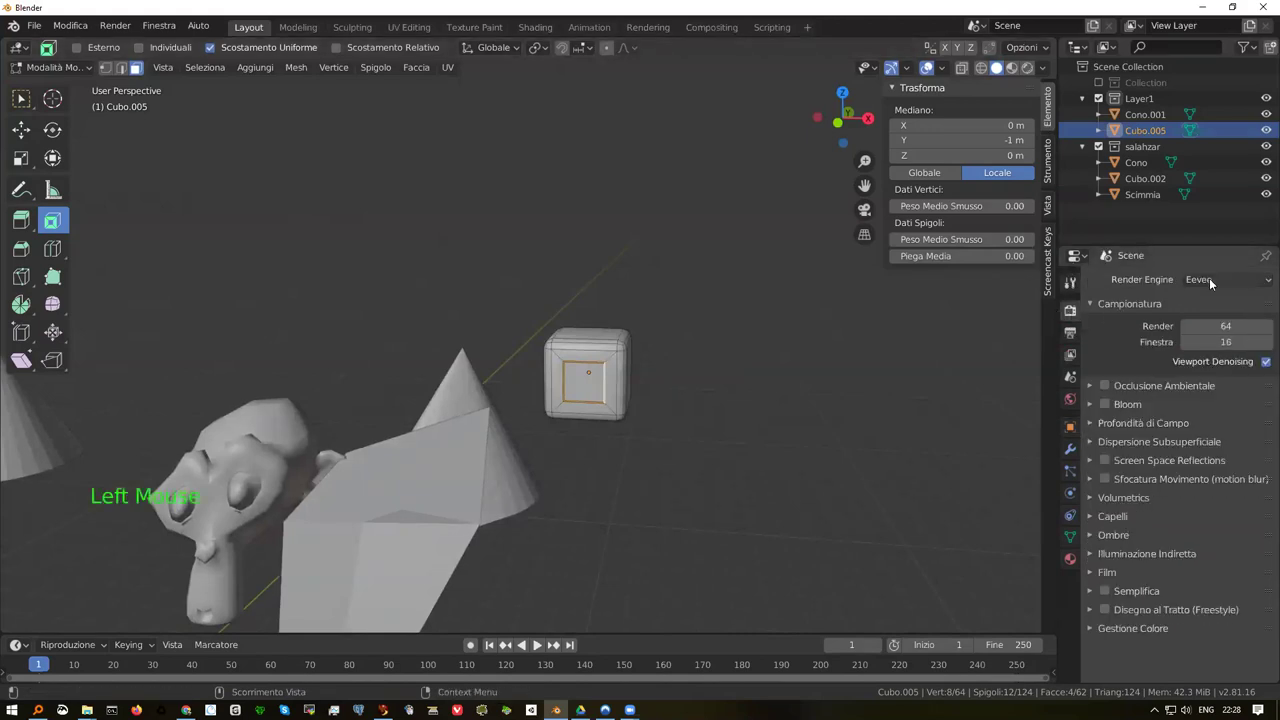
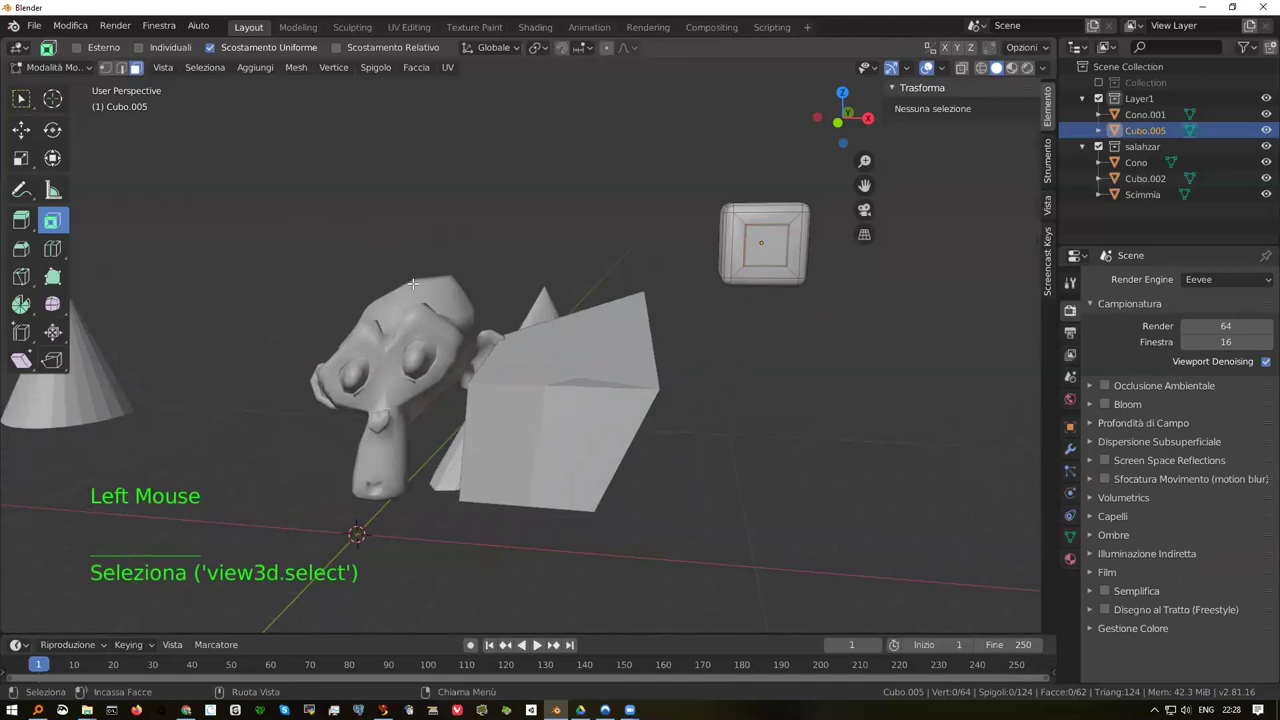
key("Tab")
key("Tab")
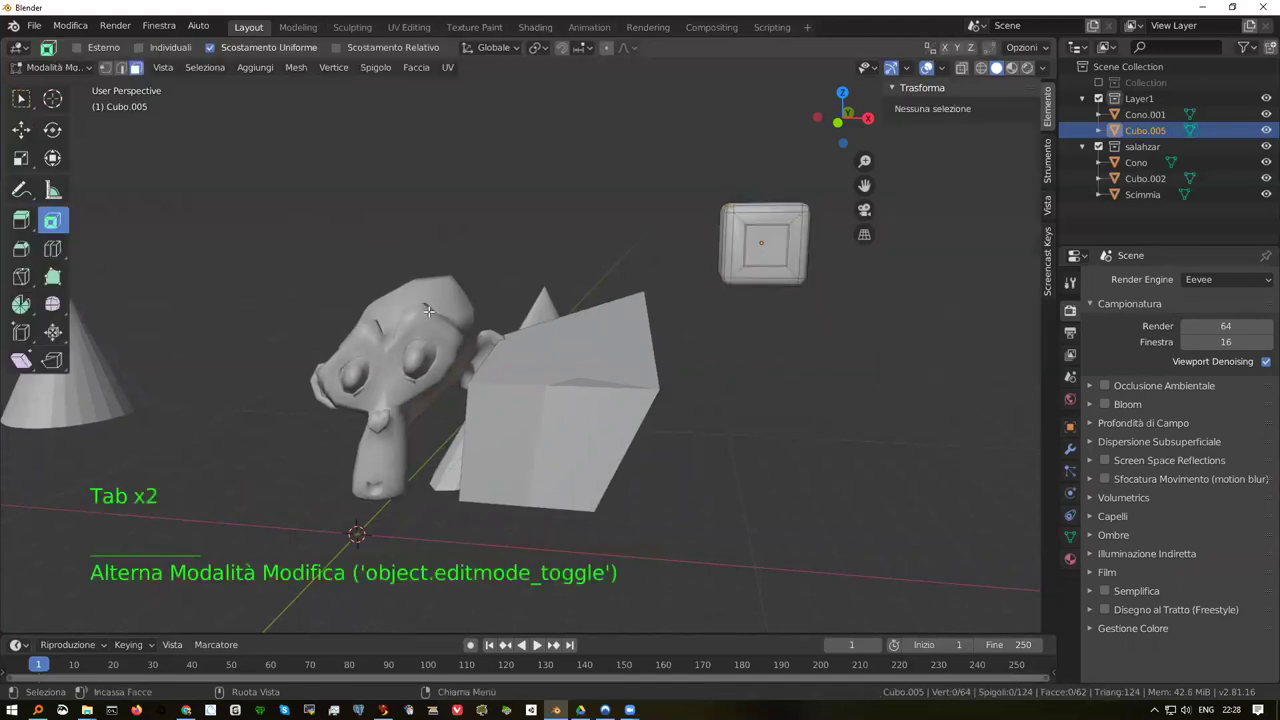
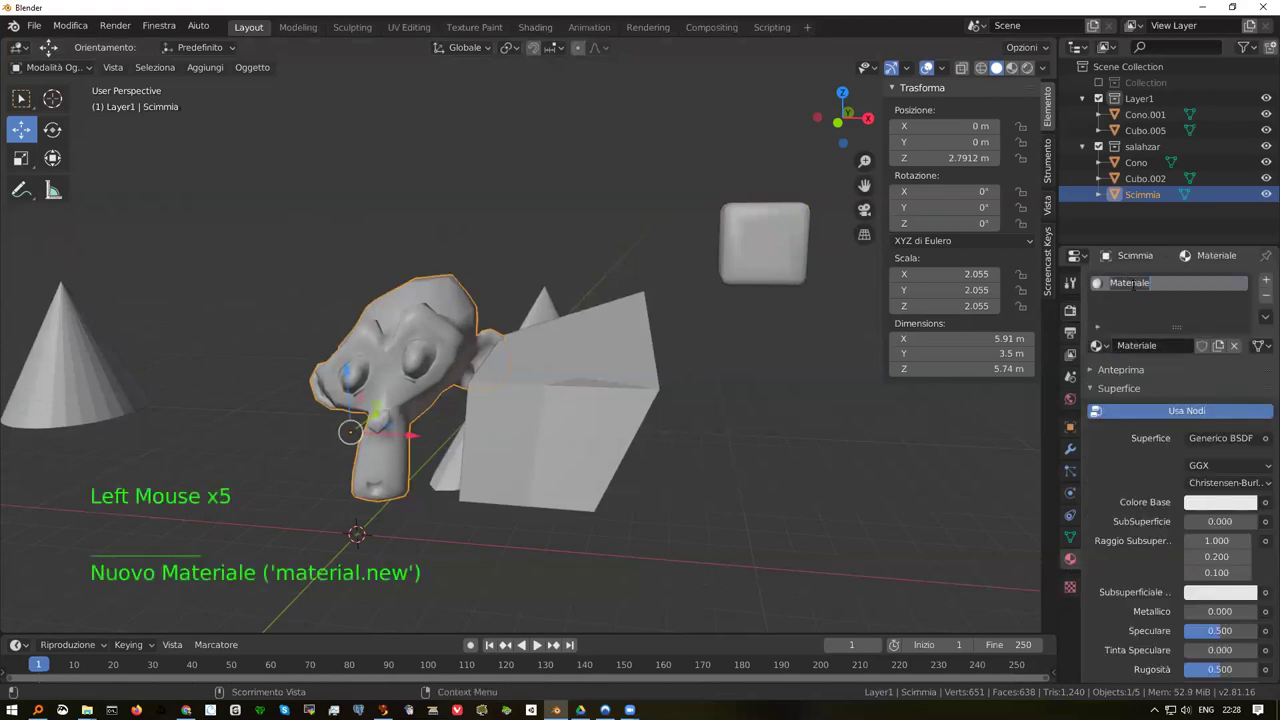
Name the monkey's new material rossa and set its base colour to red
key("s")
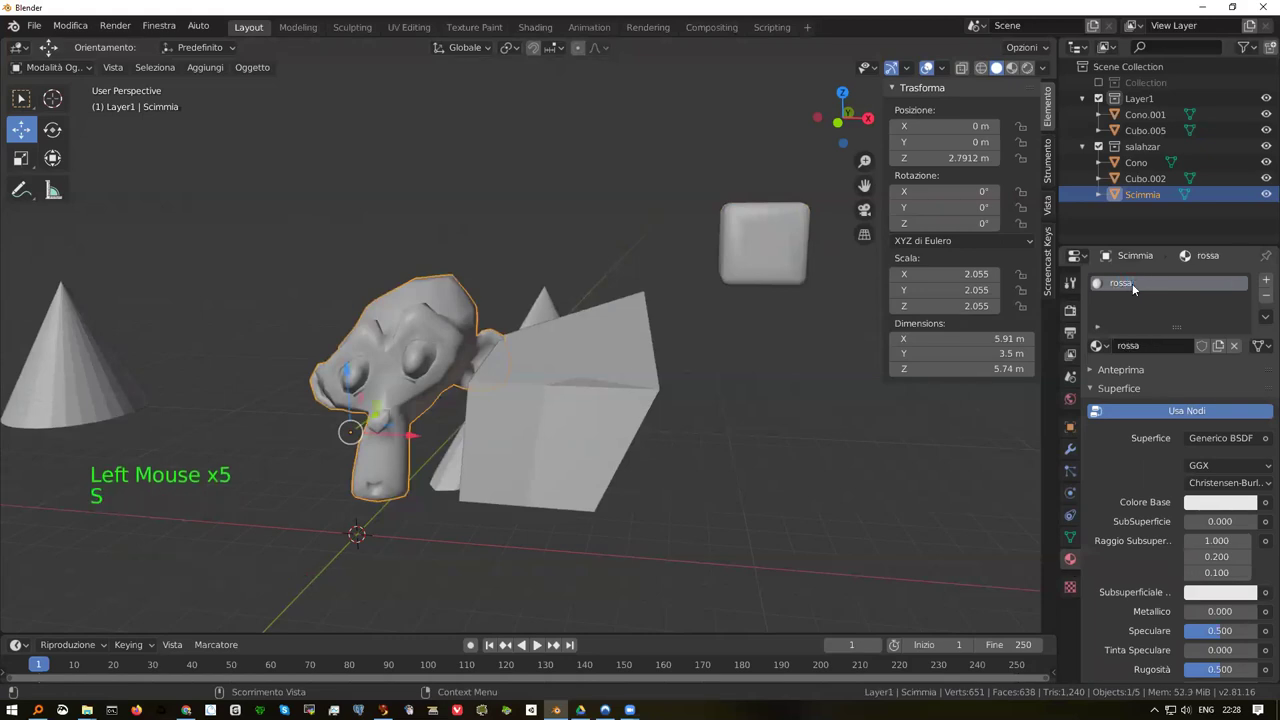
left_click(1214, 505)
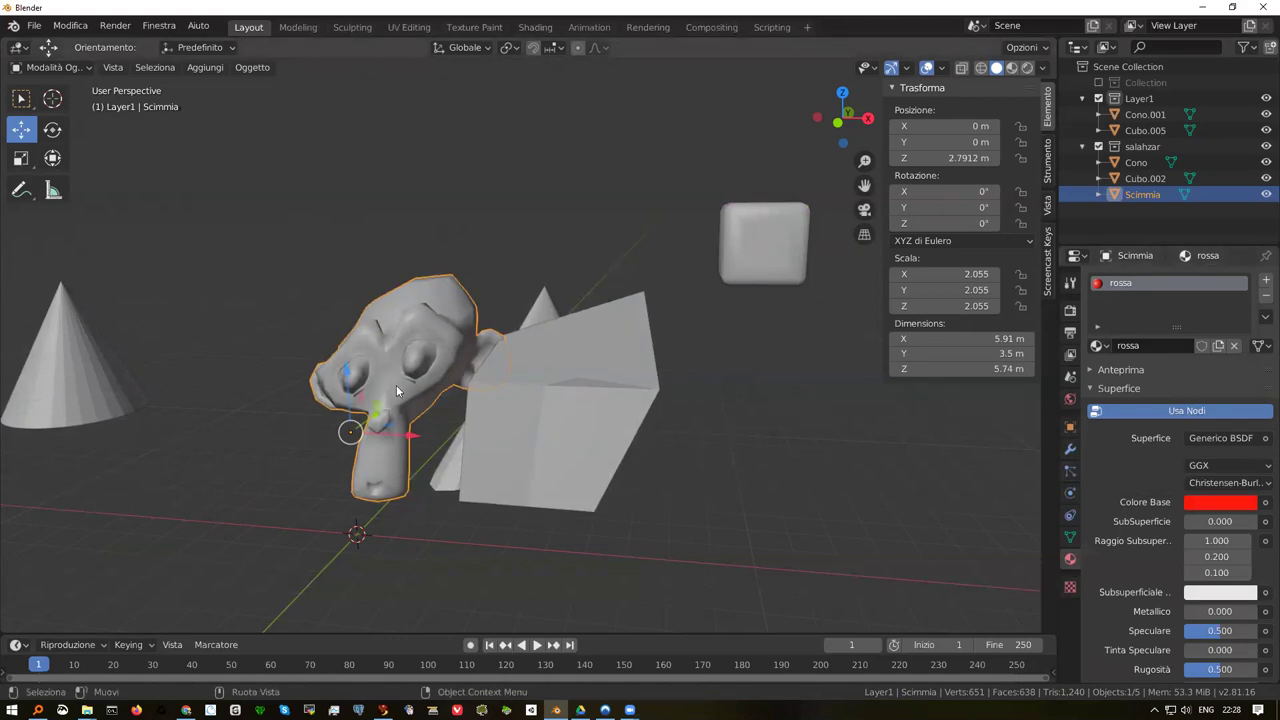
Select all of the monkey's geometry and assign the rossa material to it
key("Tab")
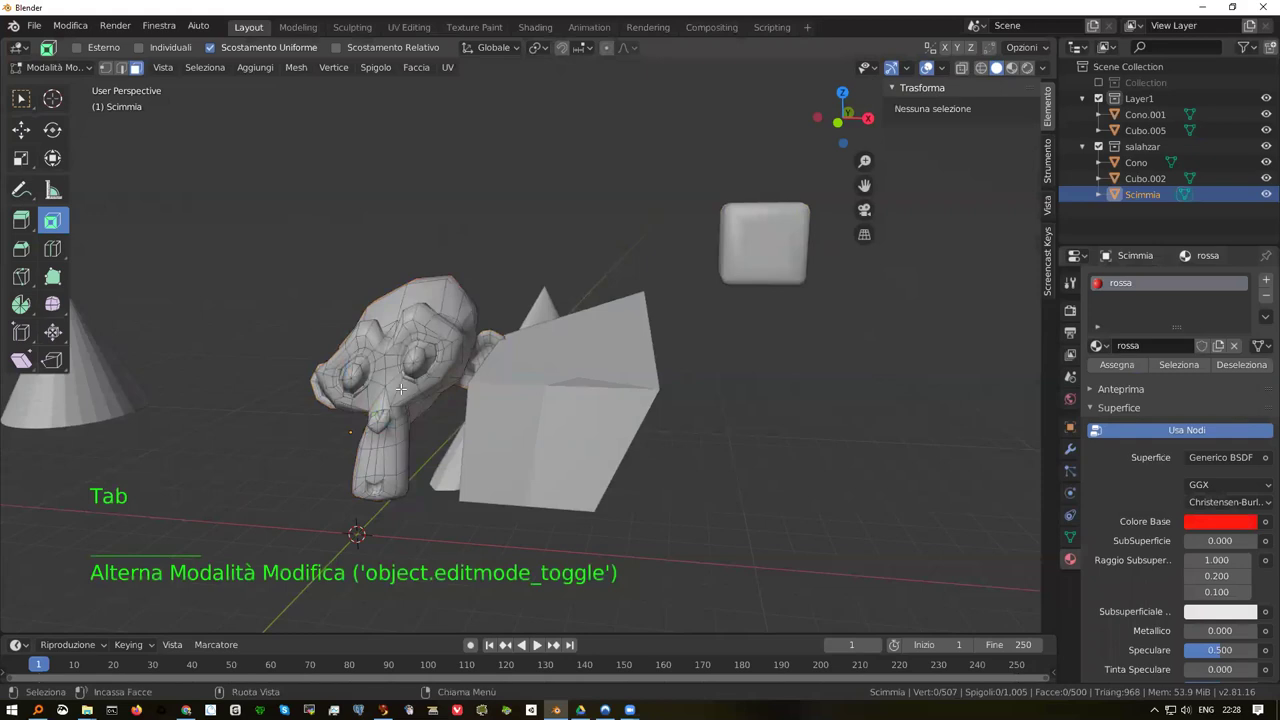
key("a")
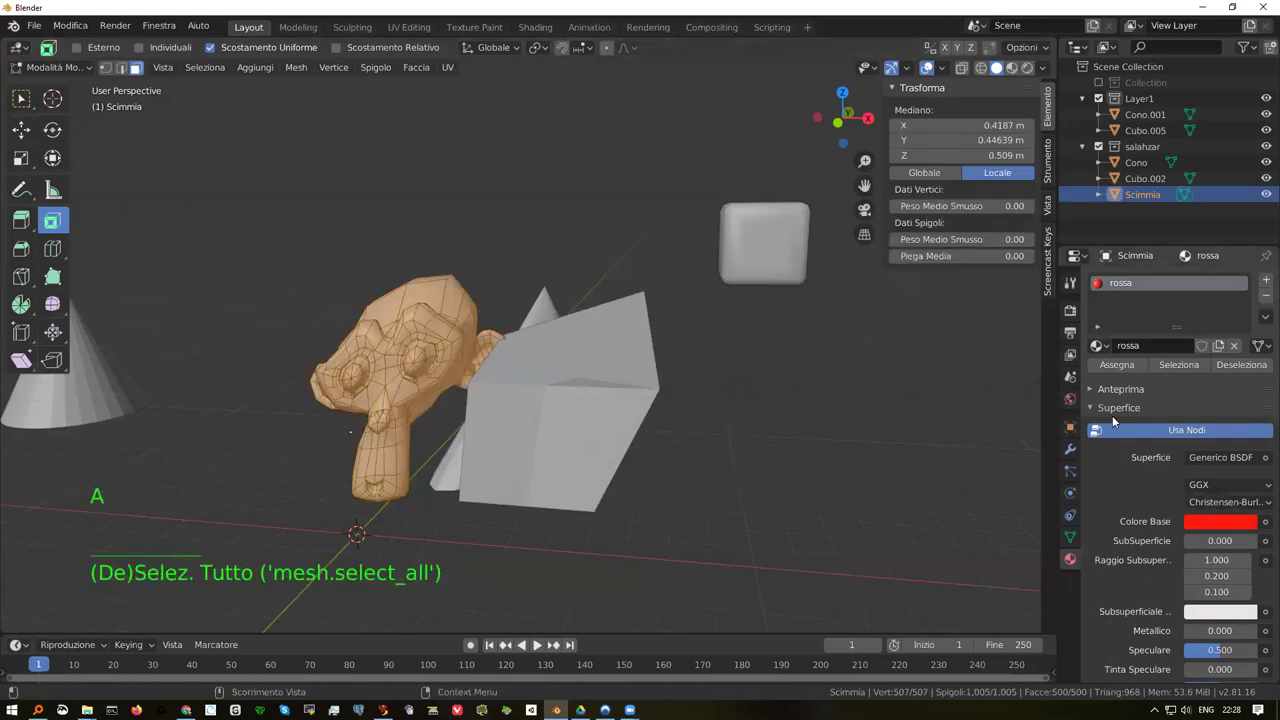
left_click(1132, 371)
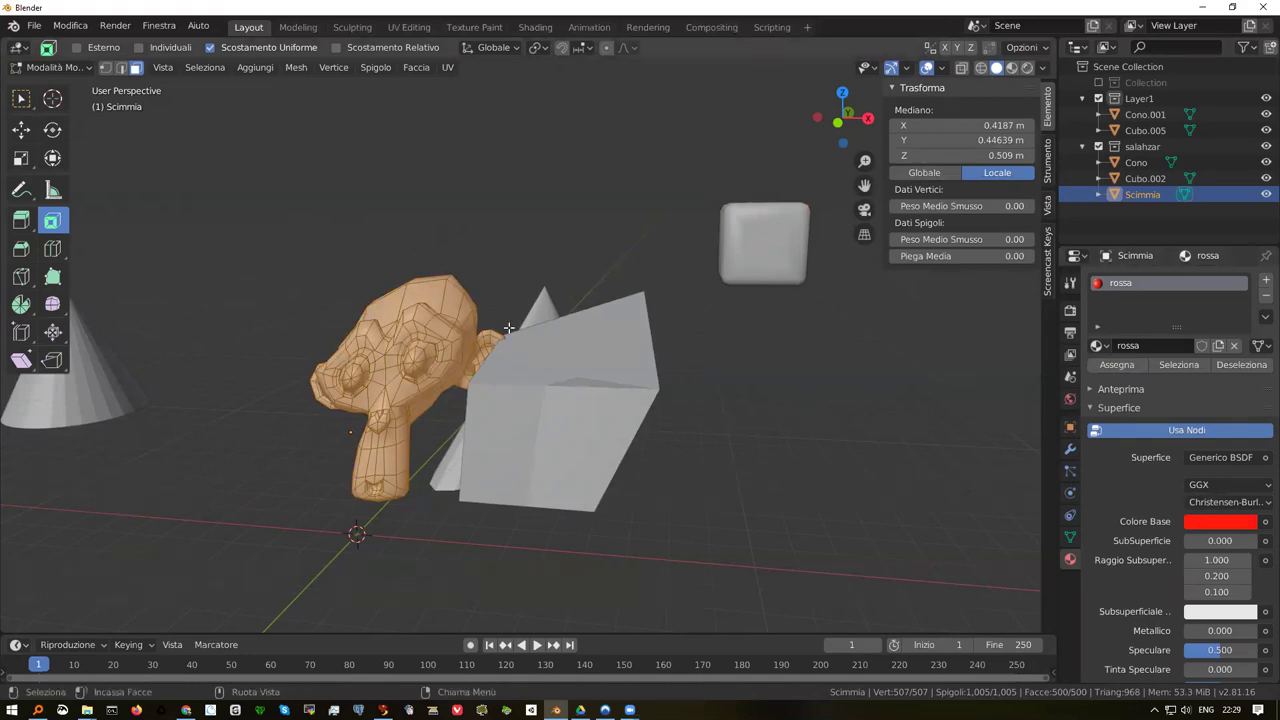
Switch the viewport to Material Preview so the monkey shows red, back in Object Mode
key("Tab")
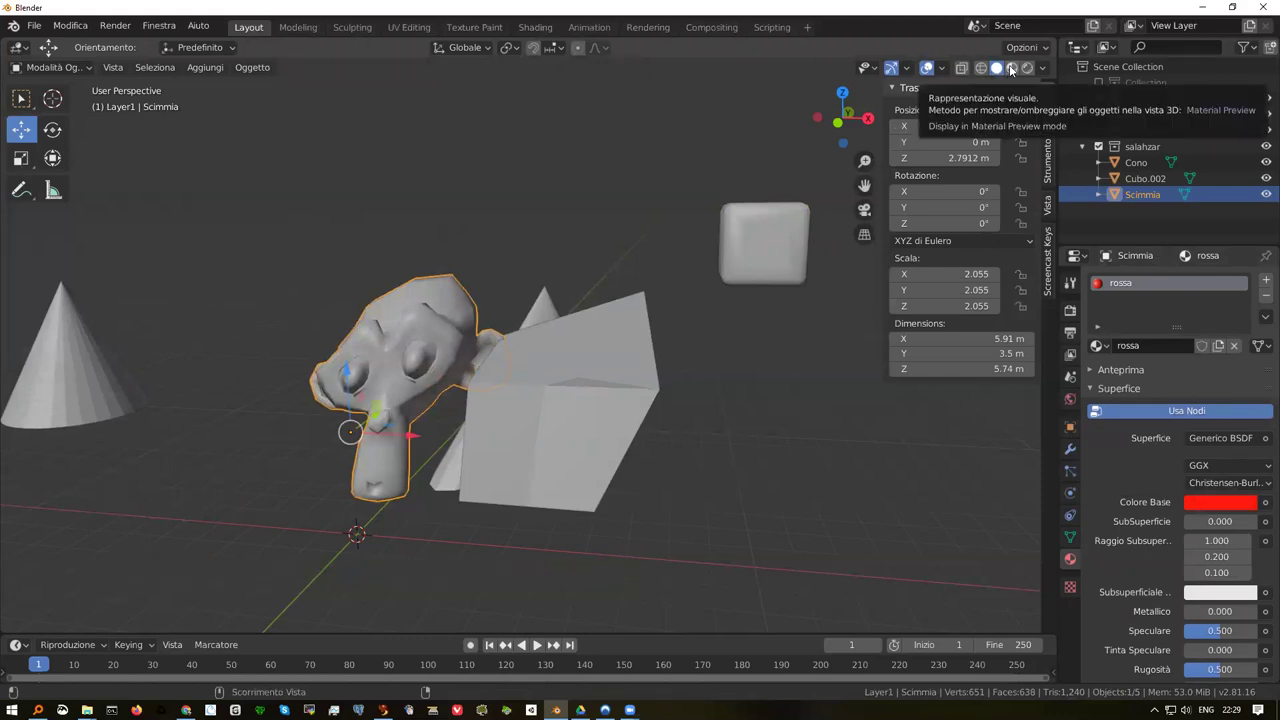
left_click(1010, 72)
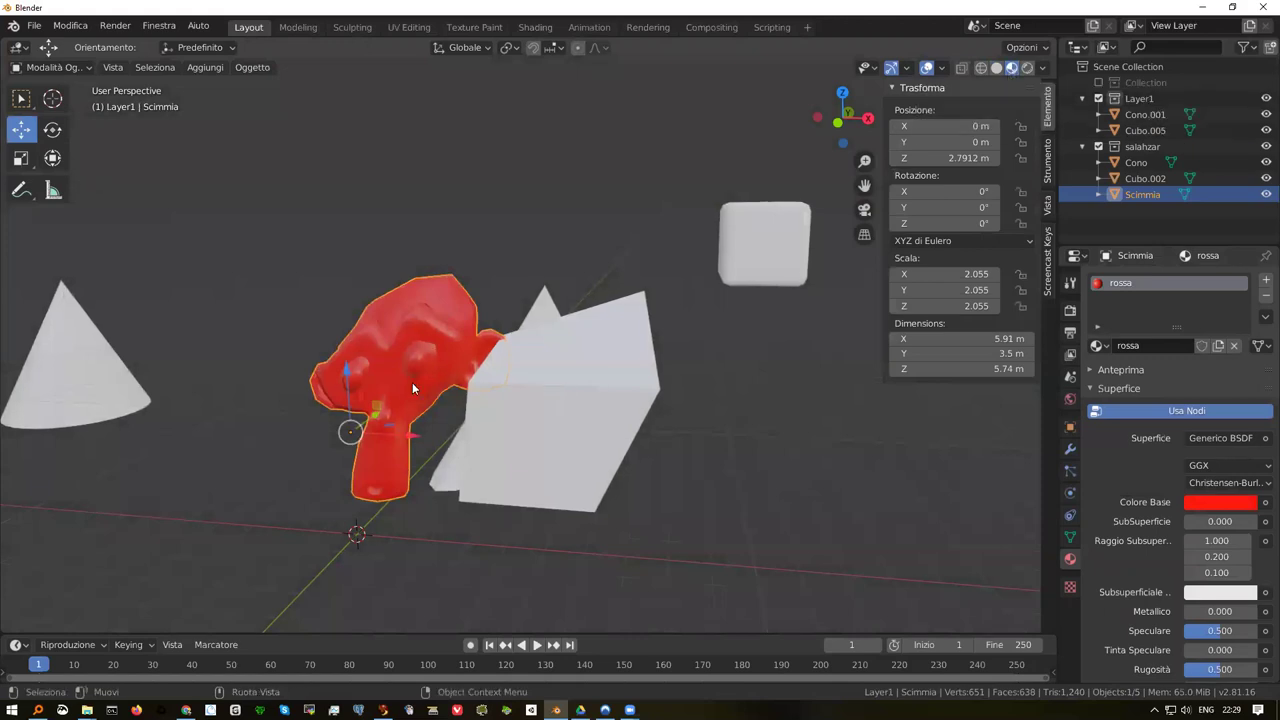
scroll("up", 3)
middle_click(364, 363)
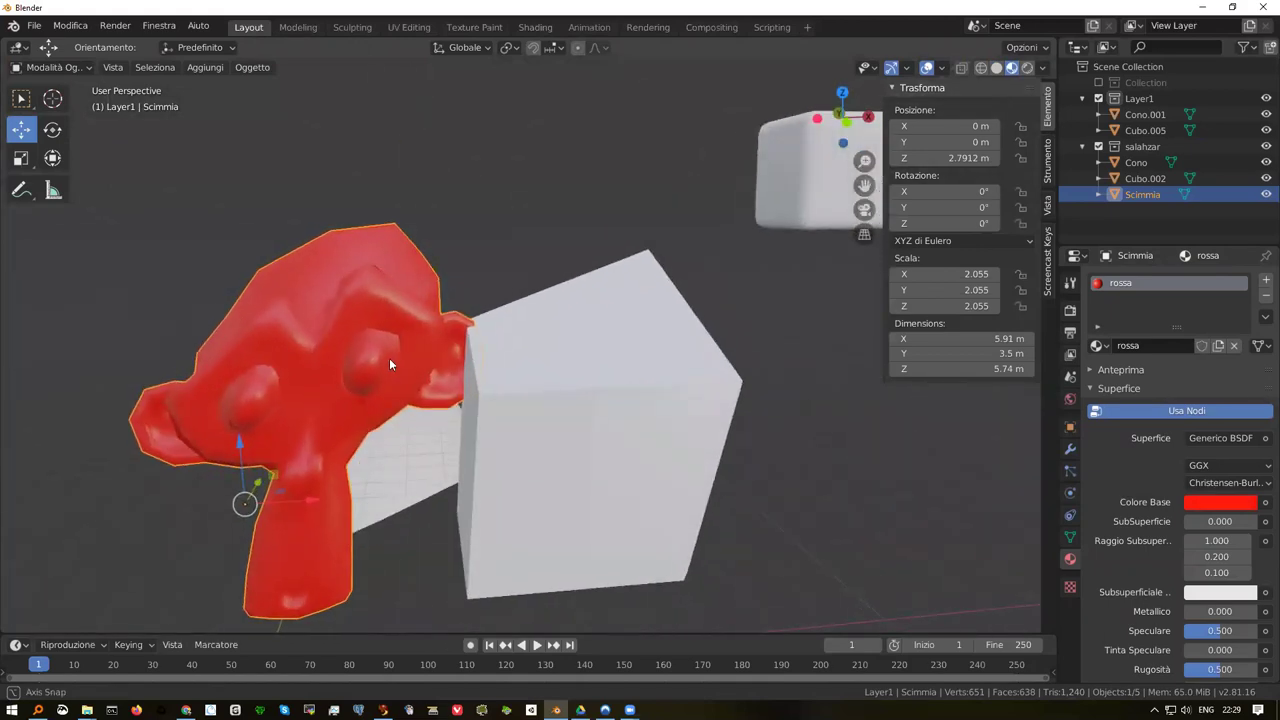
Select the large cube Cubo.002 to give it a material
left_click(577, 424)
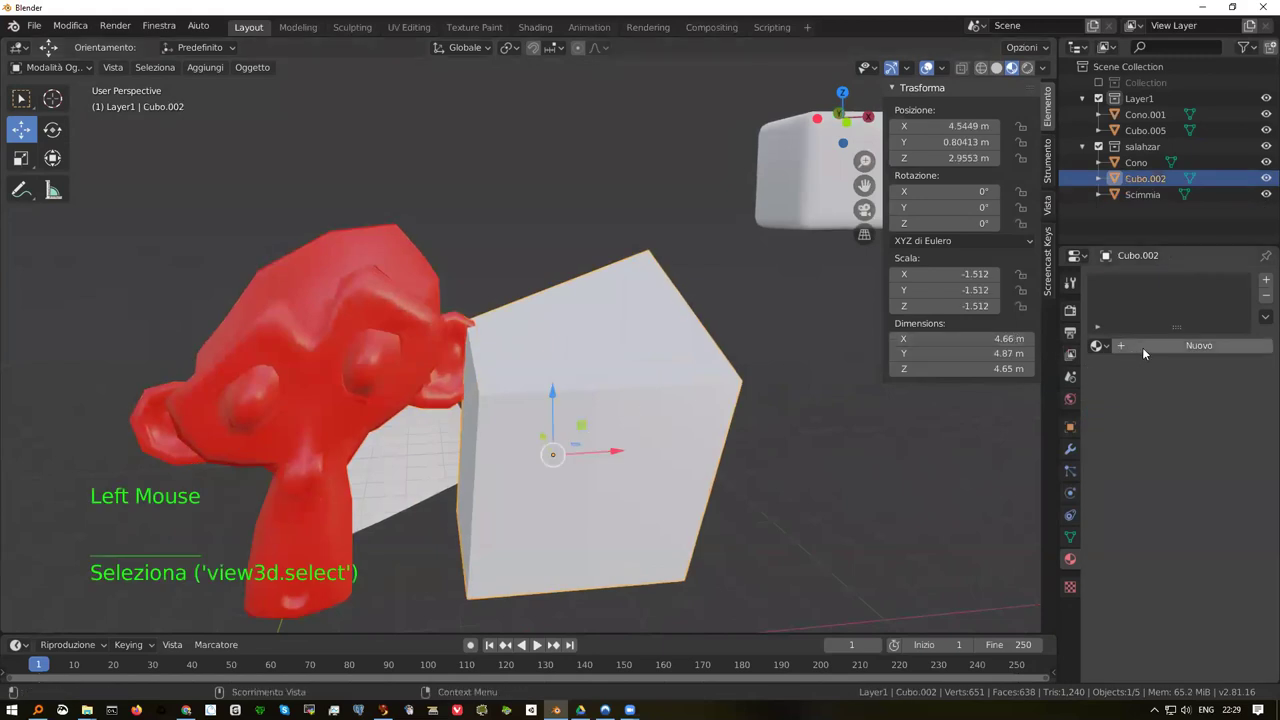
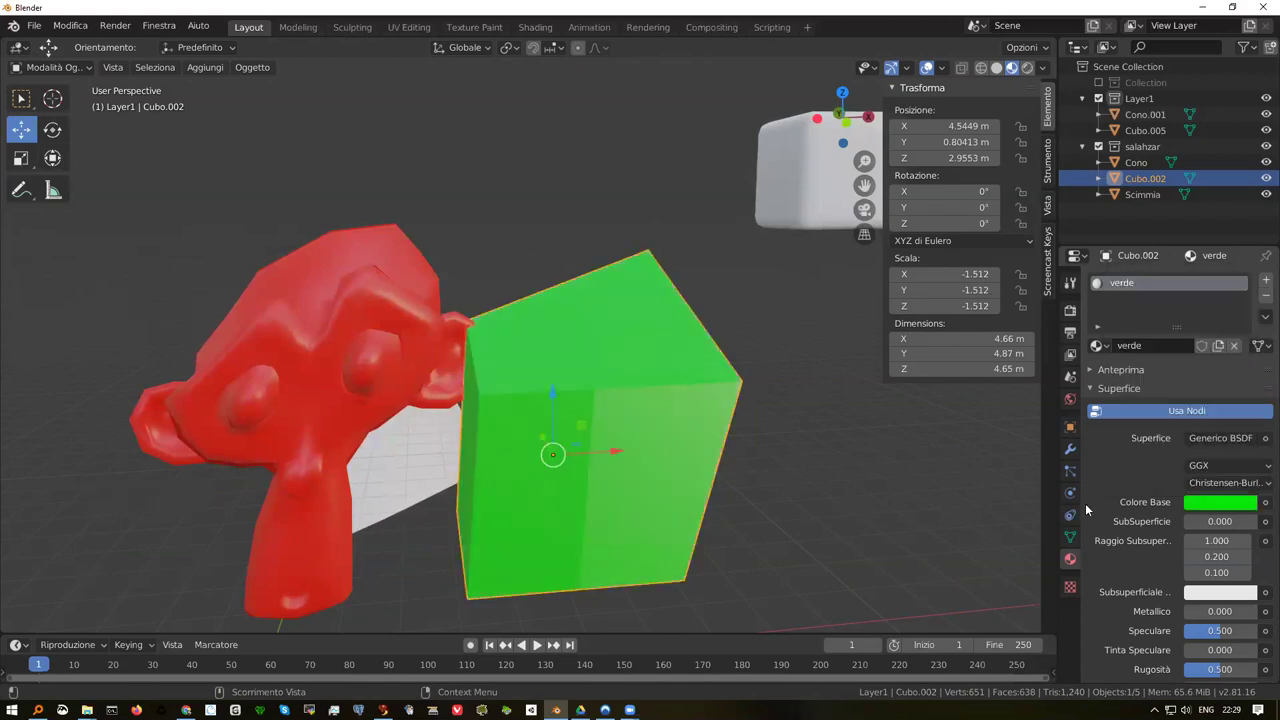
Enter Edit Mode on the green cube and select all of its vertices with A
key("Tab")
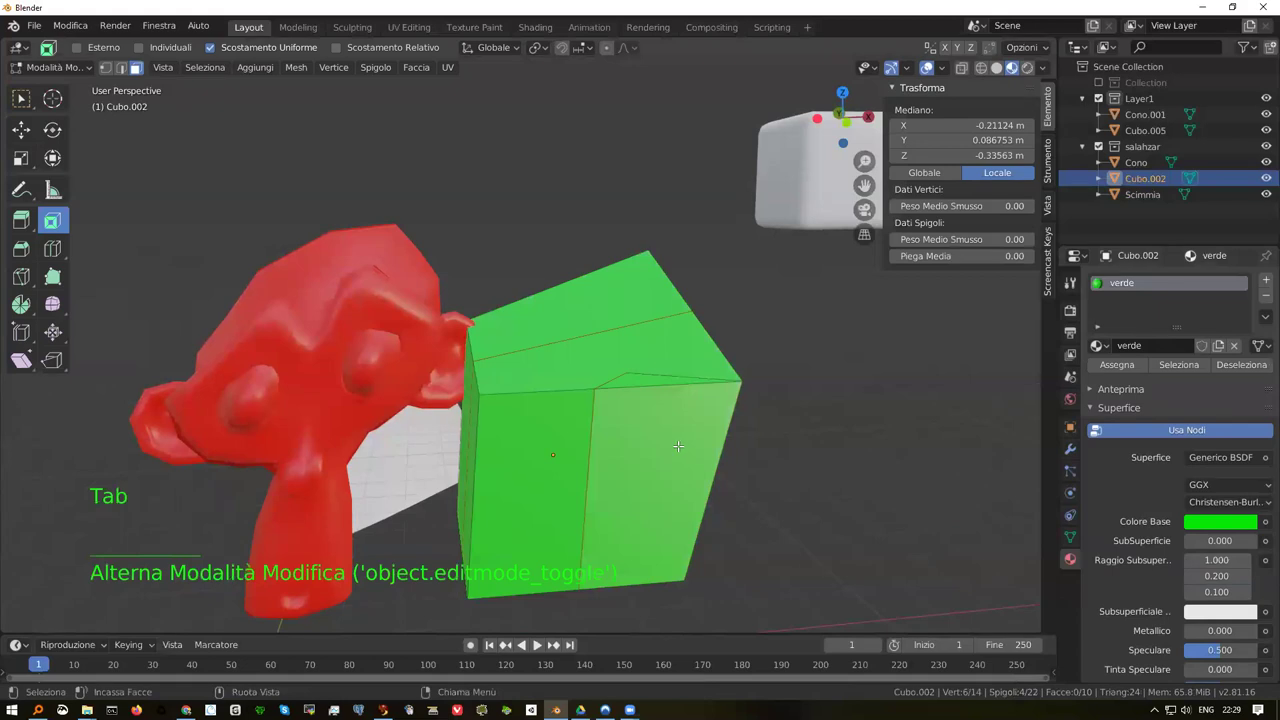
key("a")
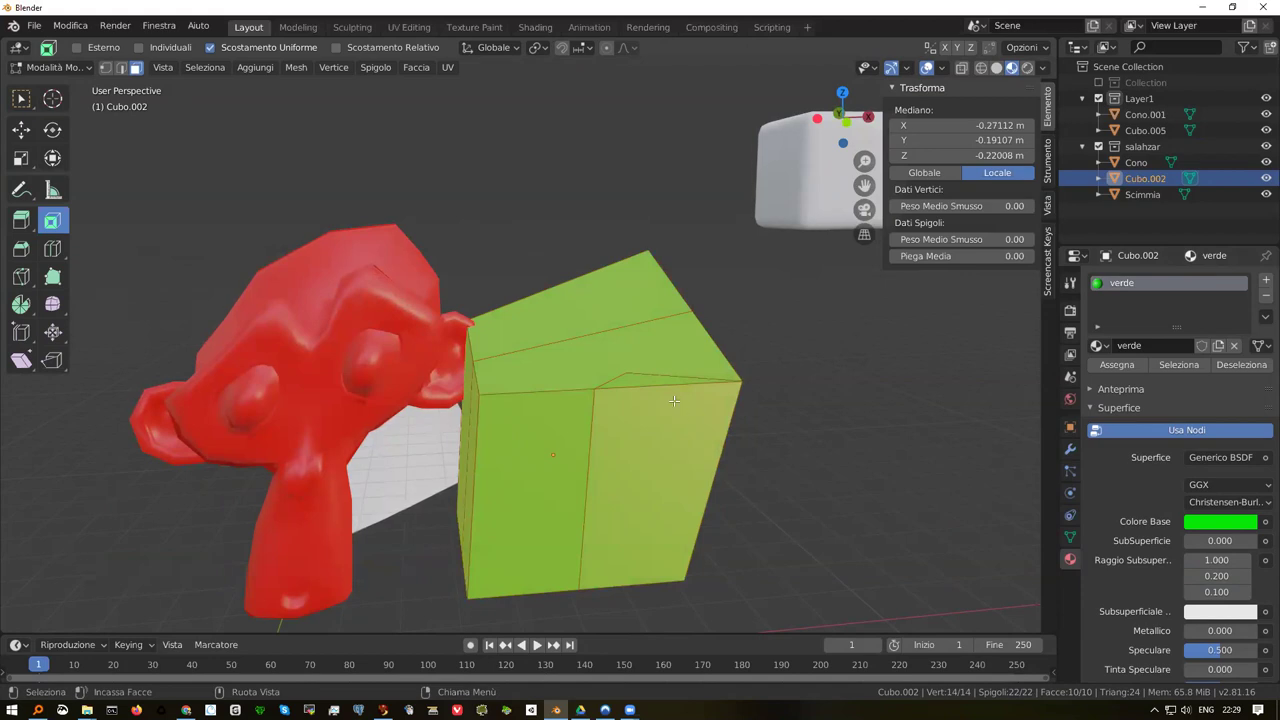
key("a")
key("a")
key("a")
key("a")
key("a")
key("a")
key("a")
key("a")
key("a")
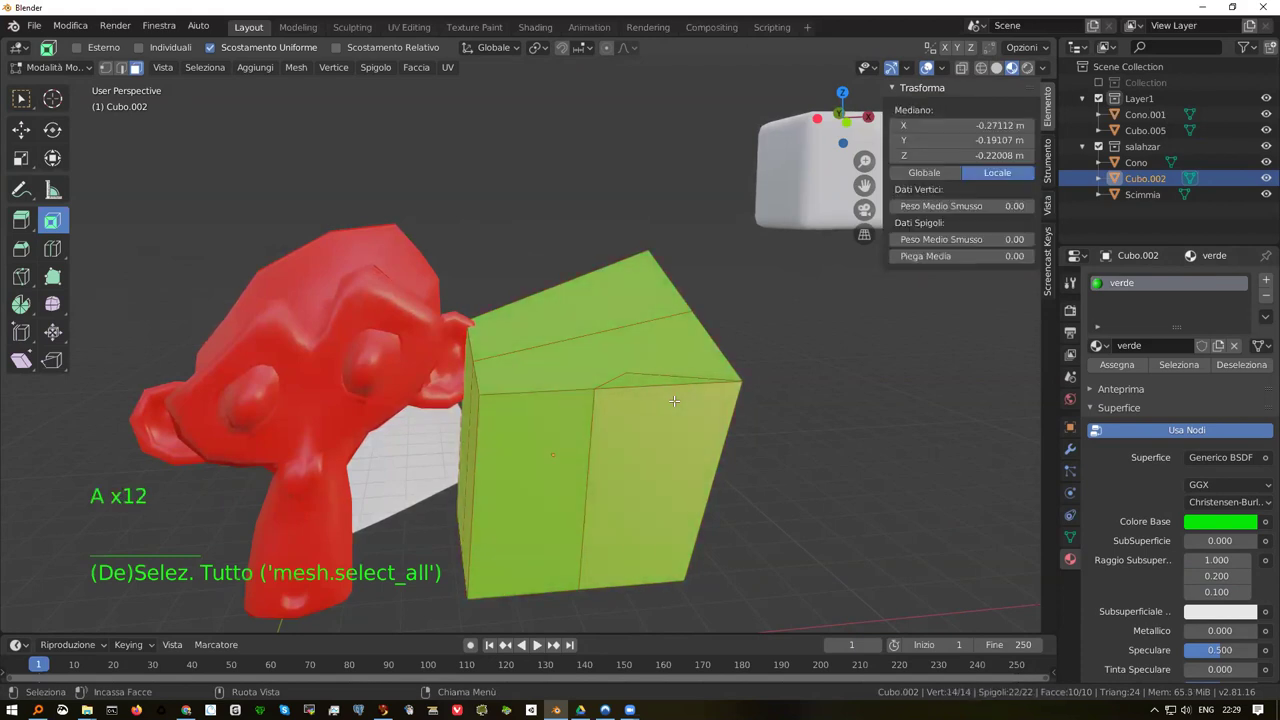
key("a")
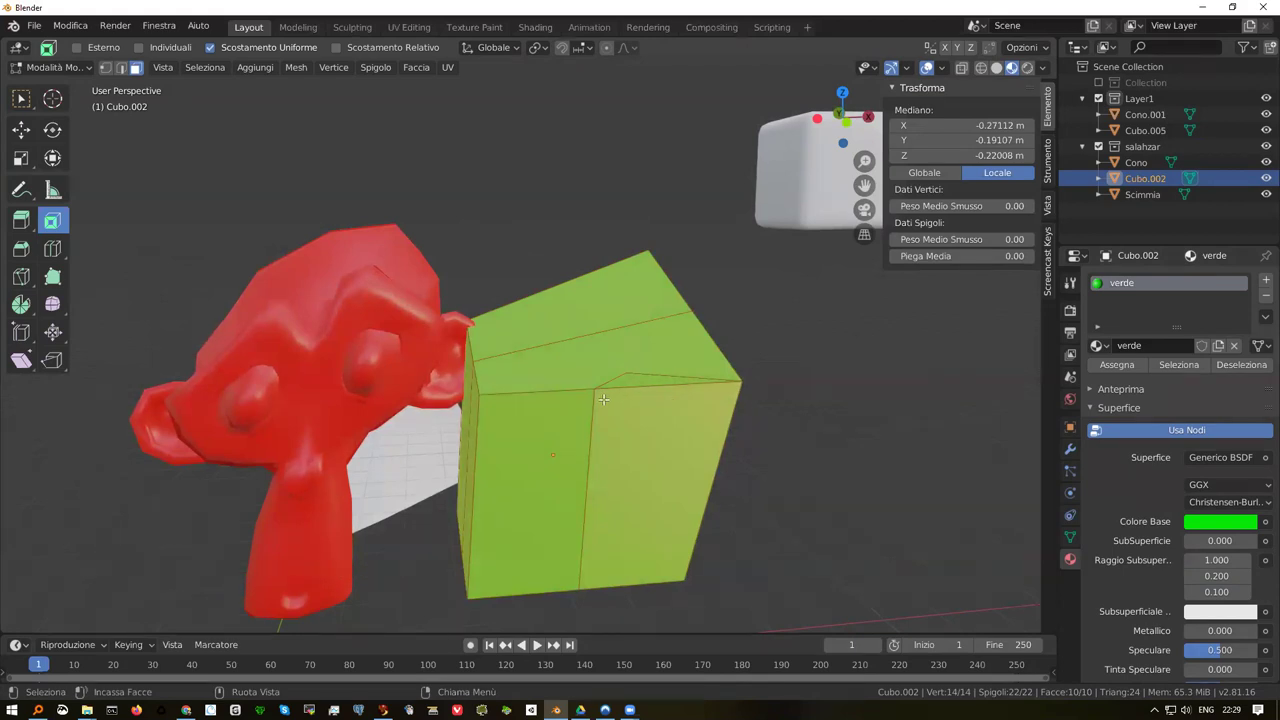
key("shift+a")
Deselect all of the cube's vertices with Alt+A, leaving nothing selected
key("alt+a")
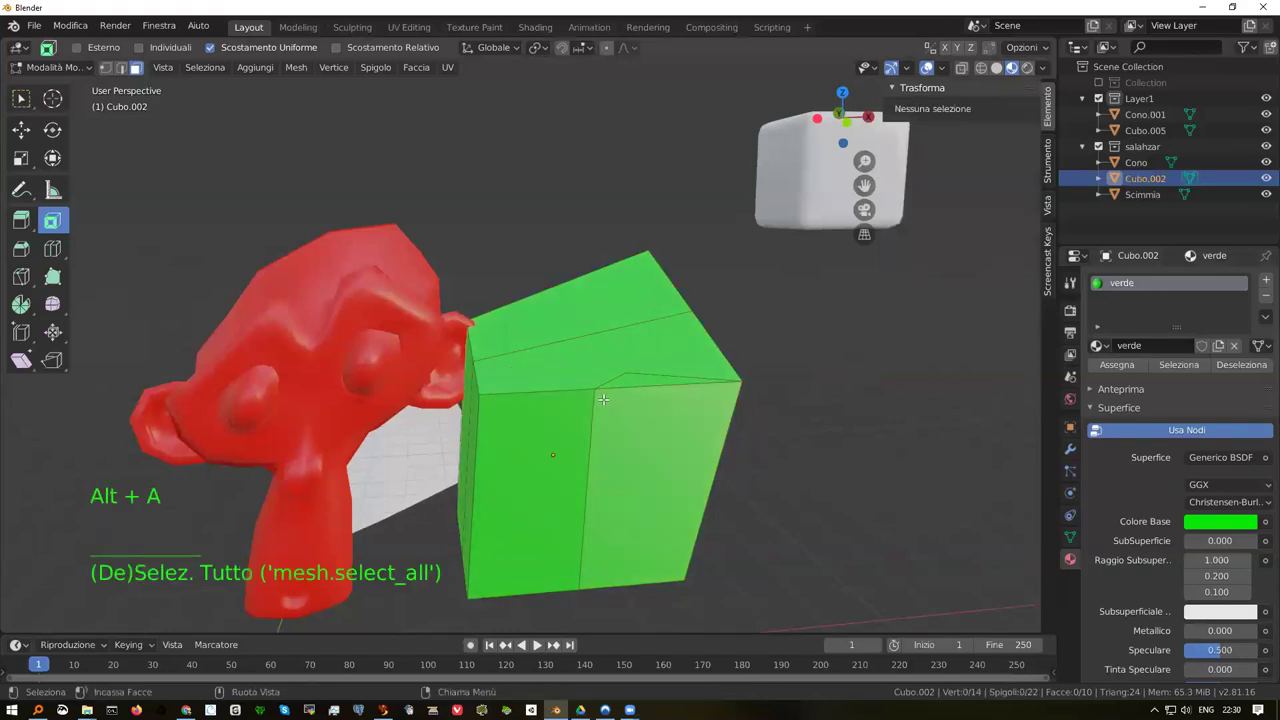
key("a")
key("a")
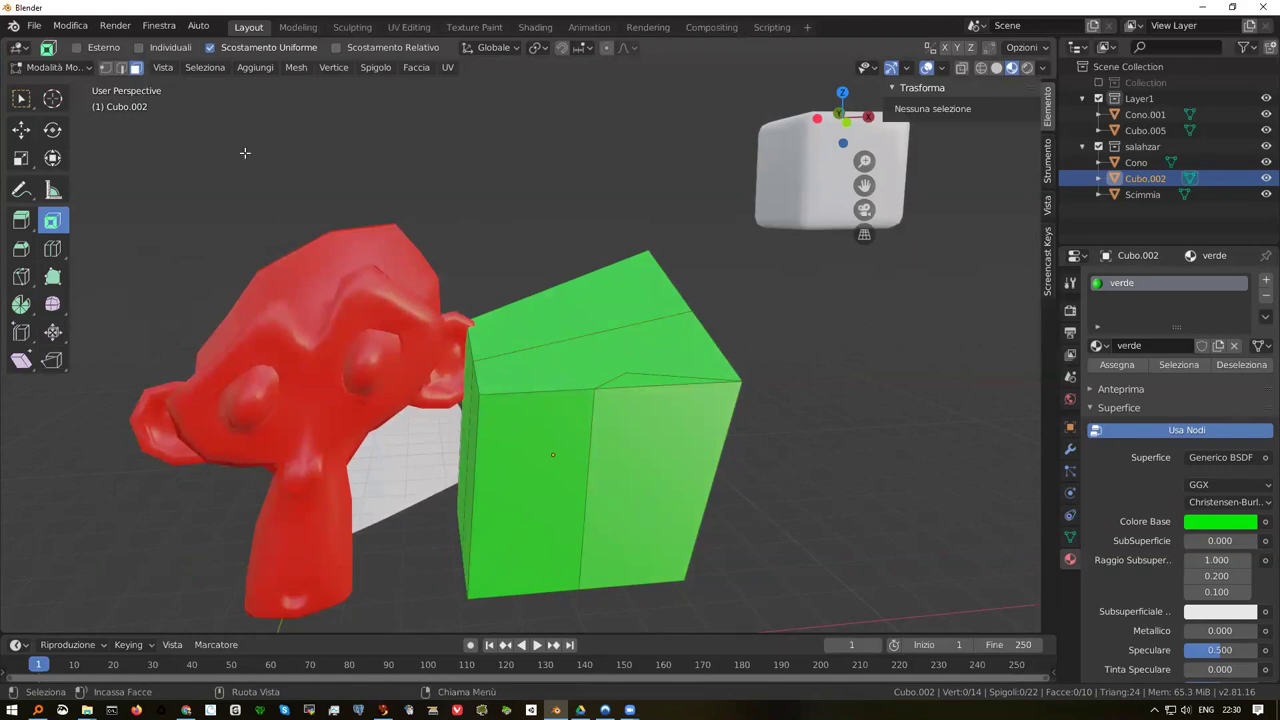
left_click(68, 24)
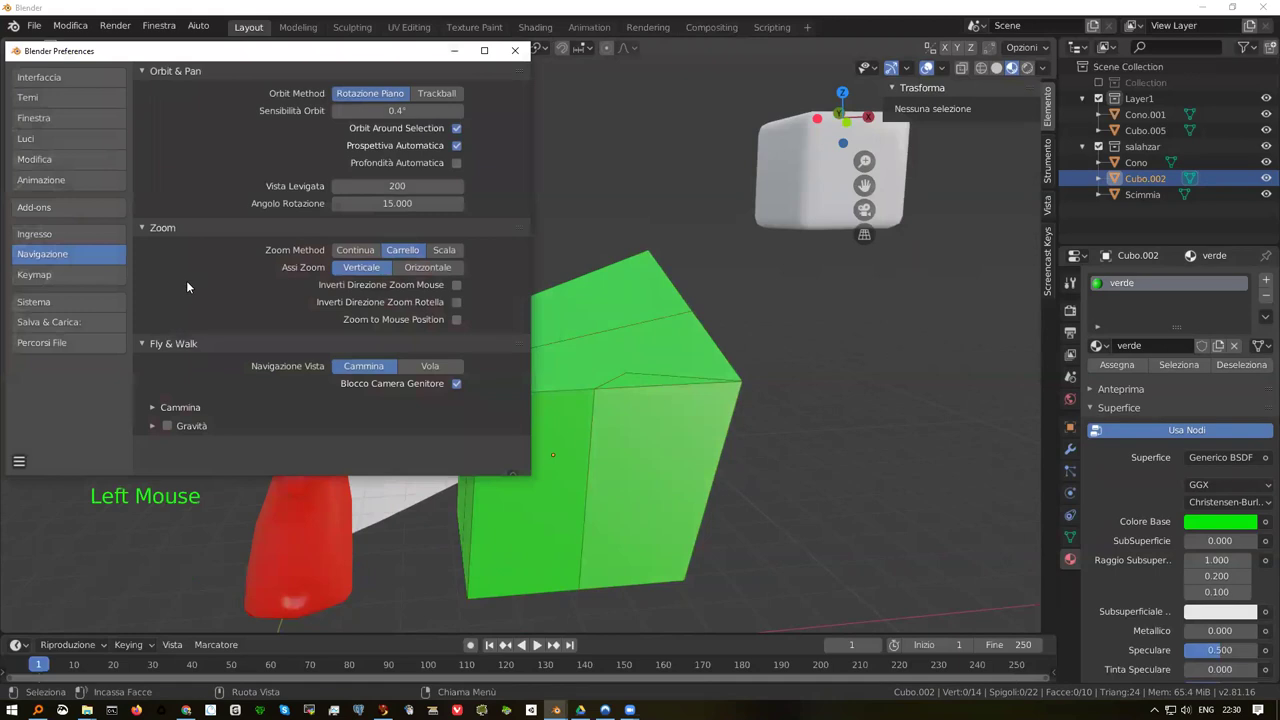
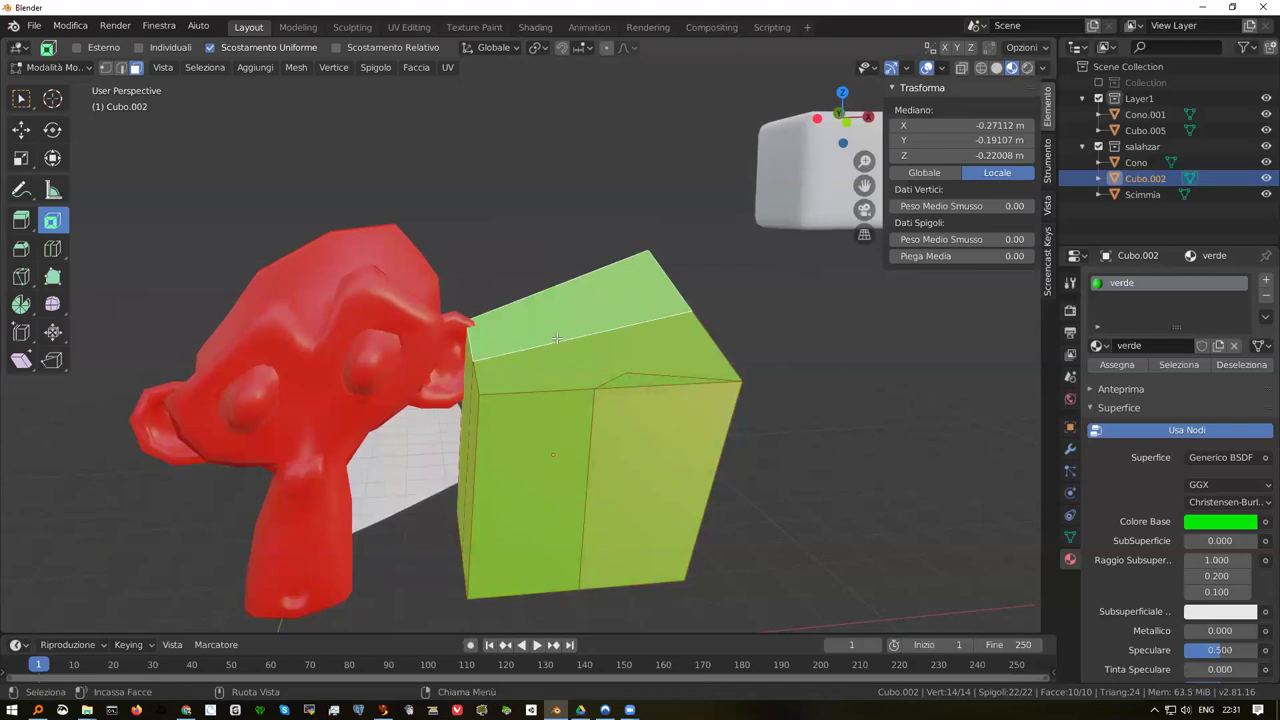
Return Cubo.002 to Object Mode and orbit the view around the scene
left_click(84, 24)
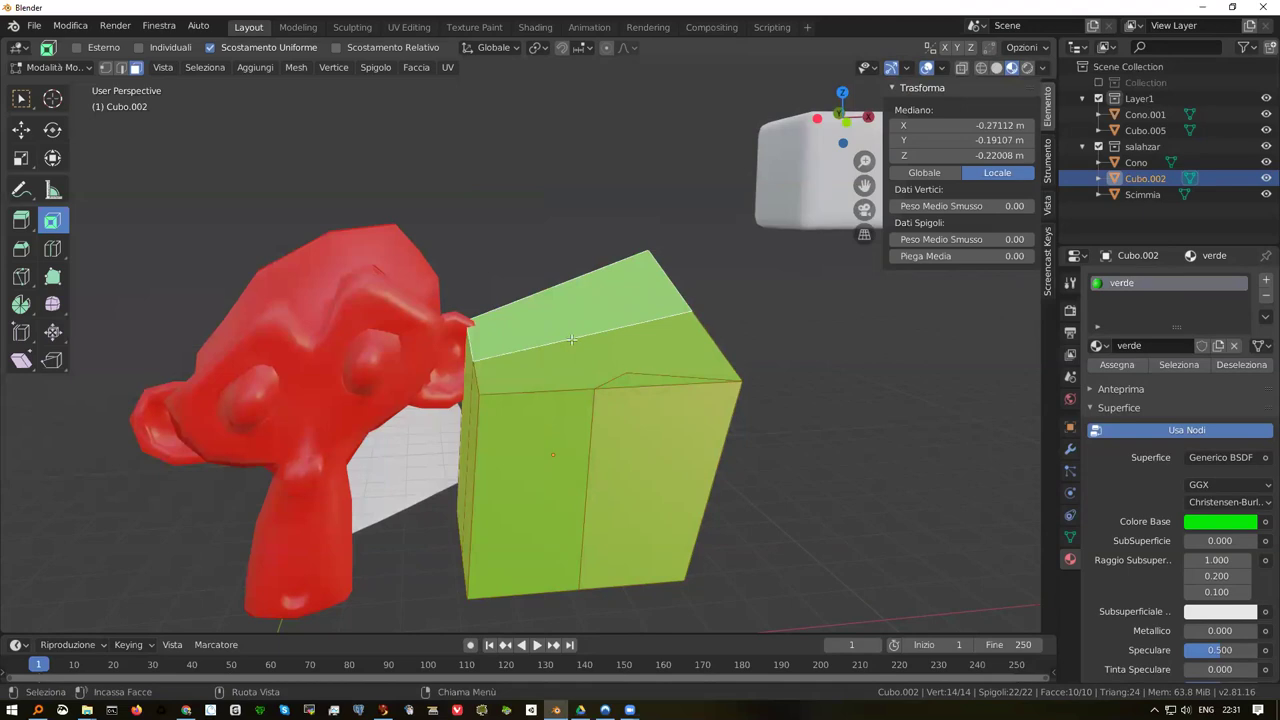
key("Tab")
middle_click(640, 344)
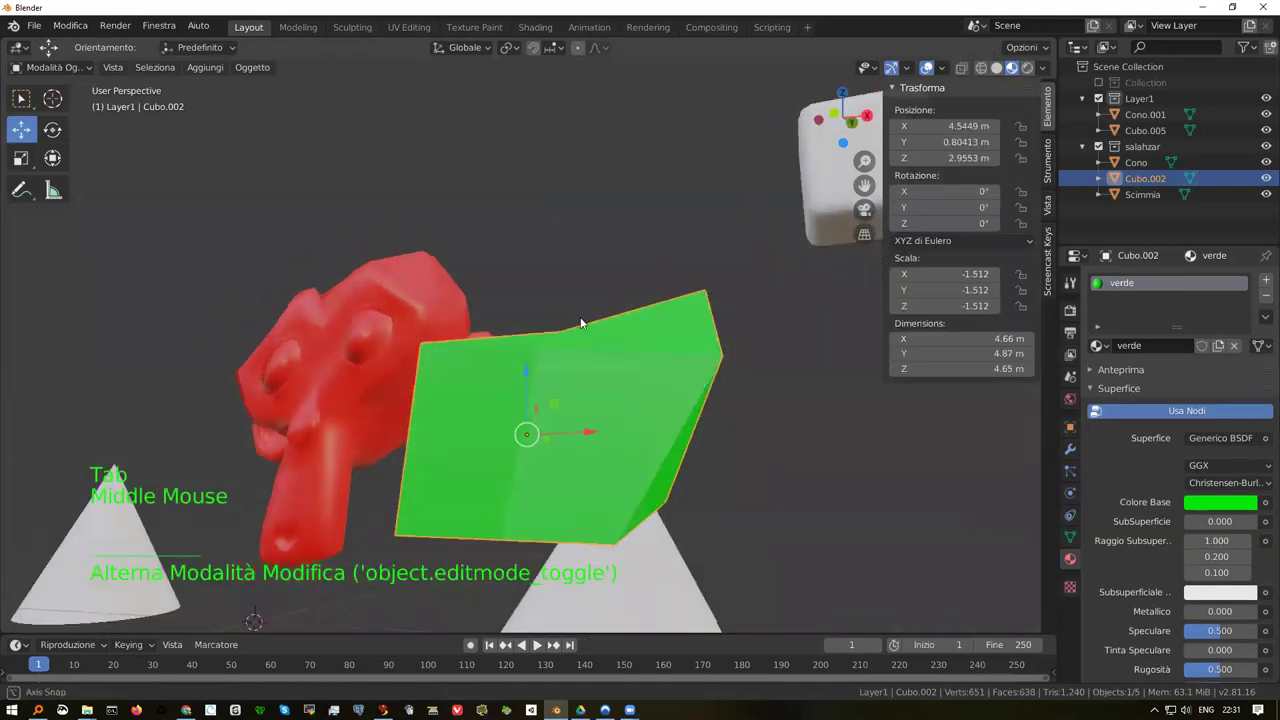
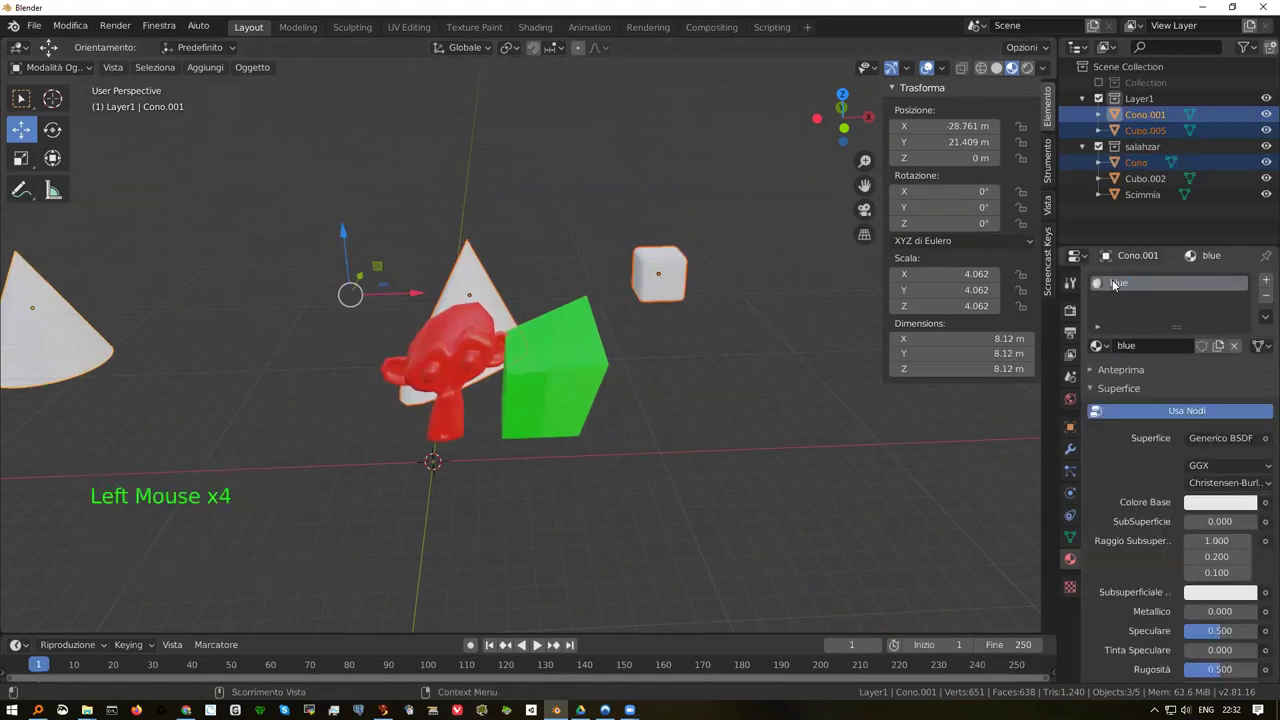
Give the new 'blue' material a blue base colour so the left cone turns blue
left_click(1211, 503)
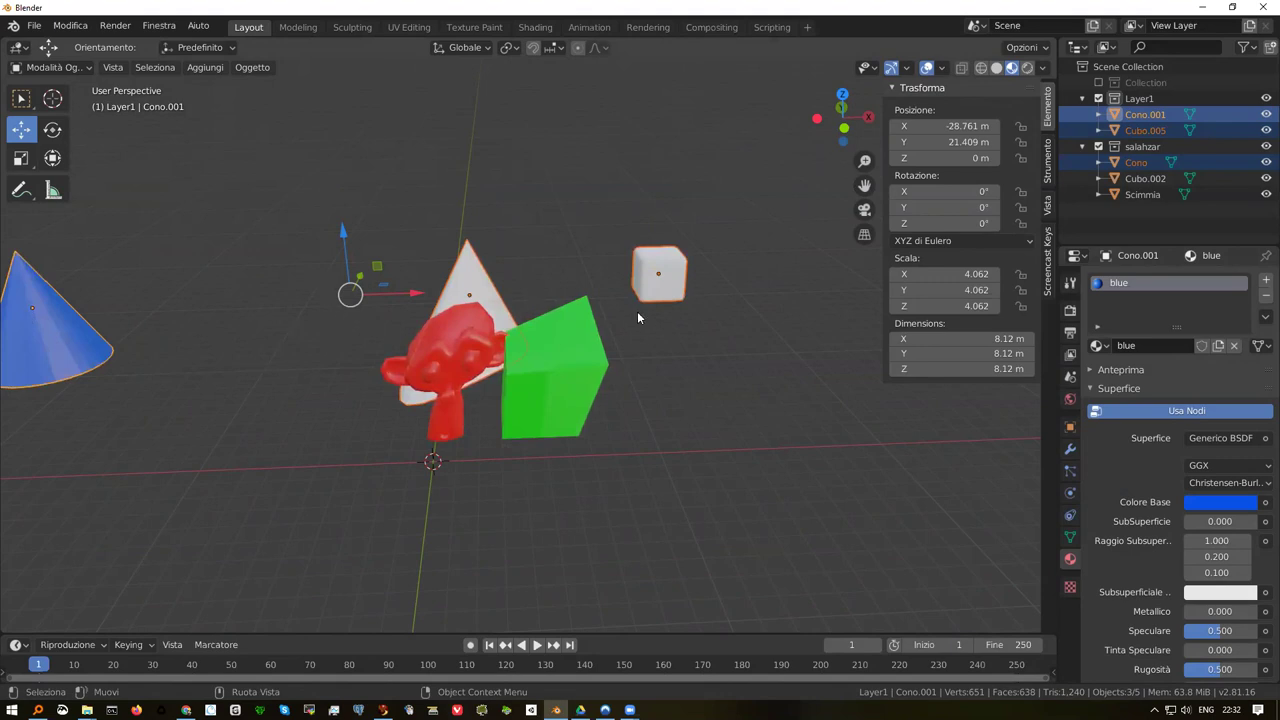
key("Tab")
key("a")
key("a")
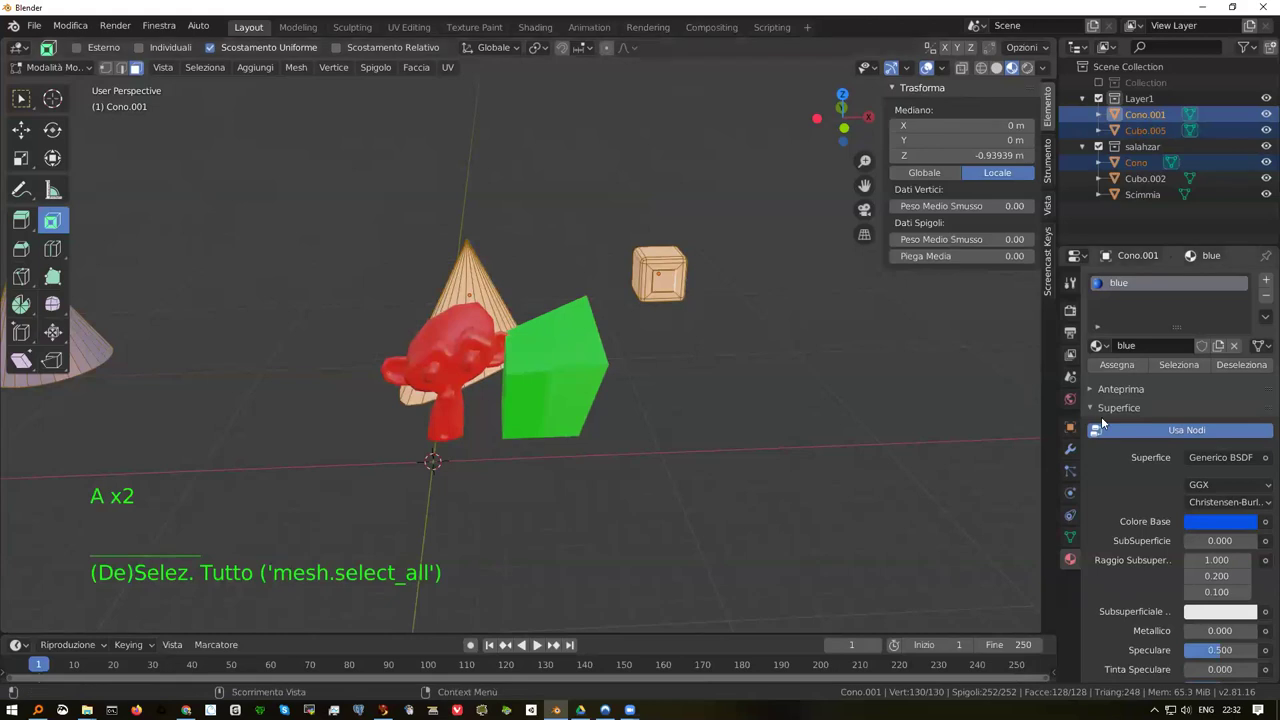
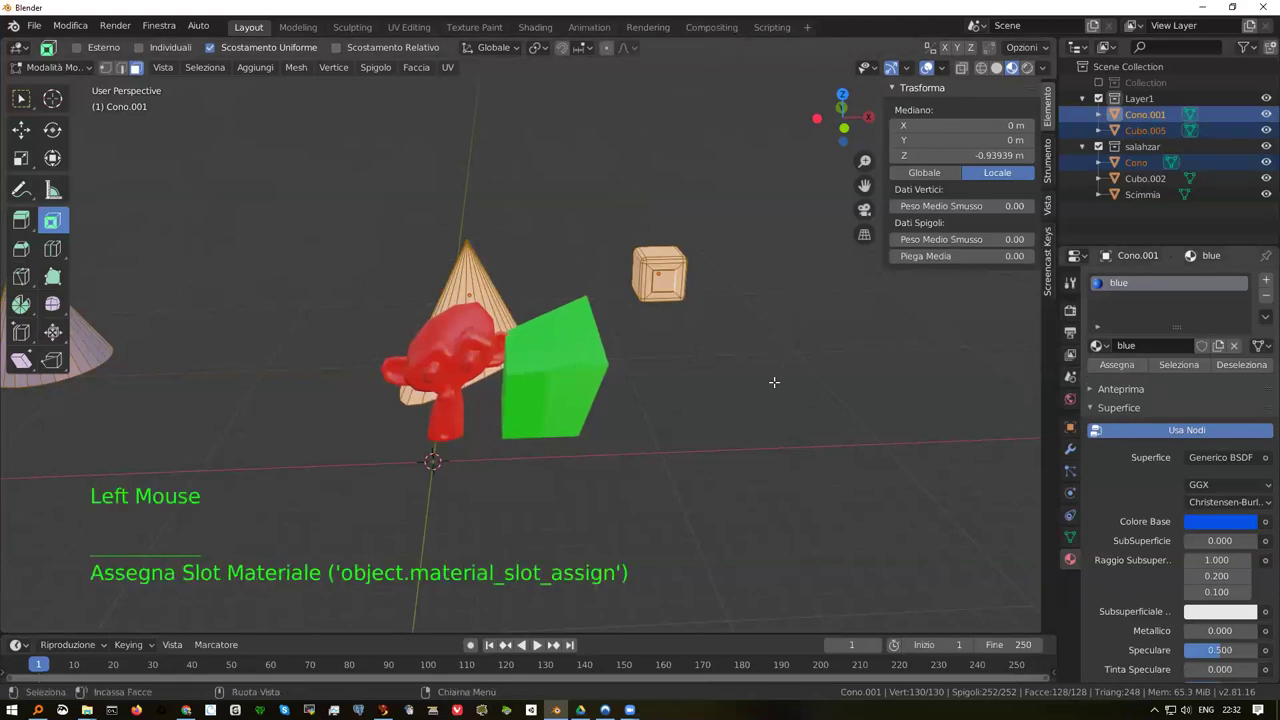
key("Tab")
Select the middle cone Cono to colour it next
left_click(475, 278)
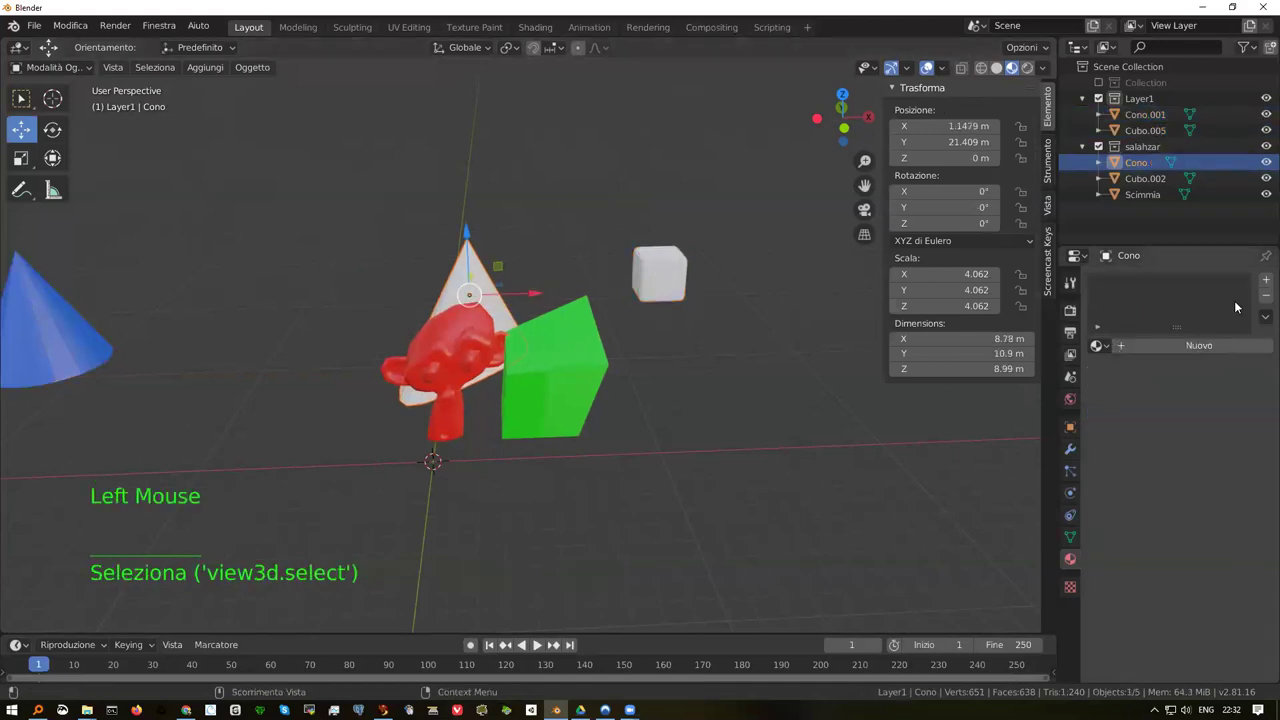
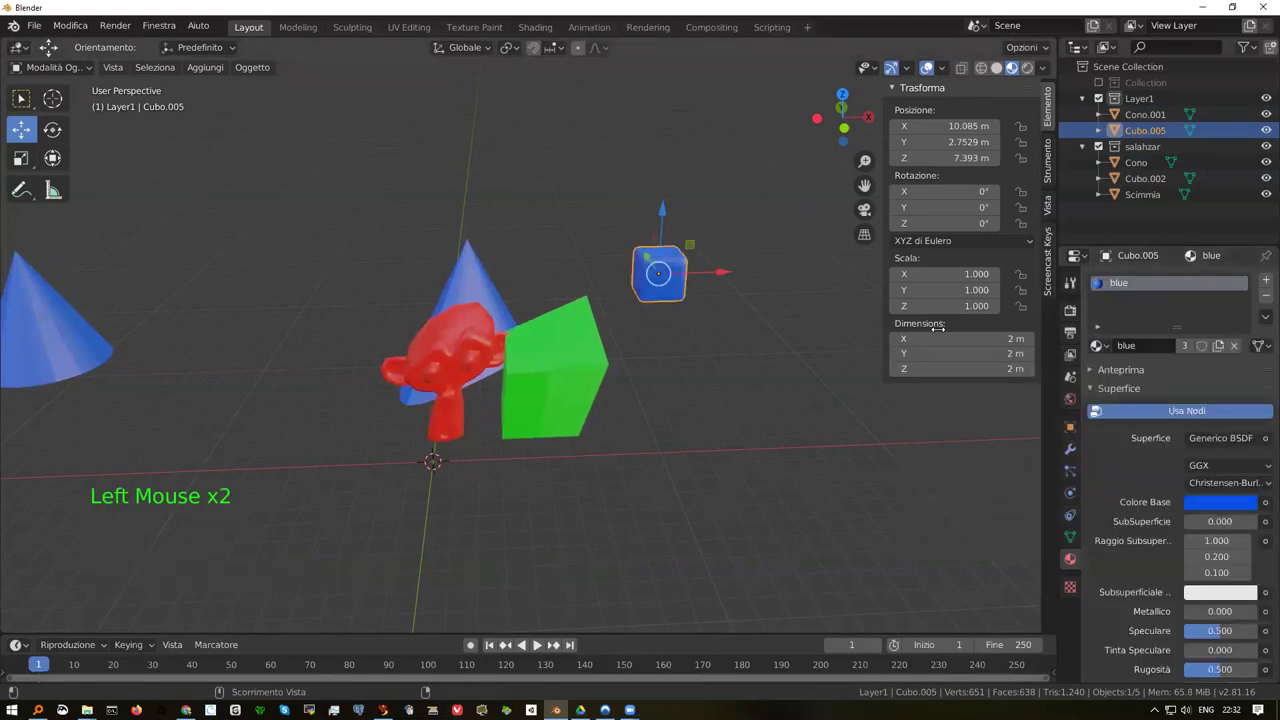
Orbit and zoom the view to inspect the coloured objects
scroll("down", 3)
middle_click(488, 318)
scroll("down", 3)
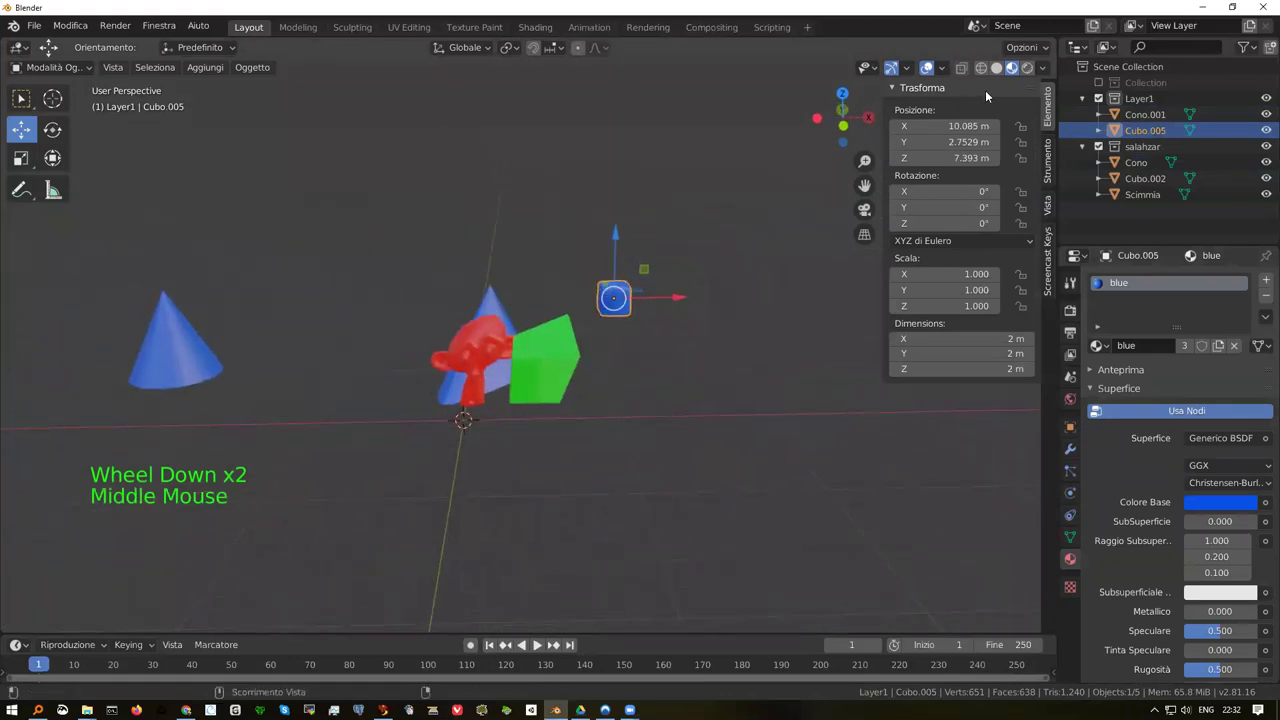
left_click(1032, 70)
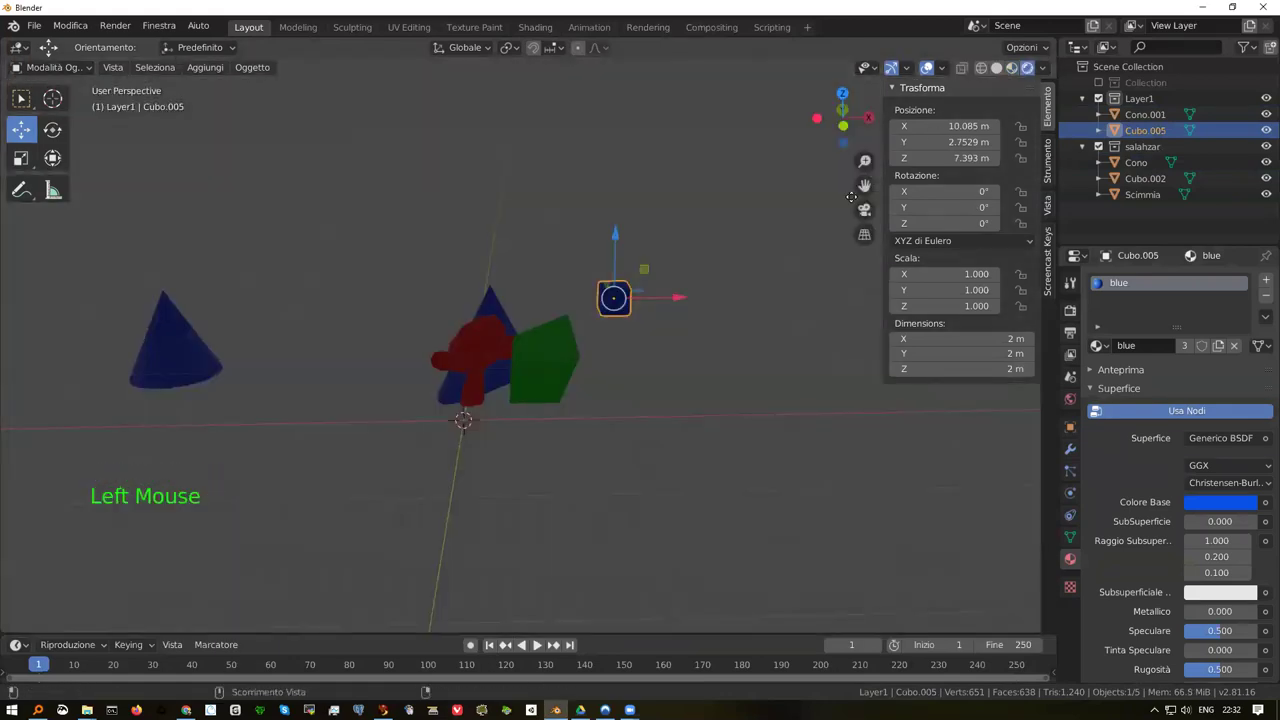
scroll("up", 3)
scroll("down", 3)
middle_click(460, 327)
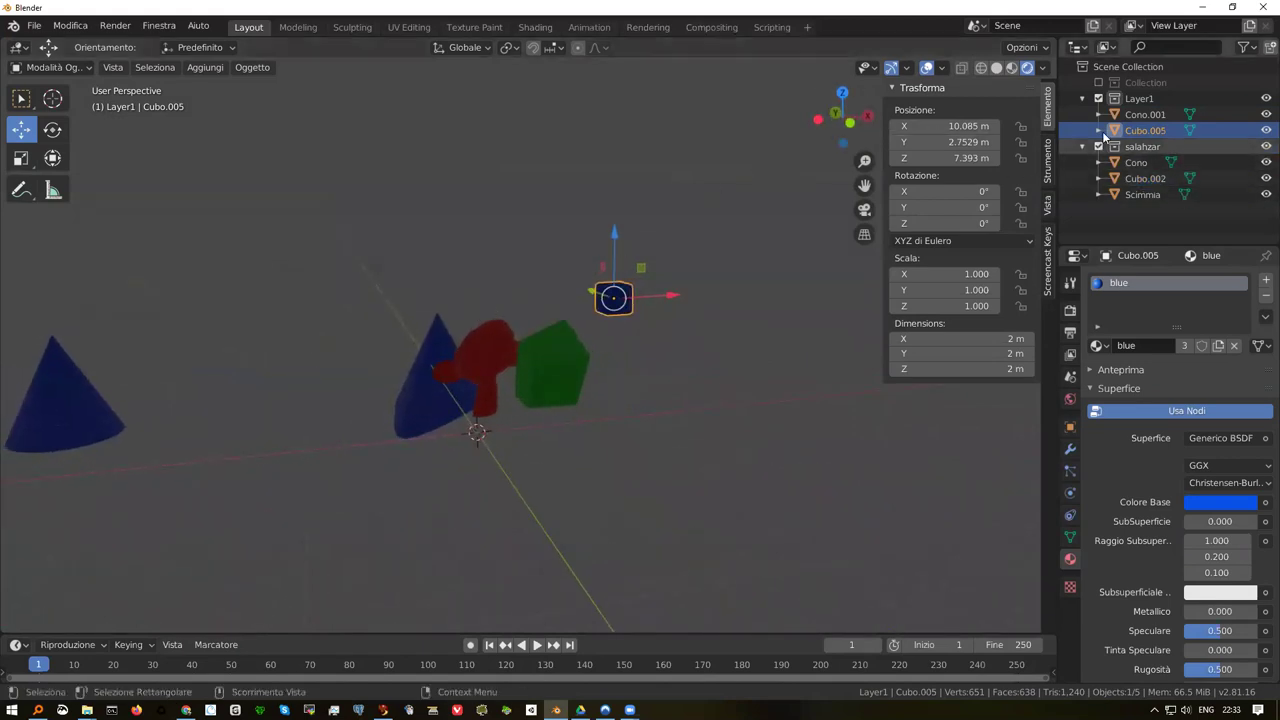
scroll("up", 3)
Clear the blue cube from the selection and make Layer1 the active collection
left_click(1142, 83)
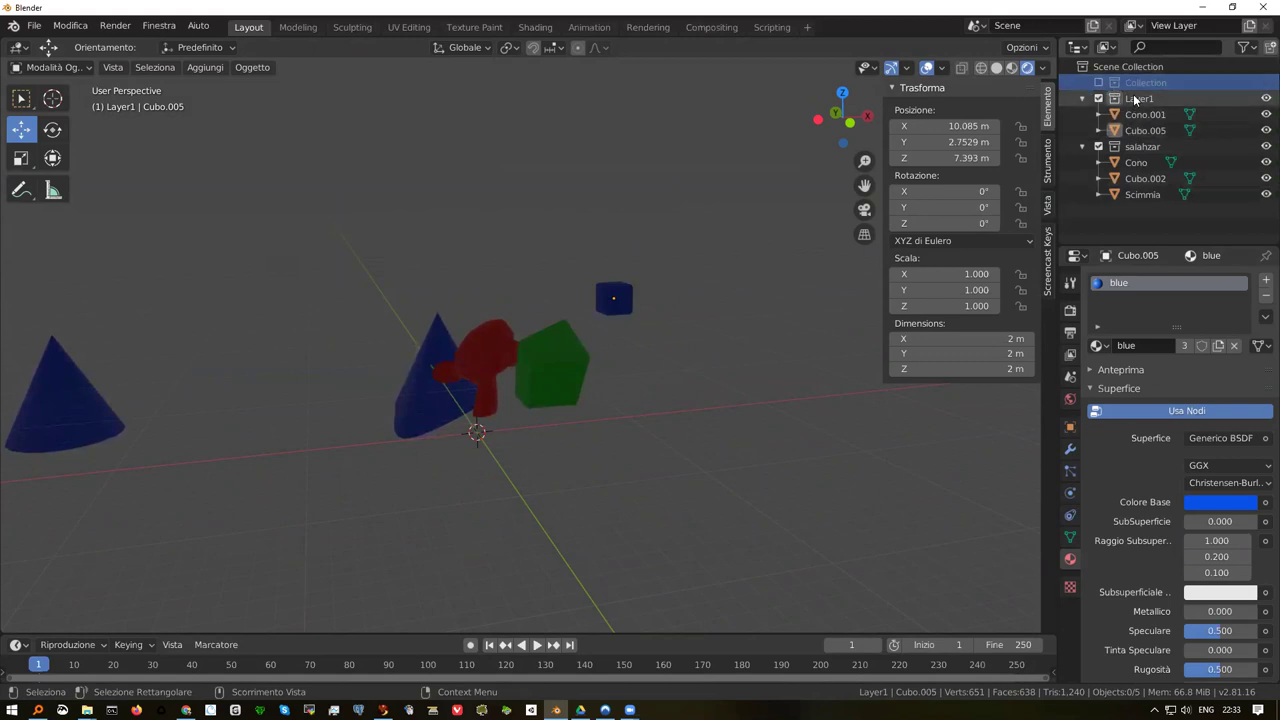
left_click(1145, 101)
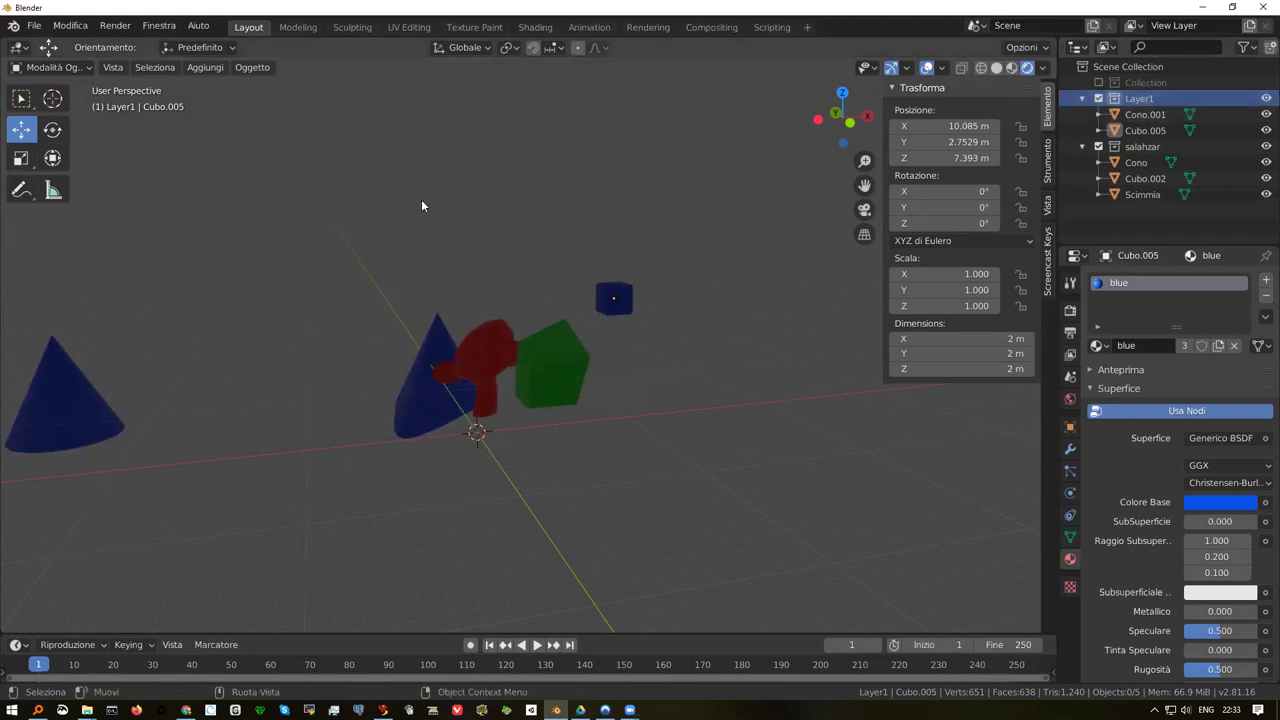
Add a Sun lamp to Layer1 and move it up above the objects, off to one side
key("shift+a")
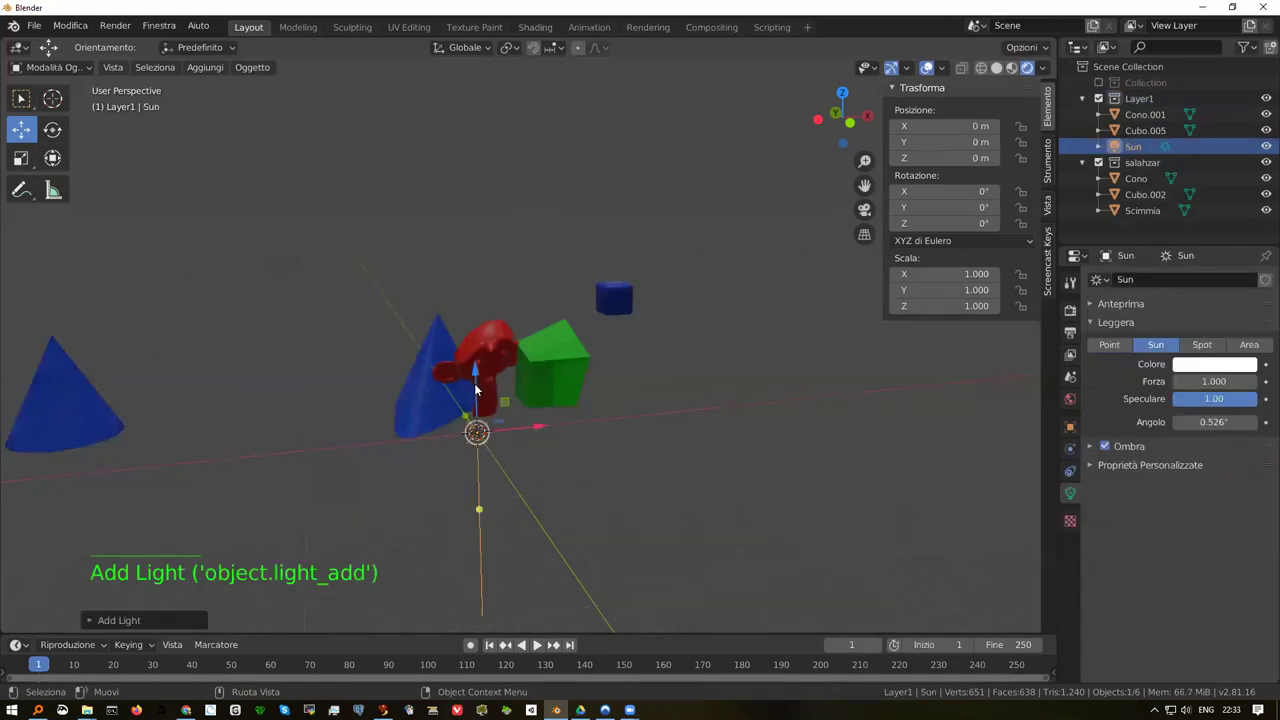
left_click(473, 377)
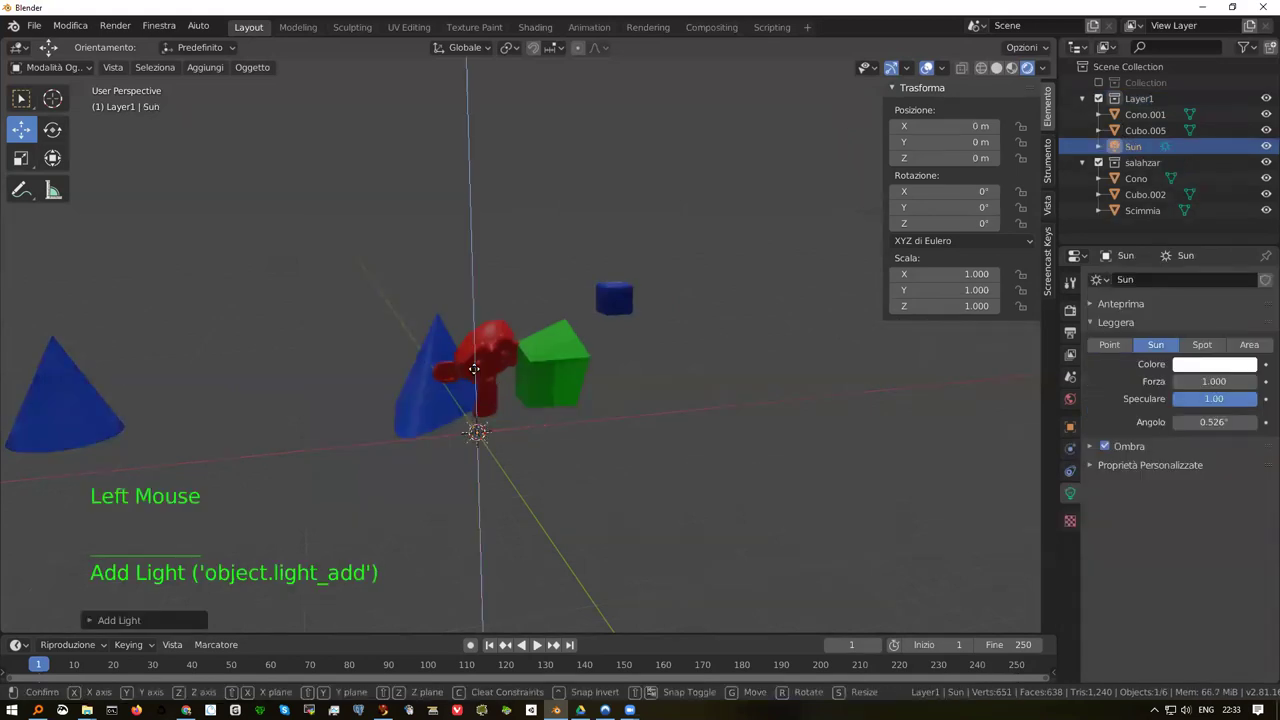
key("g")
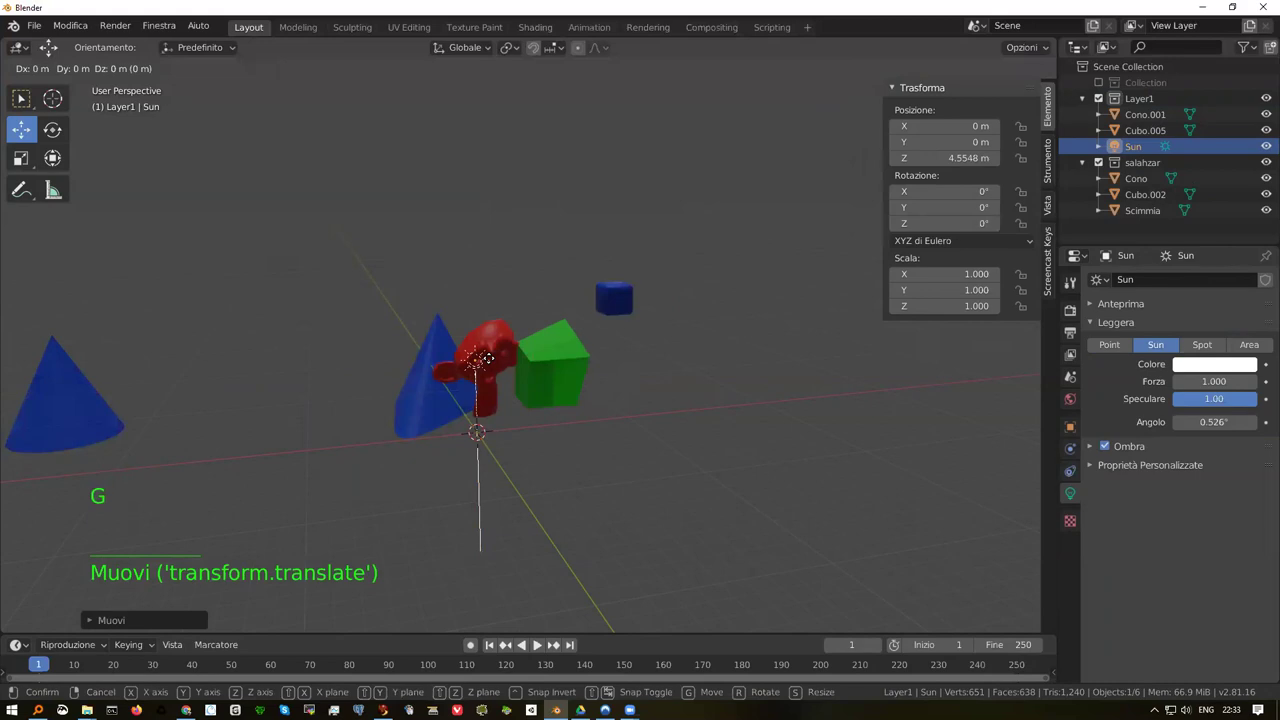
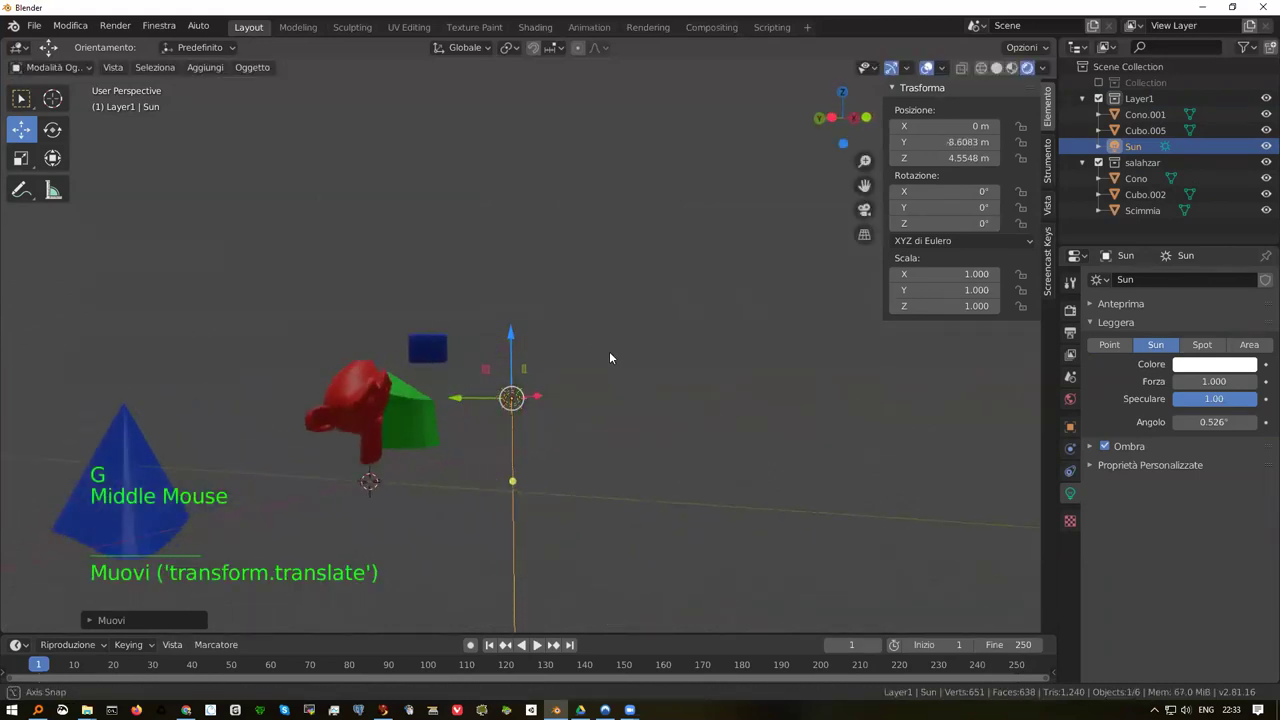
scroll("up", 3)
middle_click(316, 388)
scroll("up", 3)
middle_click(528, 362)
scroll("down", 3)
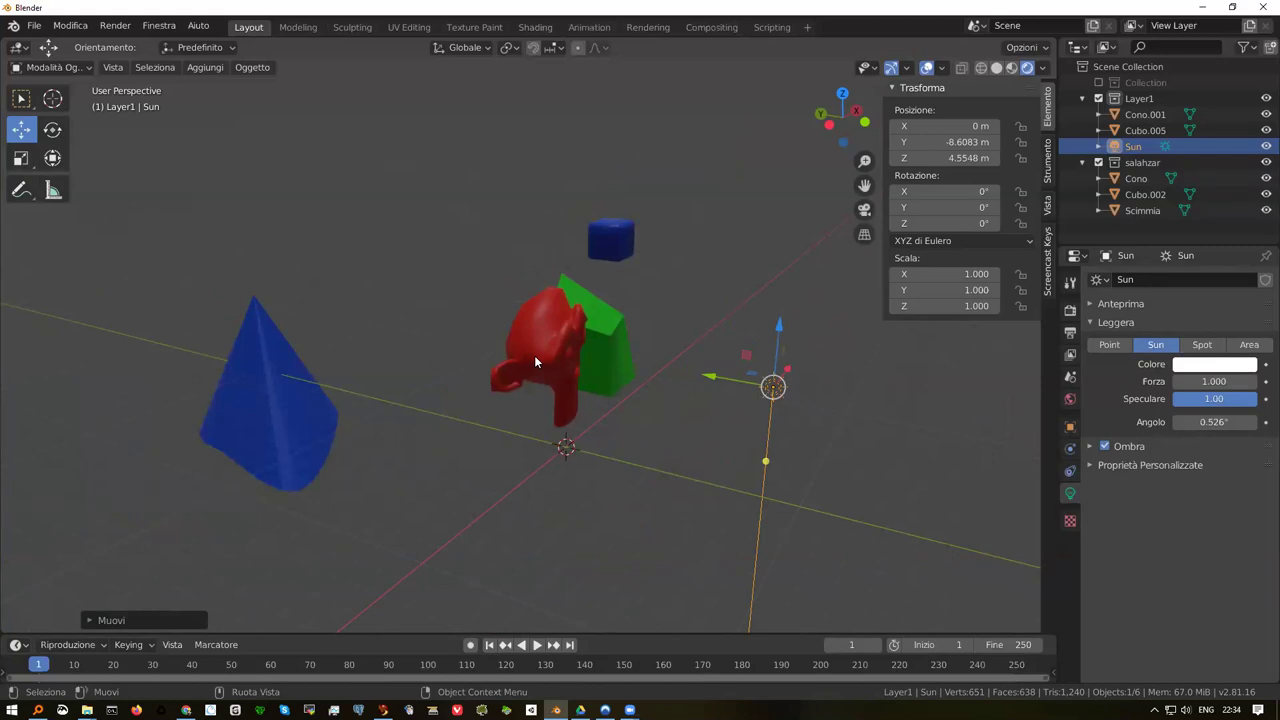
Orbit the view around the monkey and cube to check the lamp's placement
scroll("up", 3)
scroll("up", 3)
scroll("down", 3)
middle_click(545, 352)
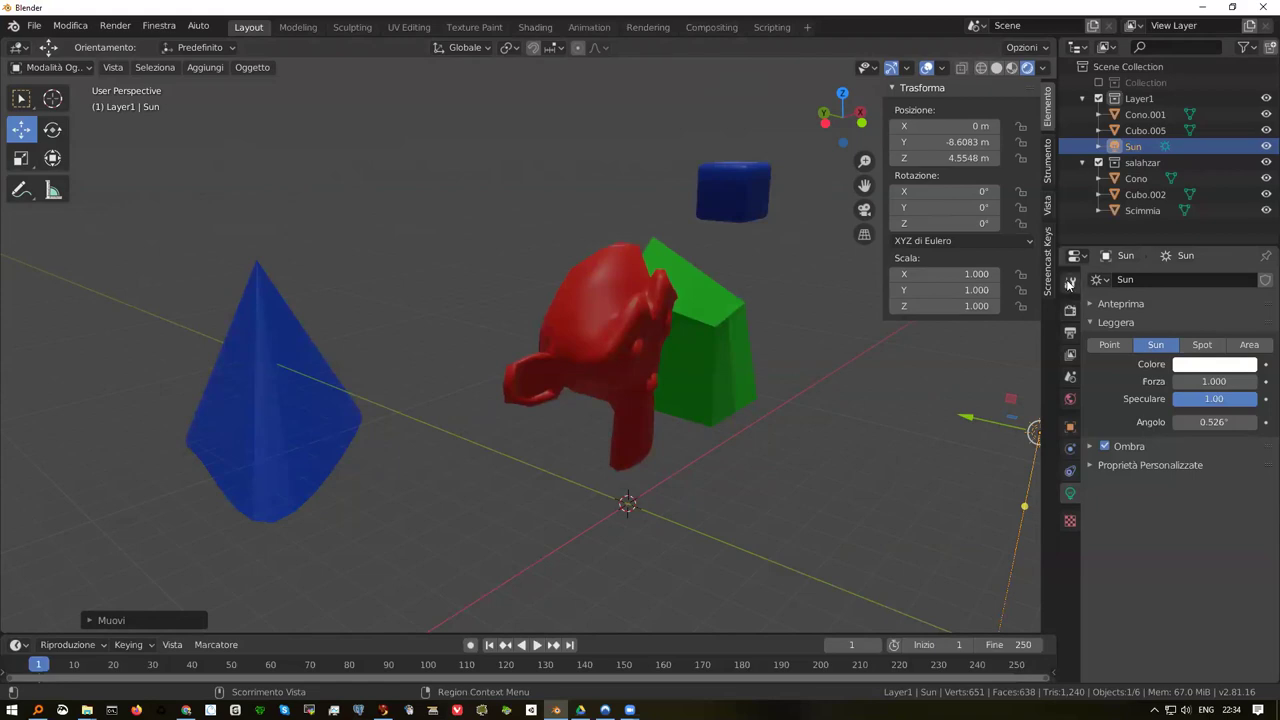
scroll("up", 3)
scroll("down", 3)
scroll("down", 3)
middle_click(673, 304)
middle_click(592, 282)
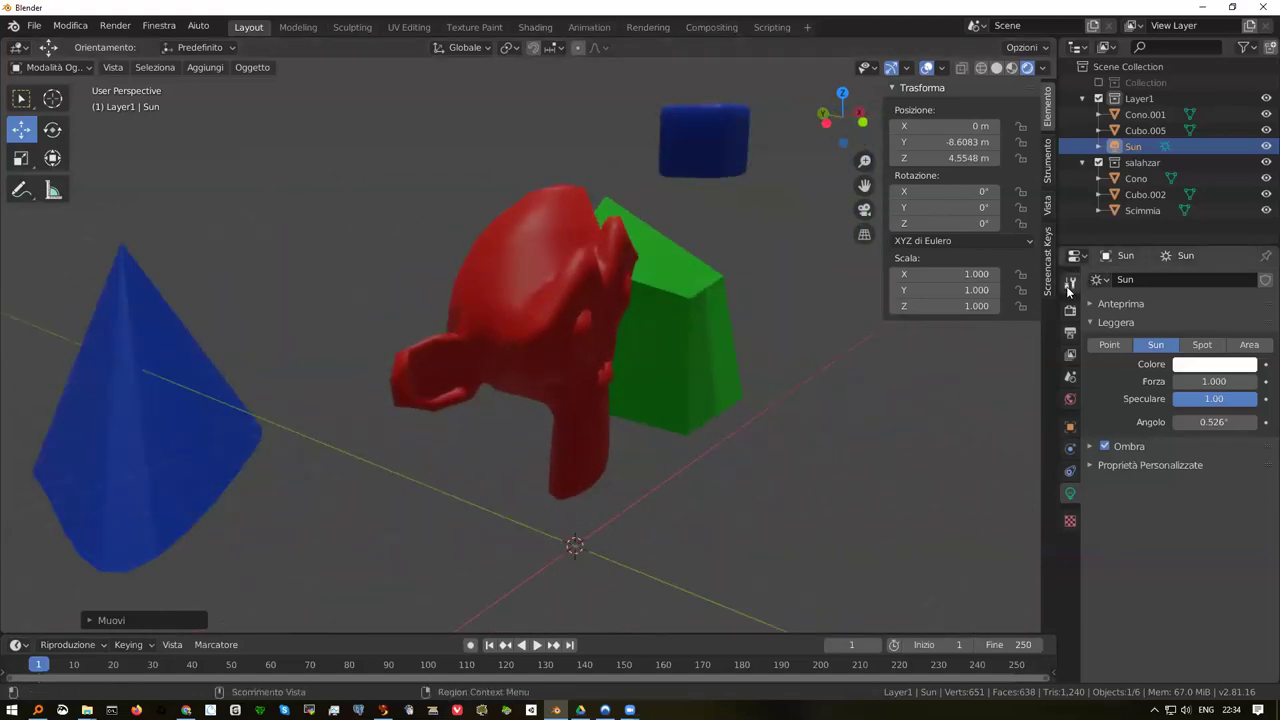
Show the Render Properties with Cycles as engine and switch the viewport to Rendered shading
left_click(1074, 289)
left_click(1074, 311)
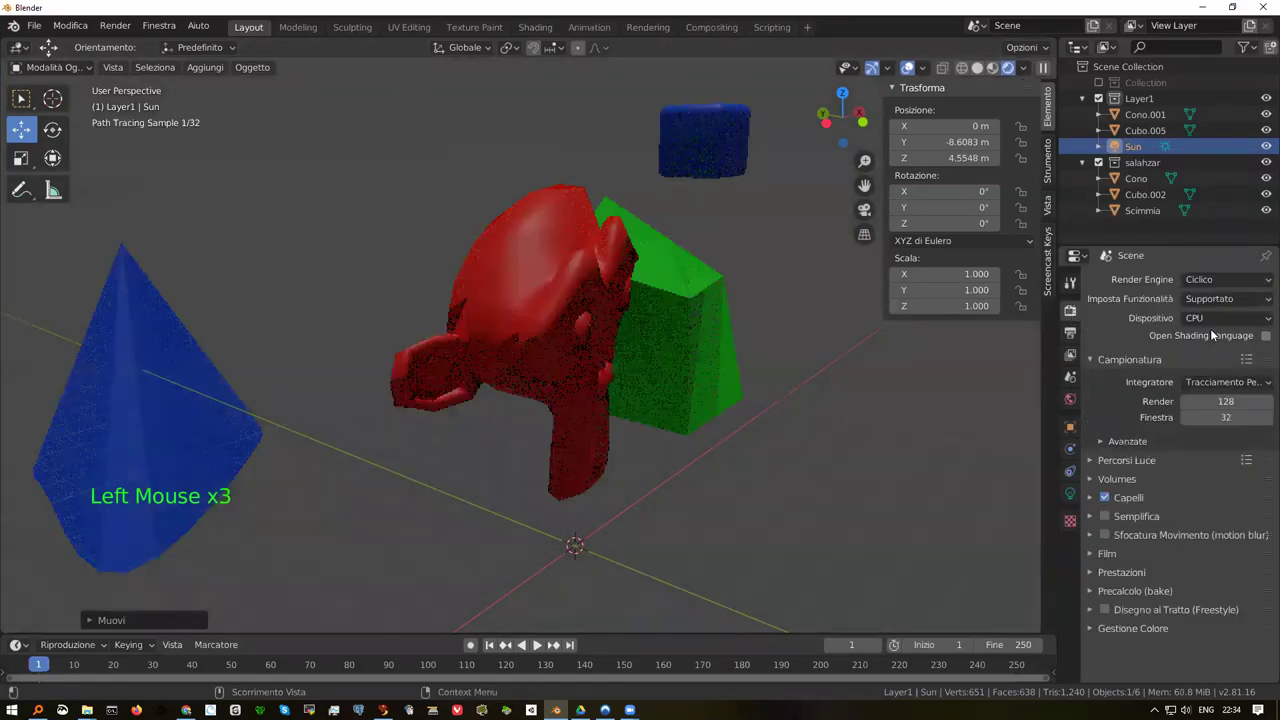
middle_click(676, 322)
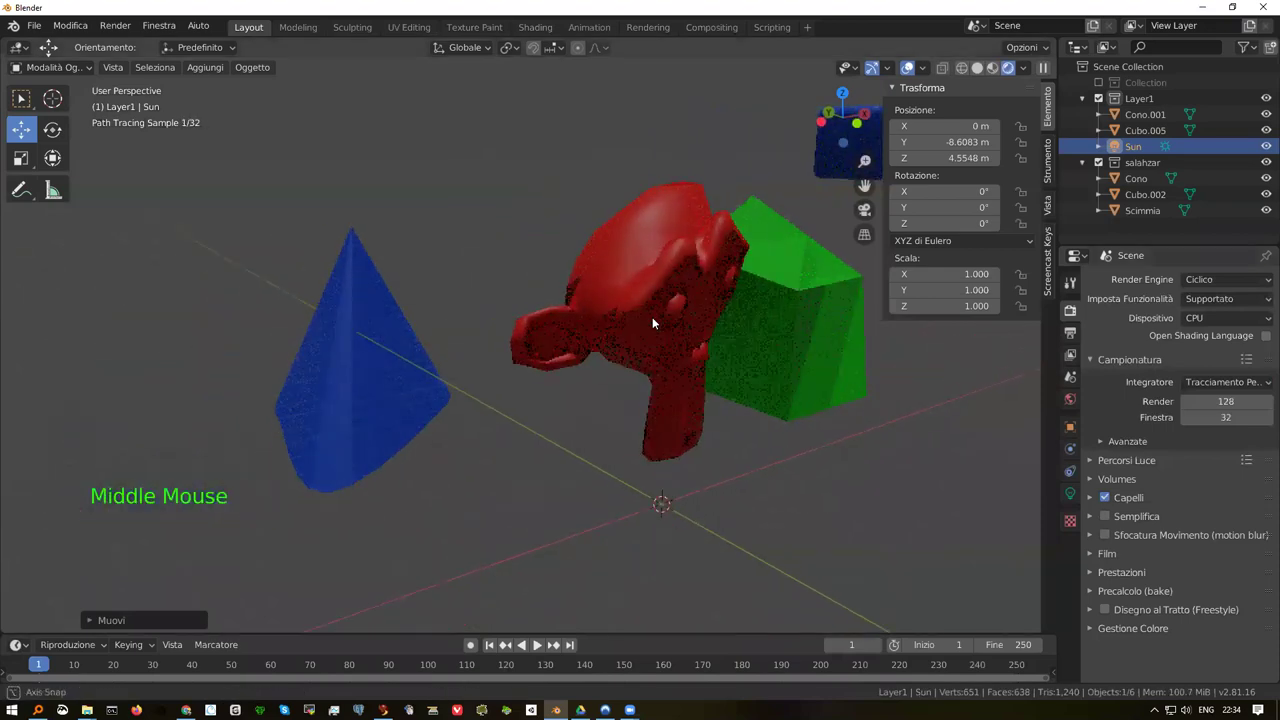
scroll("up", 3)
scroll("down", 3)
scroll("down", 3)
Orbit the Cycles rendered preview to view the Sun-lit scene from several angles
middle_click(758, 331)
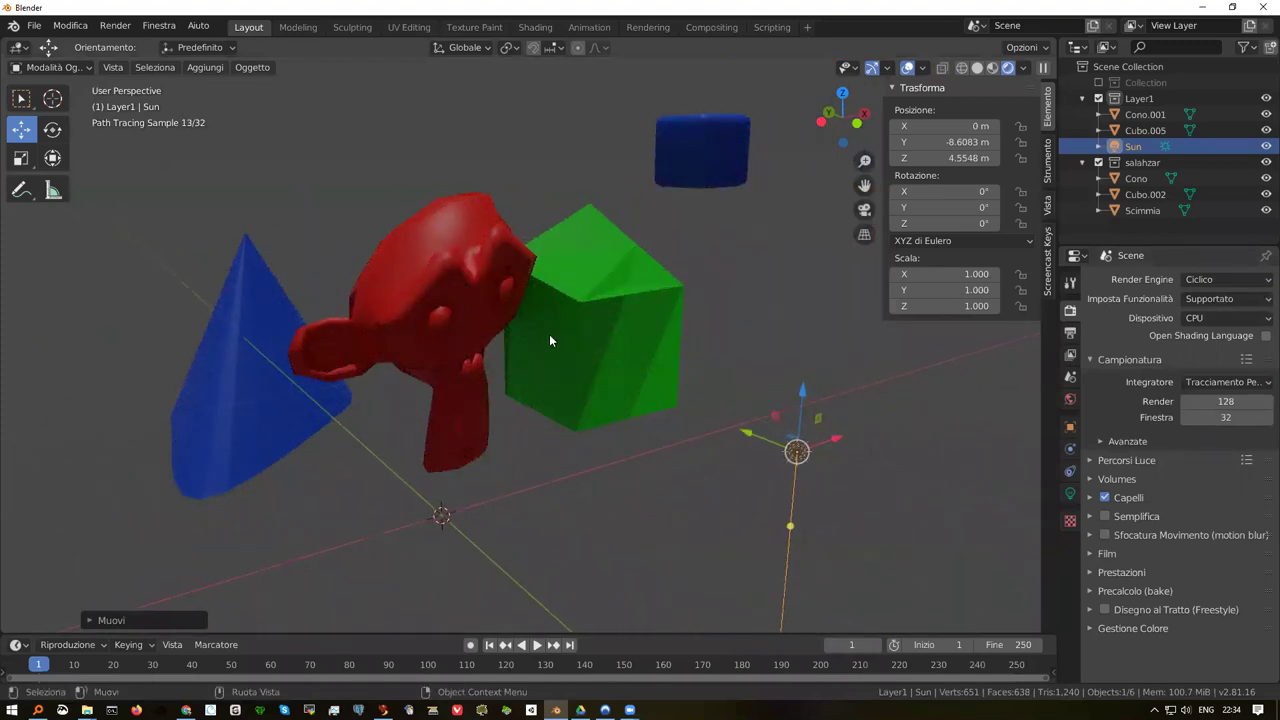
middle_click(553, 339)
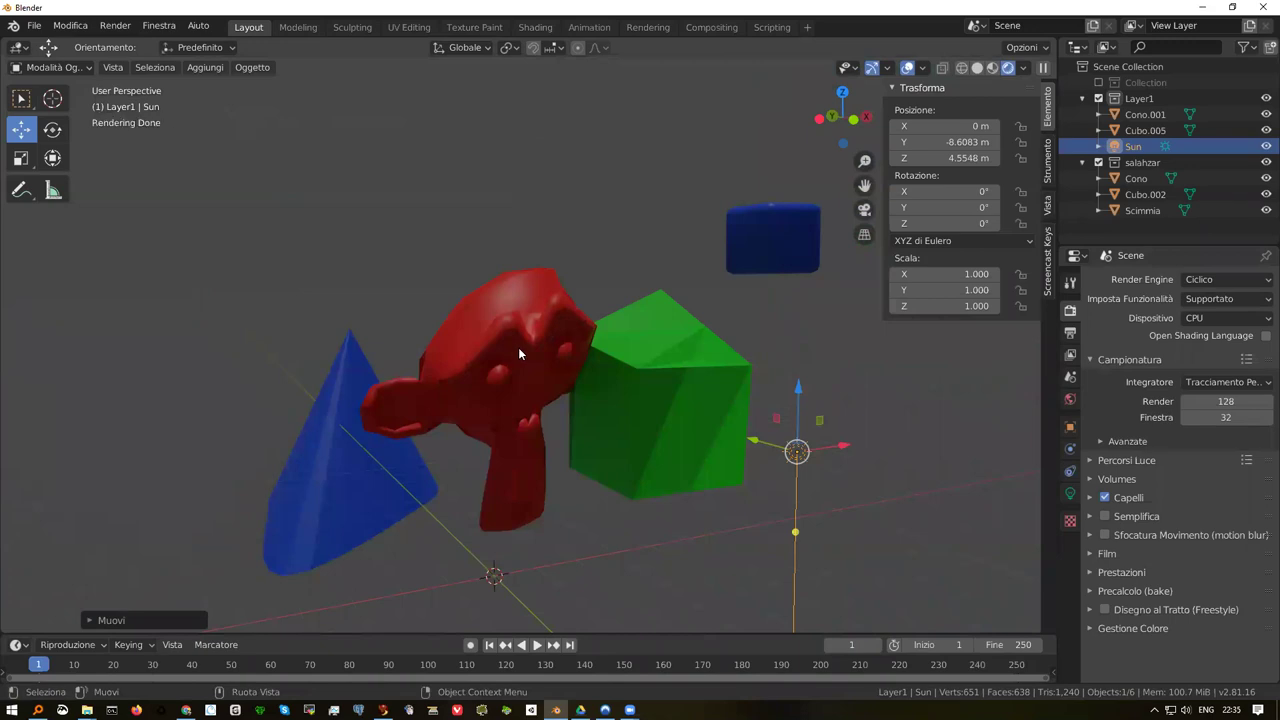
scroll("up", 3)
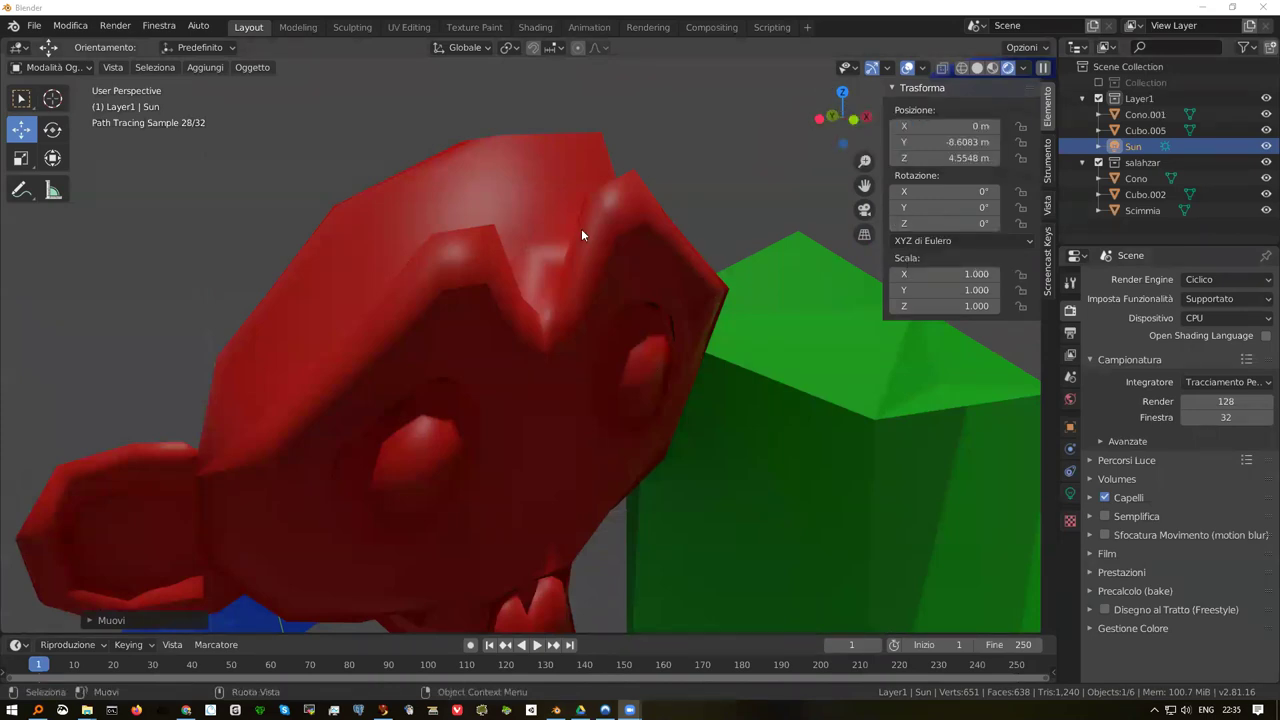
scroll("down", 3)
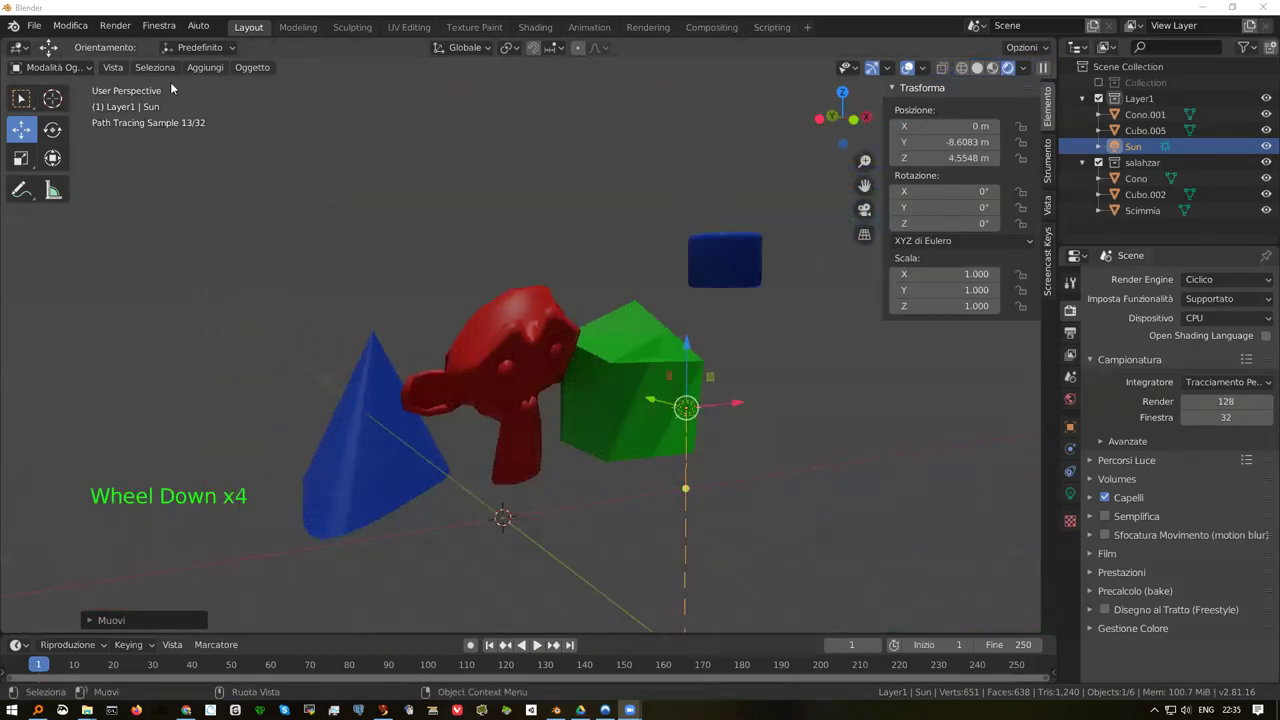
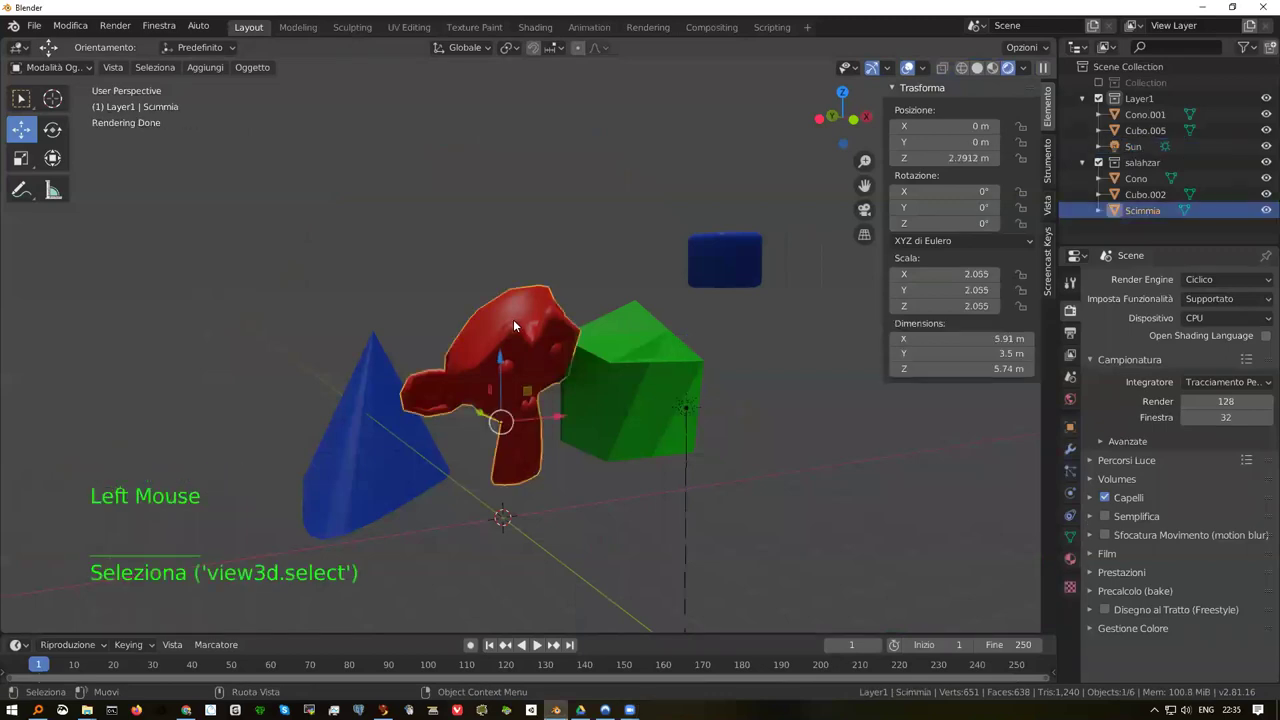
Enter Edit Mode on Scimmia and bring up the Add Mesh primitive list with Shift+A
key("Tab")
scroll("up", 3)
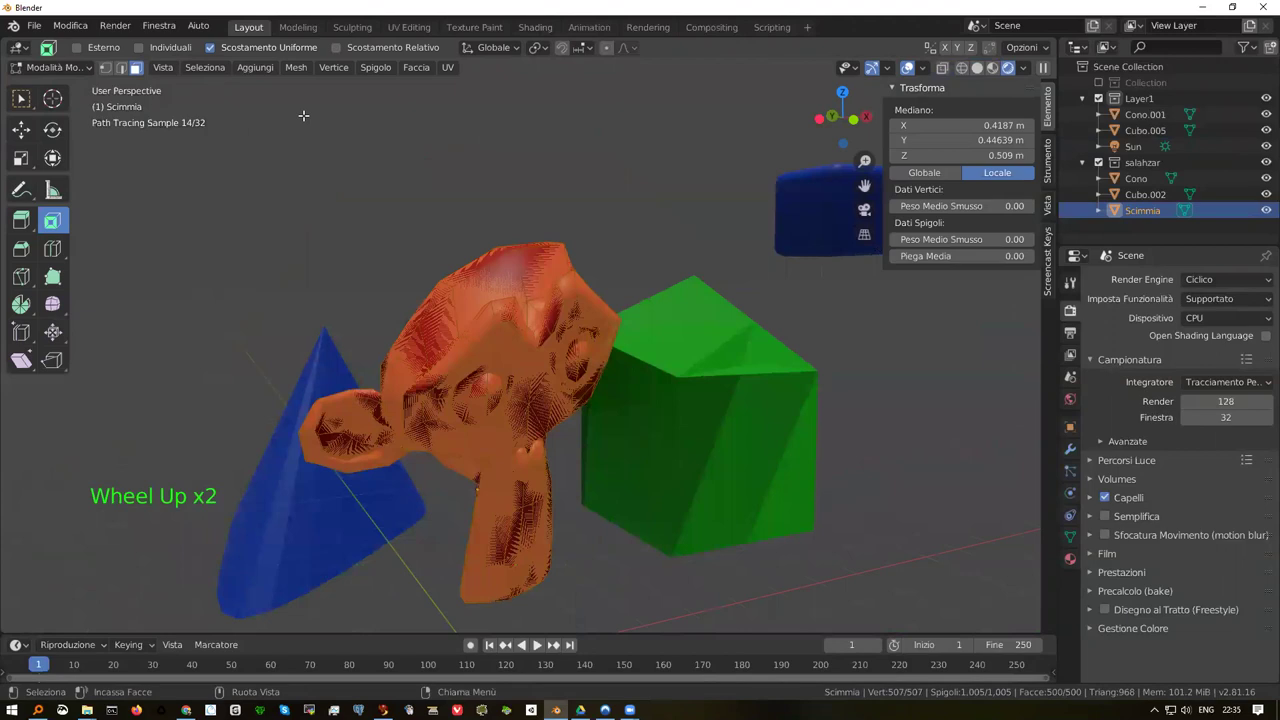
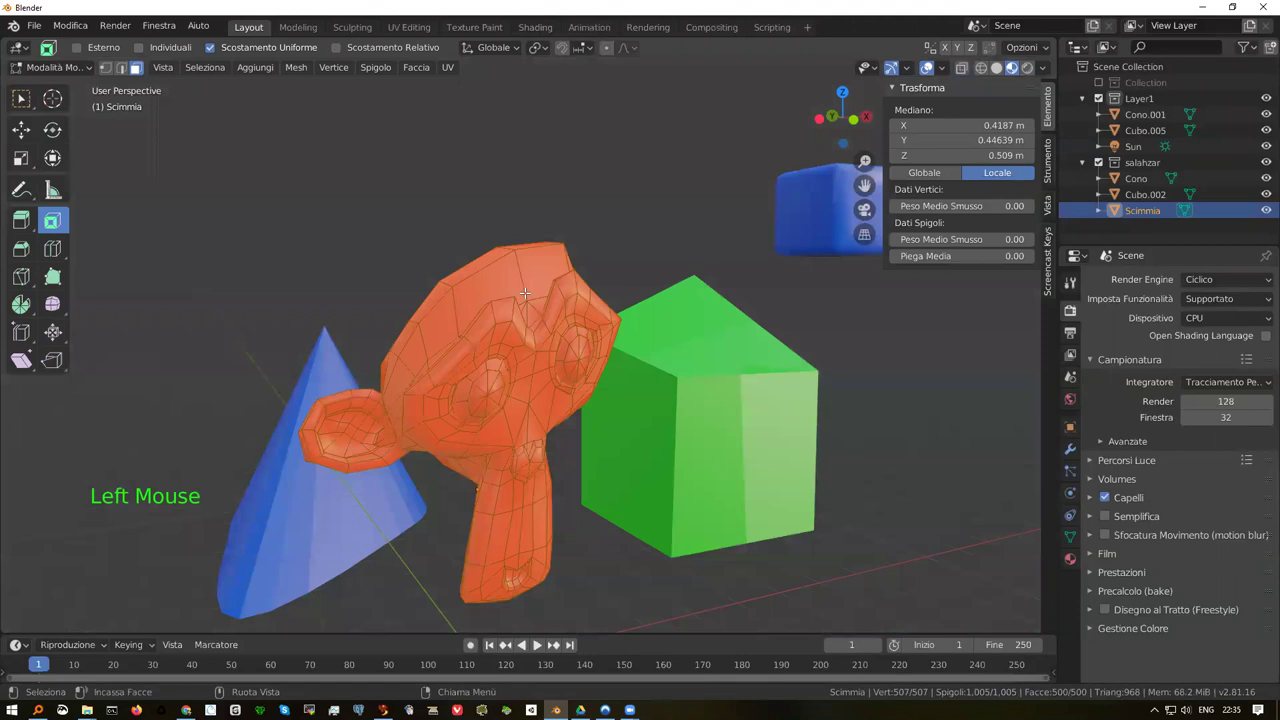
key("shift+a")
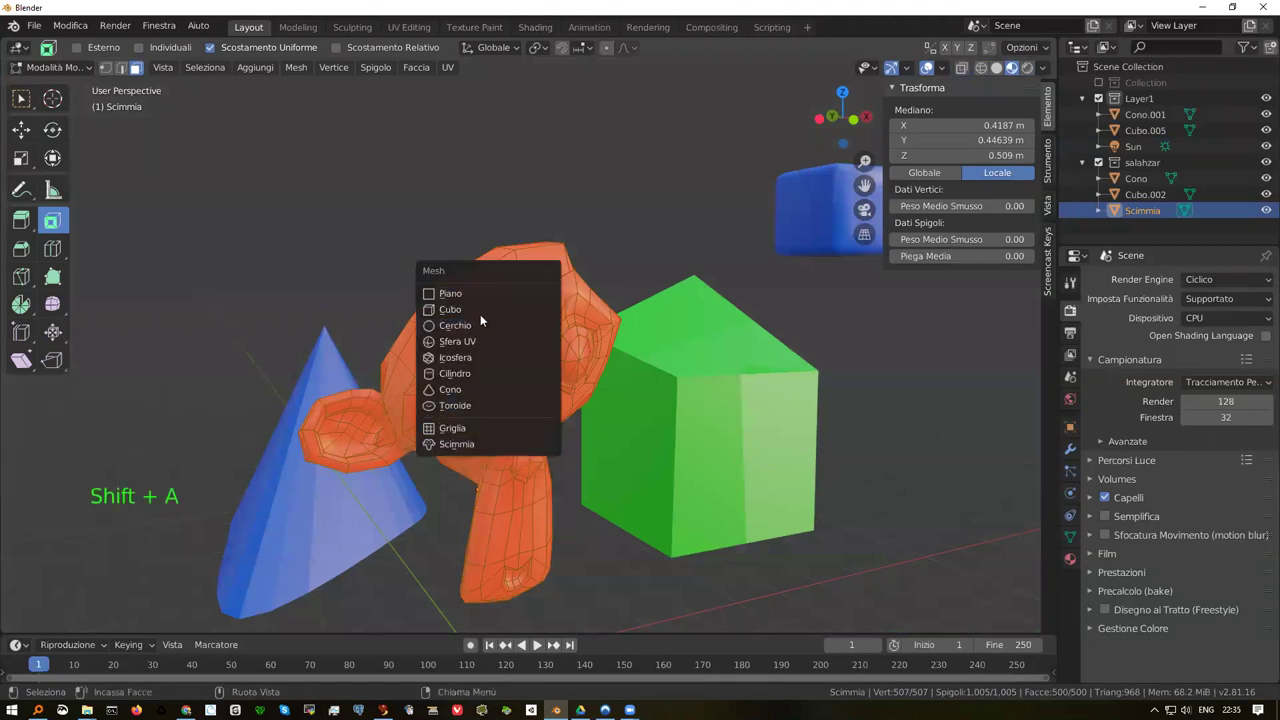